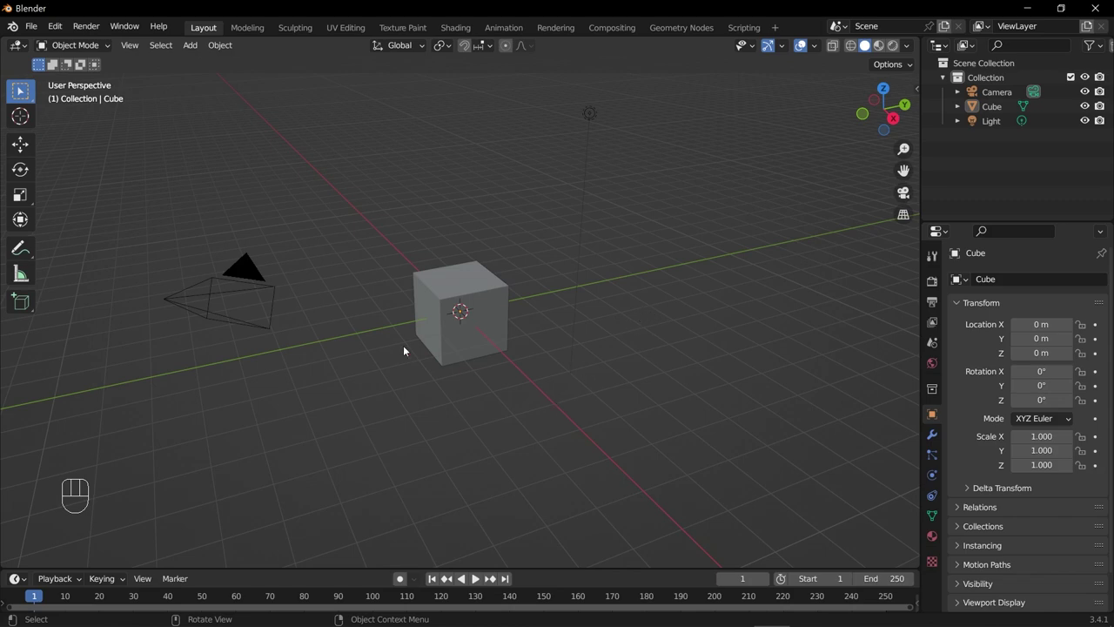
- Select the cube, then box-select camera, cube and light together, clearing the selection between tries
left_click(448, 346)
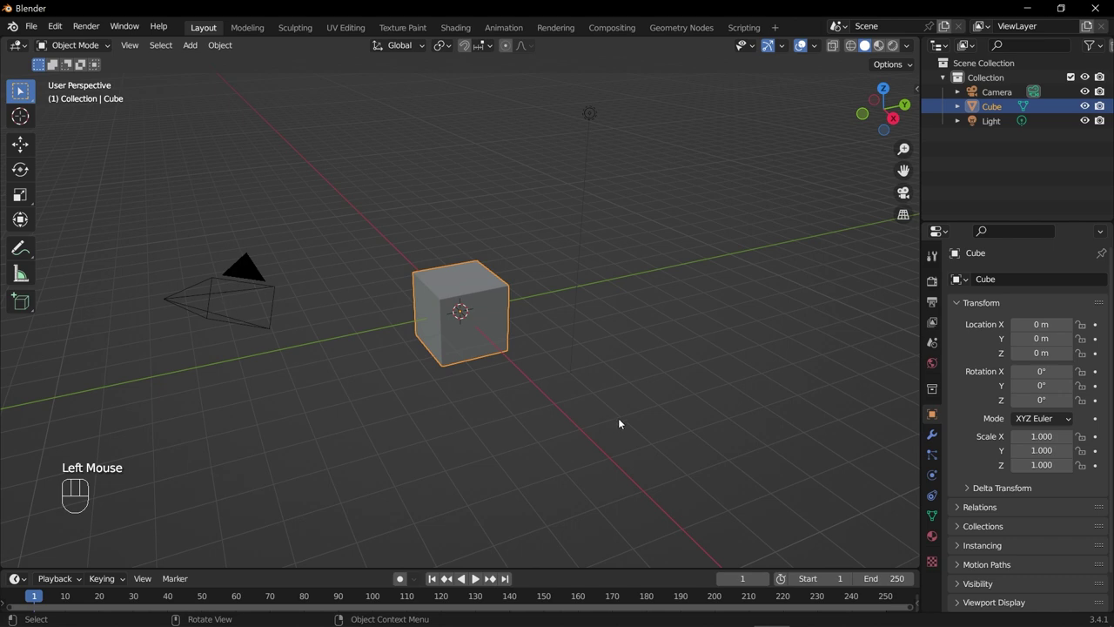
left_click(611, 412)
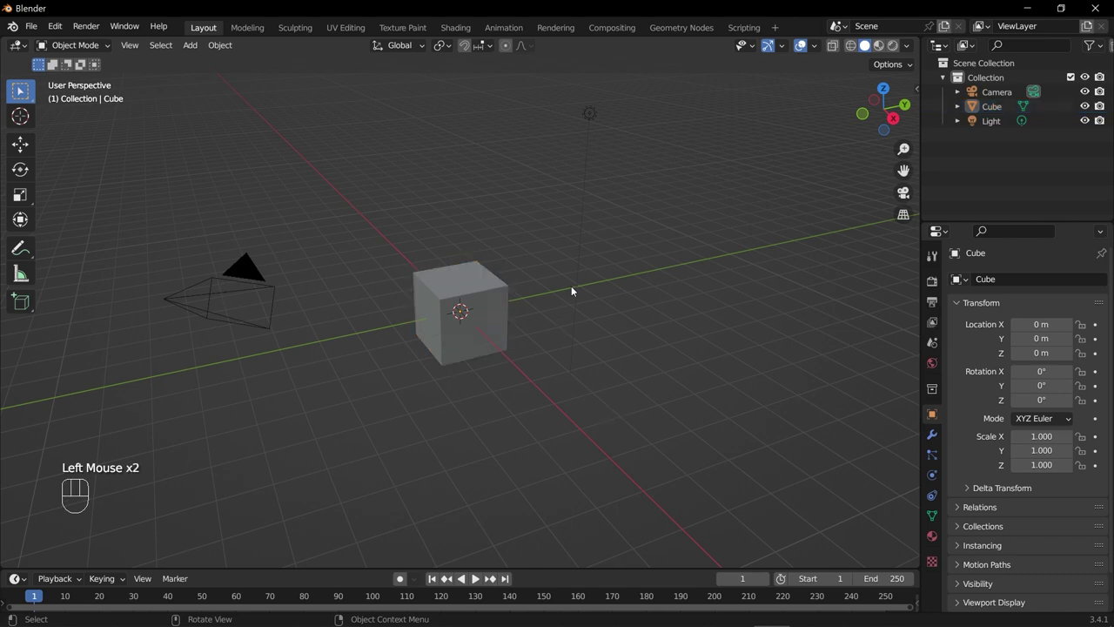
left_click_drag(690, 165, 226, 445)
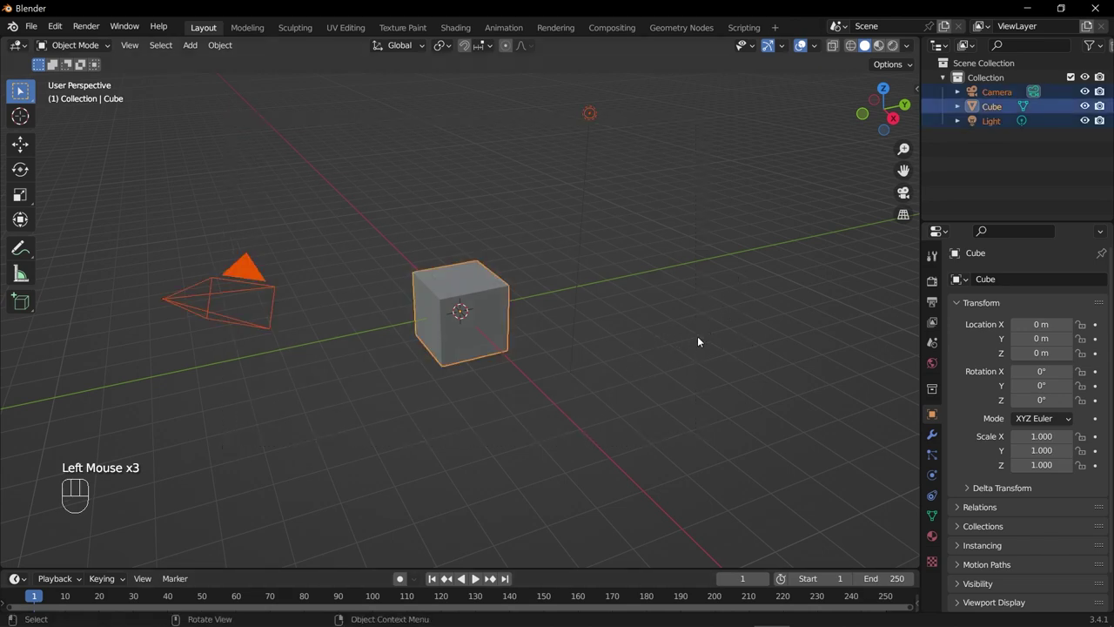
left_click(703, 336)
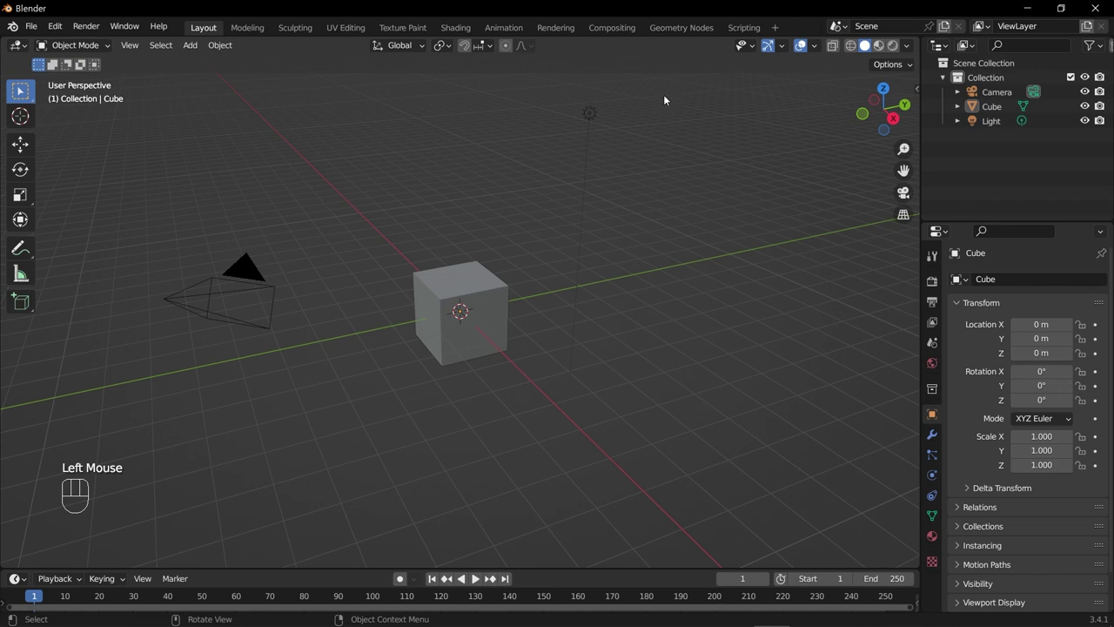
left_click_drag(718, 100, 215, 456)
left_click(755, 494)
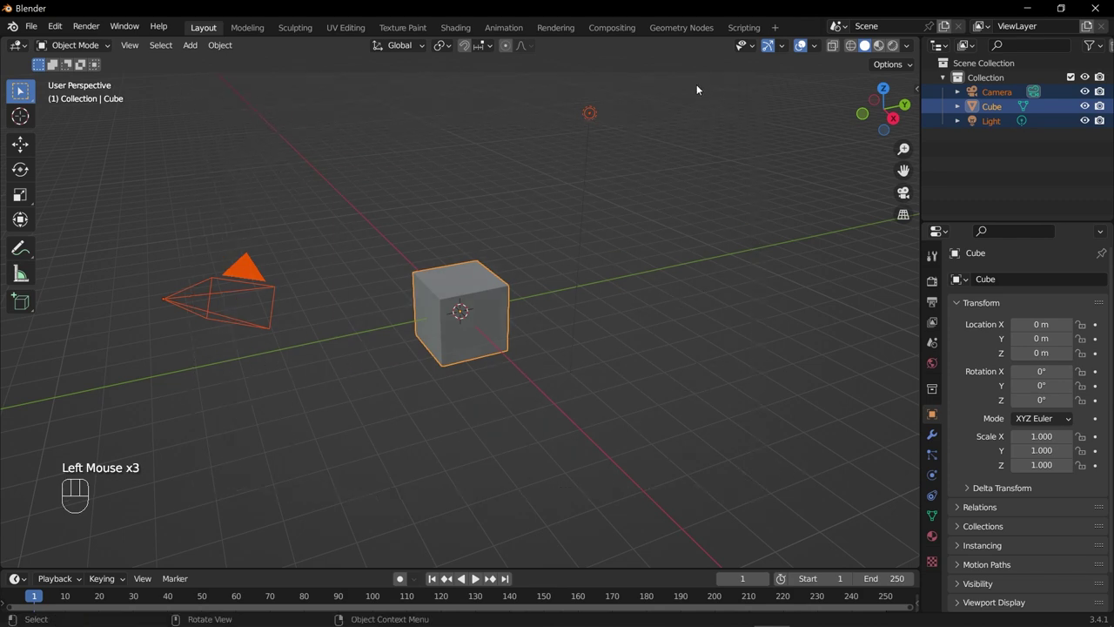
left_click(701, 347)
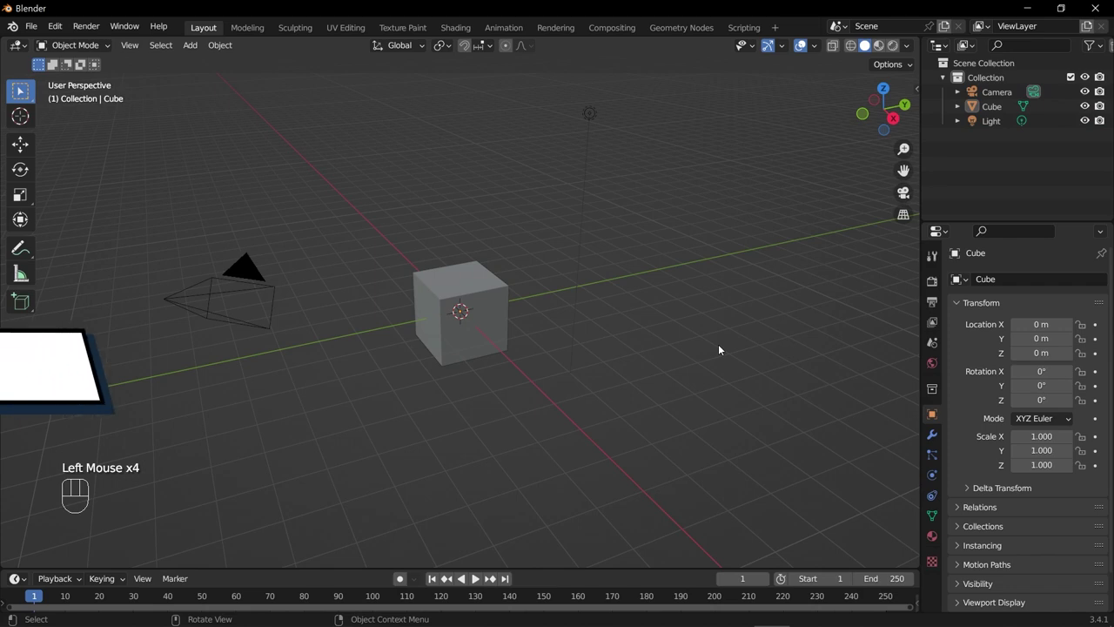
- Delete the default camera, cube and light (testing undo), then add a fresh cube at the origin
key("a")
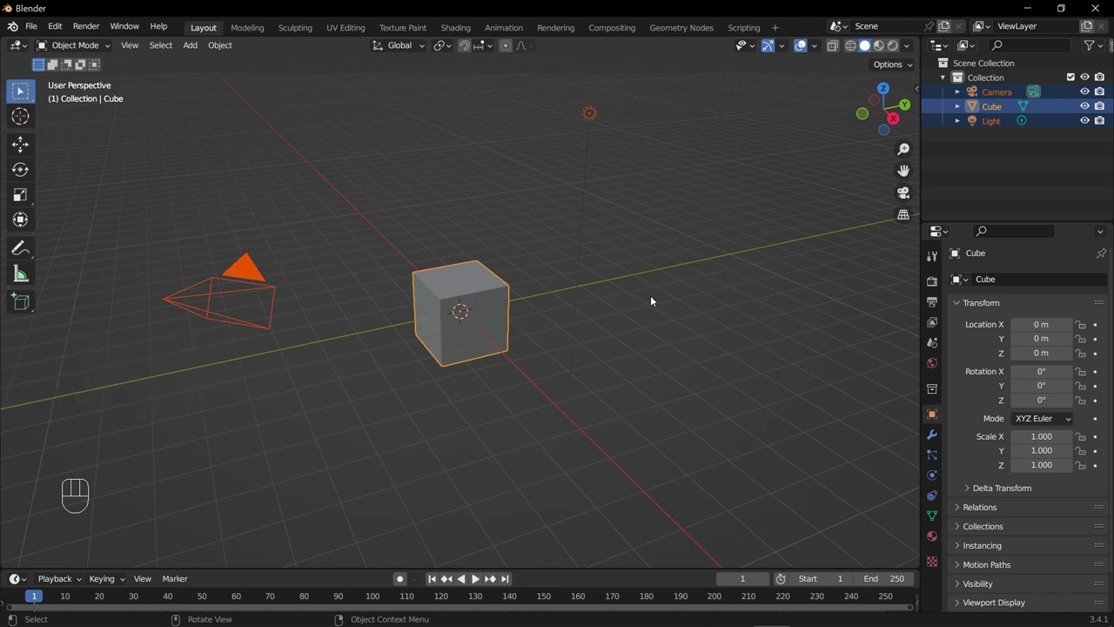
key("Delete")
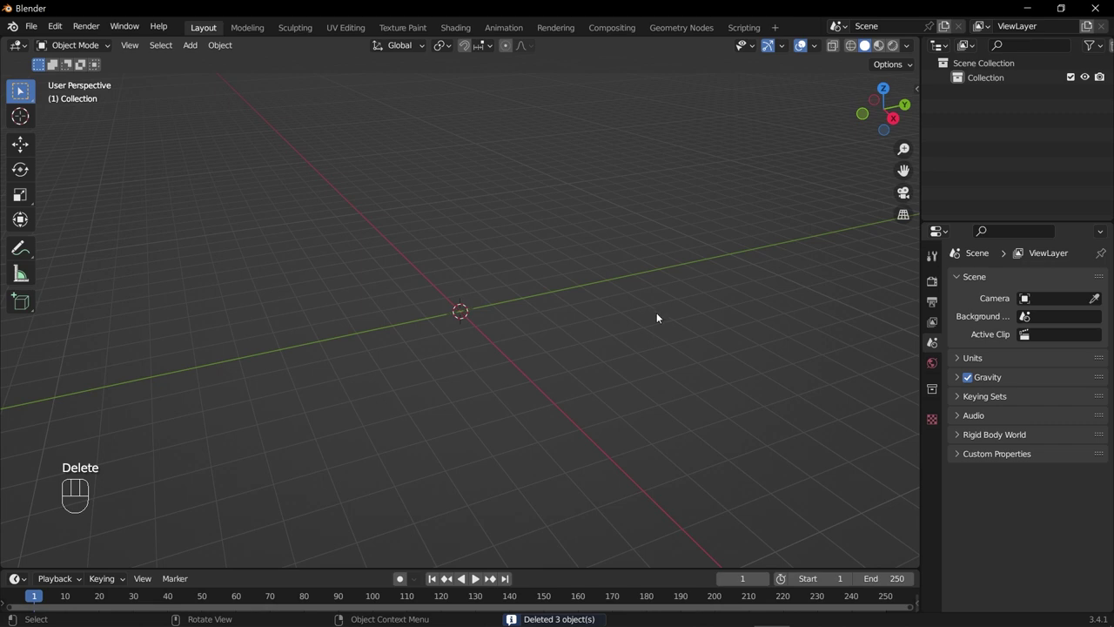
key("ctrl+z")
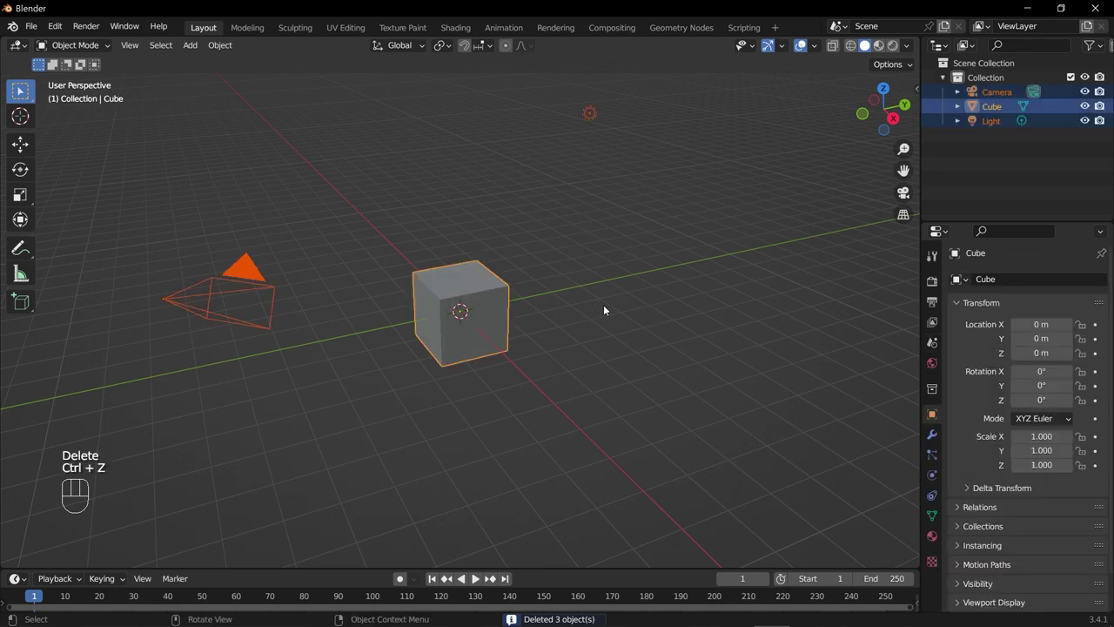
key("x")
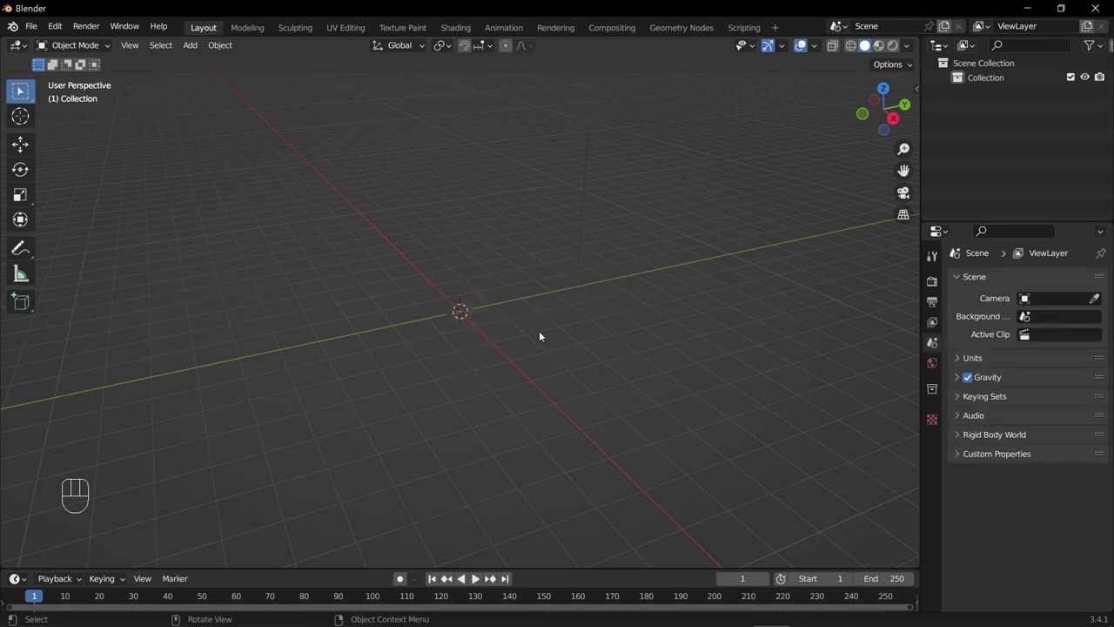
key("ctrl+z")
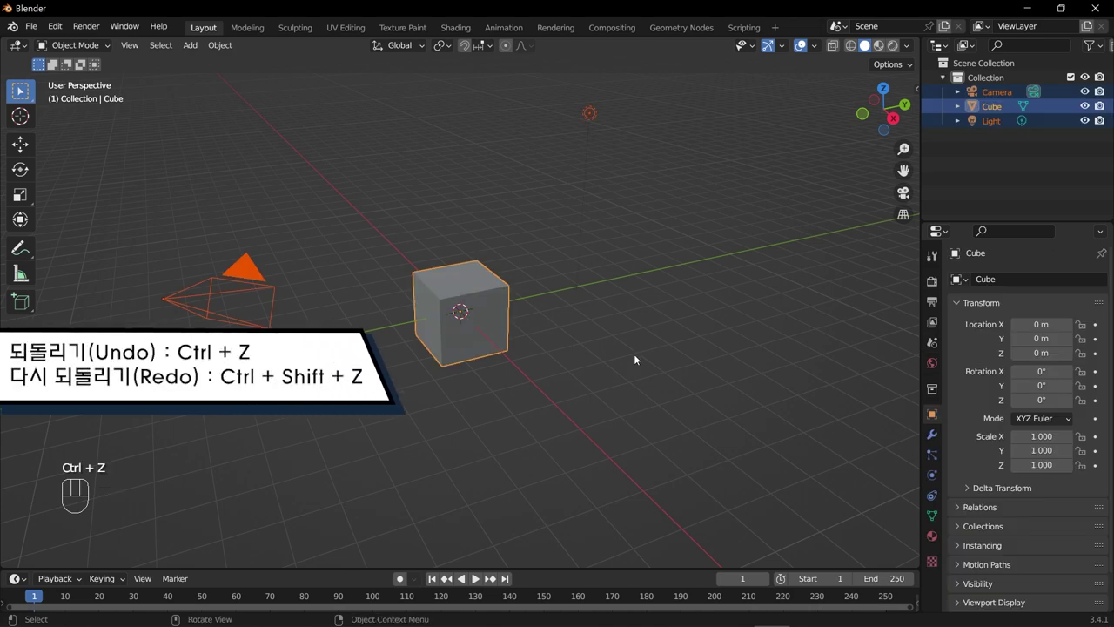
key("ctrl+shift+z")
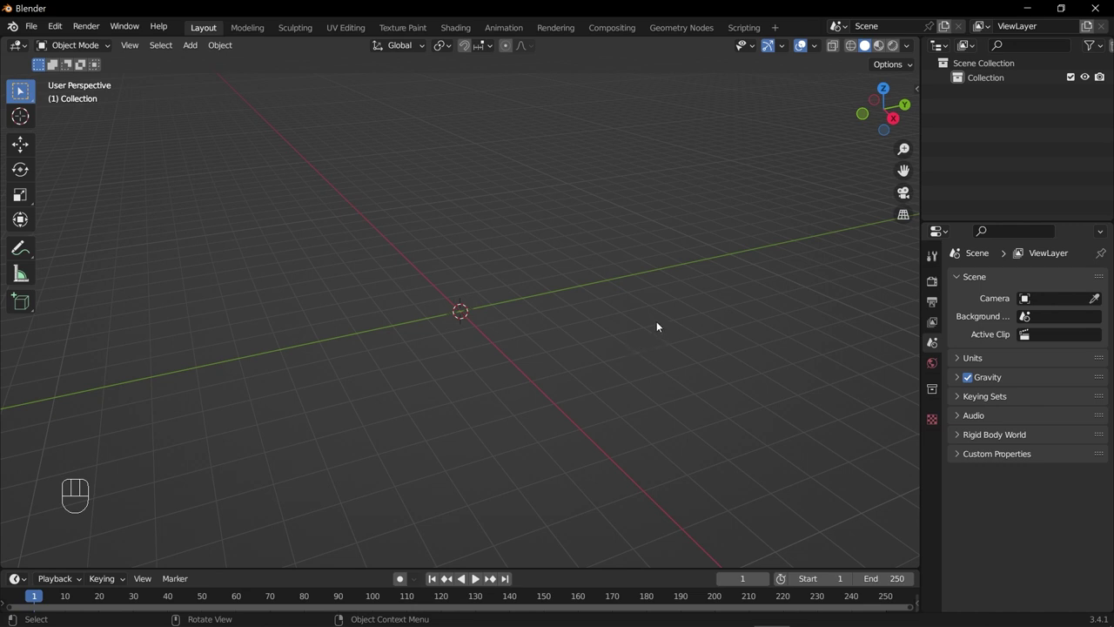
key("shift+a")
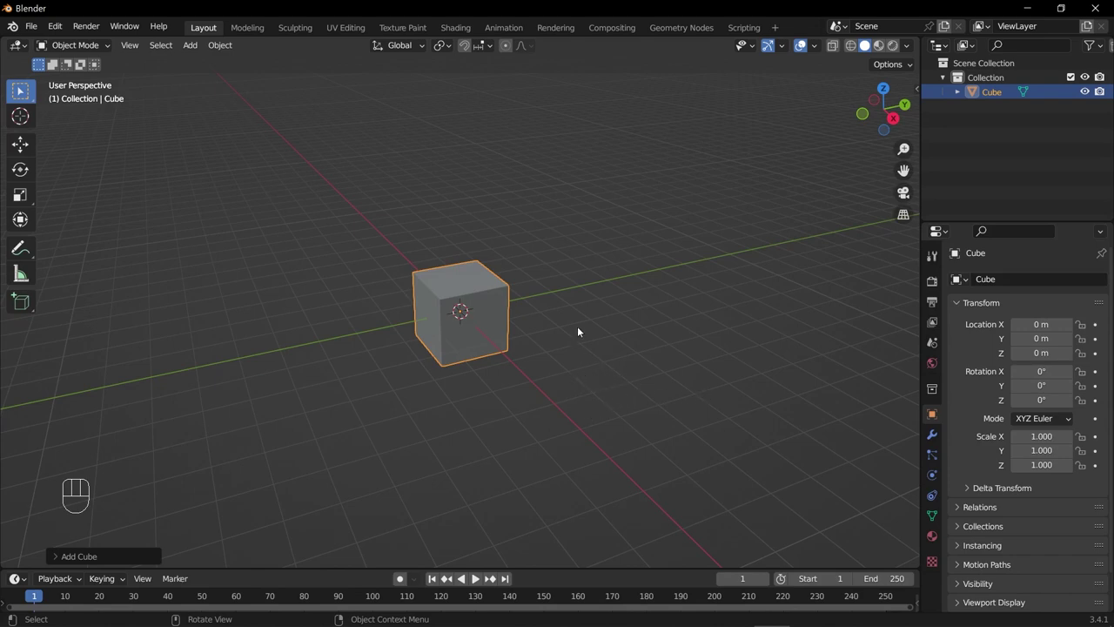
left_click_drag(574, 311, 613, 307)
left_click_drag(527, 396, 638, 372)
left_click_drag(666, 339, 553, 404)
left_click_drag(657, 348, 588, 379)
left_click_drag(488, 423, 544, 355)
left_click_drag(630, 335, 663, 308)
left_click_drag(645, 292, 527, 367)
left_click_drag(478, 392, 528, 387)
left_click_drag(582, 333, 621, 301)
left_click_drag(614, 304, 493, 332)
left_click_drag(499, 346, 580, 292)
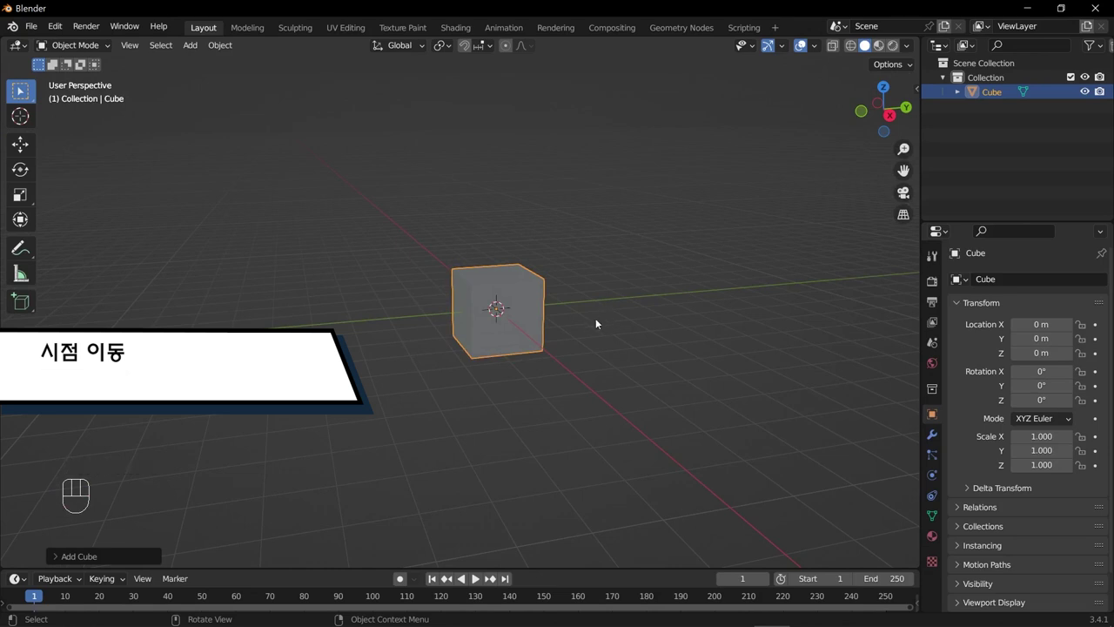
left_click_drag(585, 362, 584, 351)
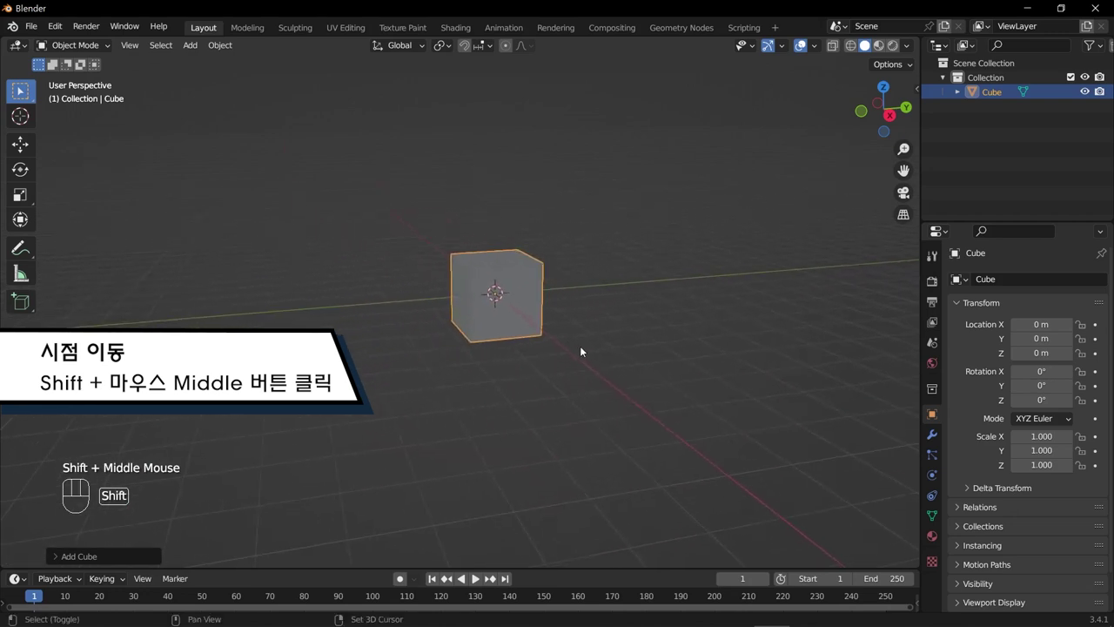
scroll("up", 3)
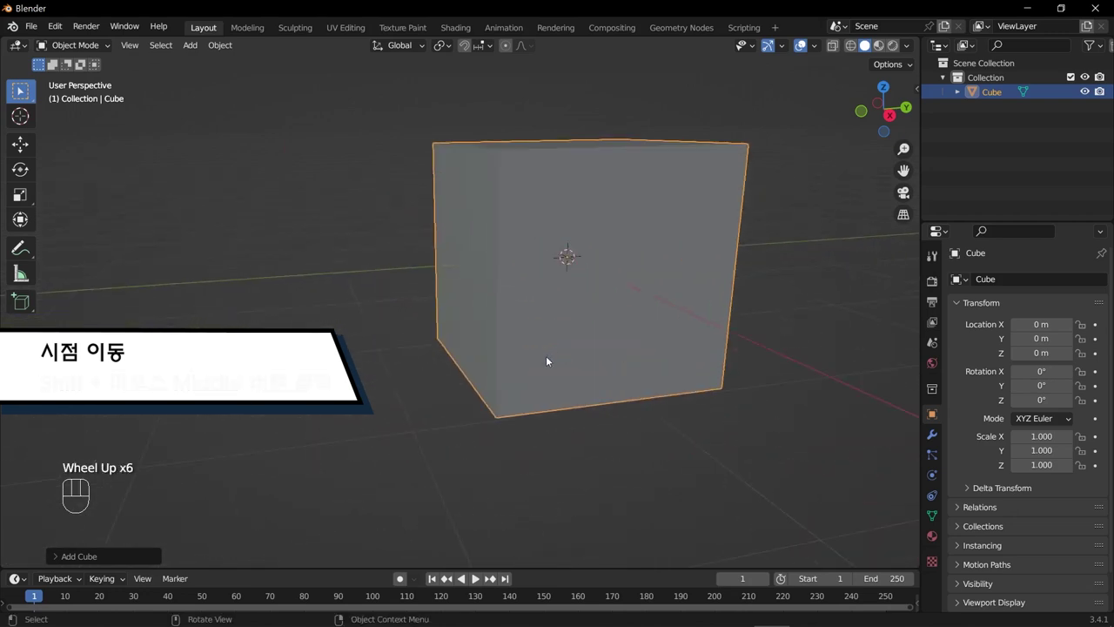
scroll("down", 3)
scroll("up", 3)
scroll("up", 3)
scroll("down", 3)
scroll("down", 3)
scroll("down", 3)
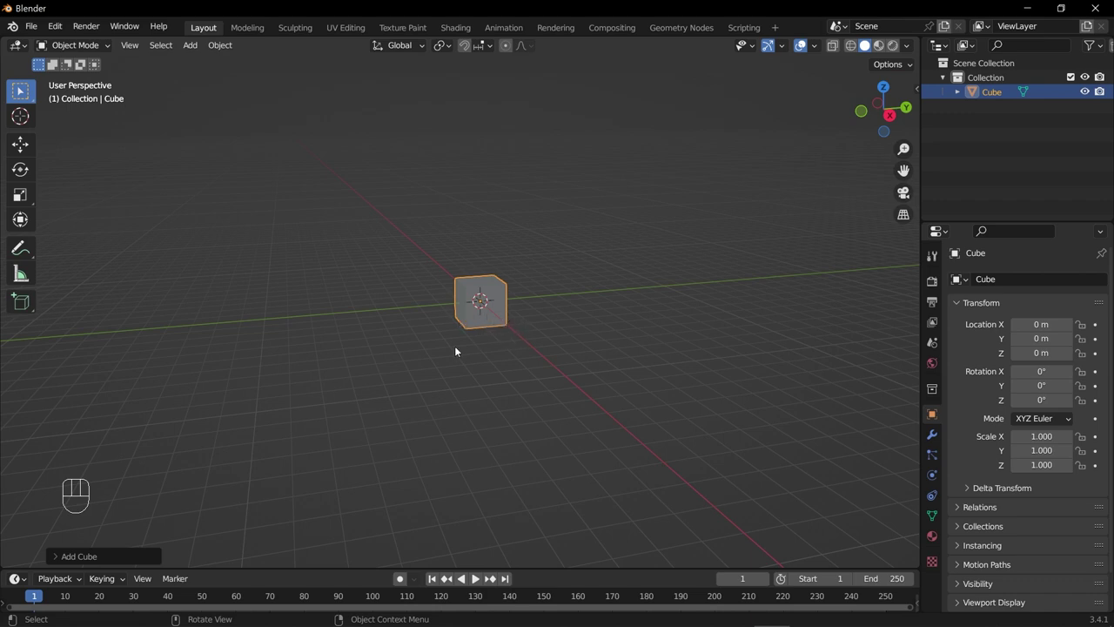
left_click_drag(481, 332, 503, 345)
scroll("up", 3)
left_click_drag(562, 322, 481, 367)
left_click_drag(454, 369, 615, 355)
left_click_drag(556, 349, 368, 347)
left_click_drag(407, 339, 489, 332)
left_click_drag(477, 368, 558, 391)
left_click_drag(485, 368, 507, 335)
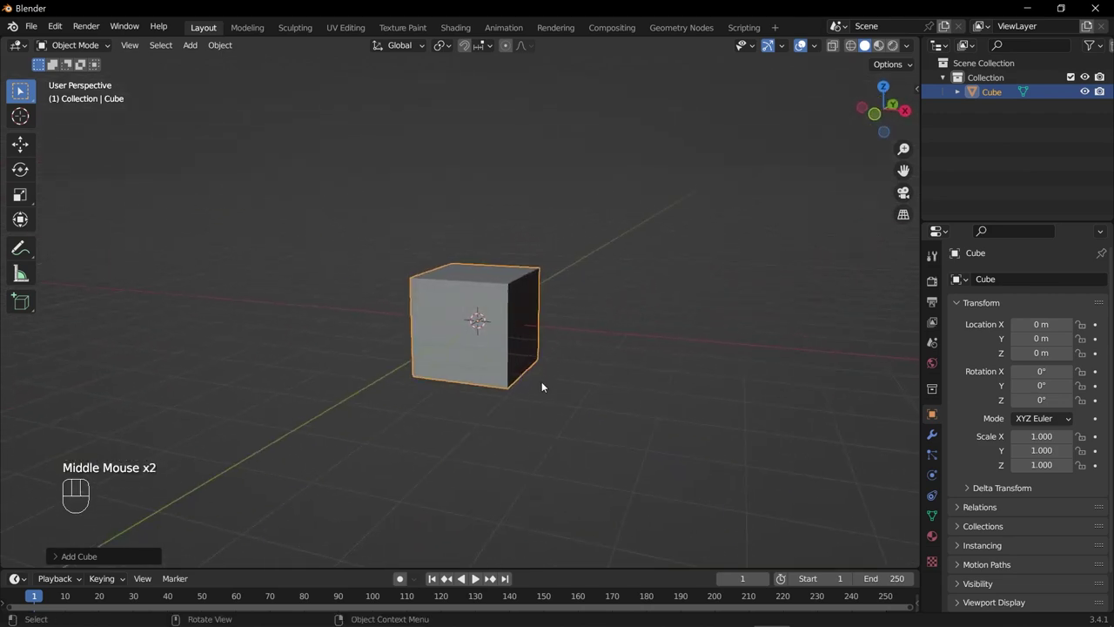
left_click_drag(556, 364, 557, 379)
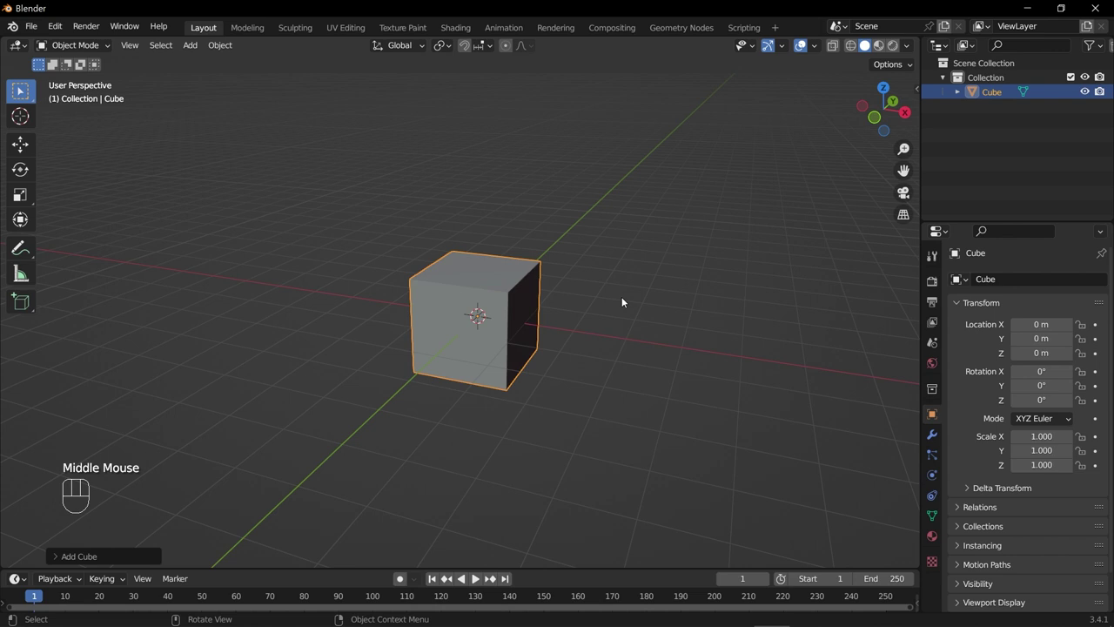
left_click_drag(587, 360, 553, 378)
scroll("down", 3)
left_click_drag(604, 362, 587, 370)
key("g")
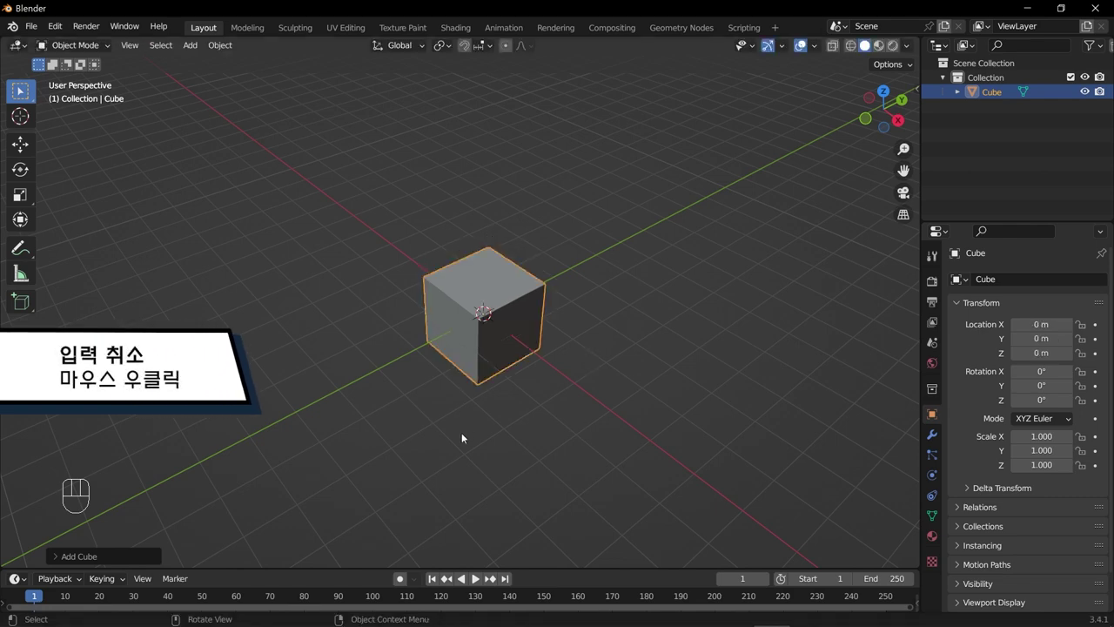
left_click_drag(425, 417, 429, 396)
left_click_drag(570, 409, 651, 306)
left_click(650, 307)
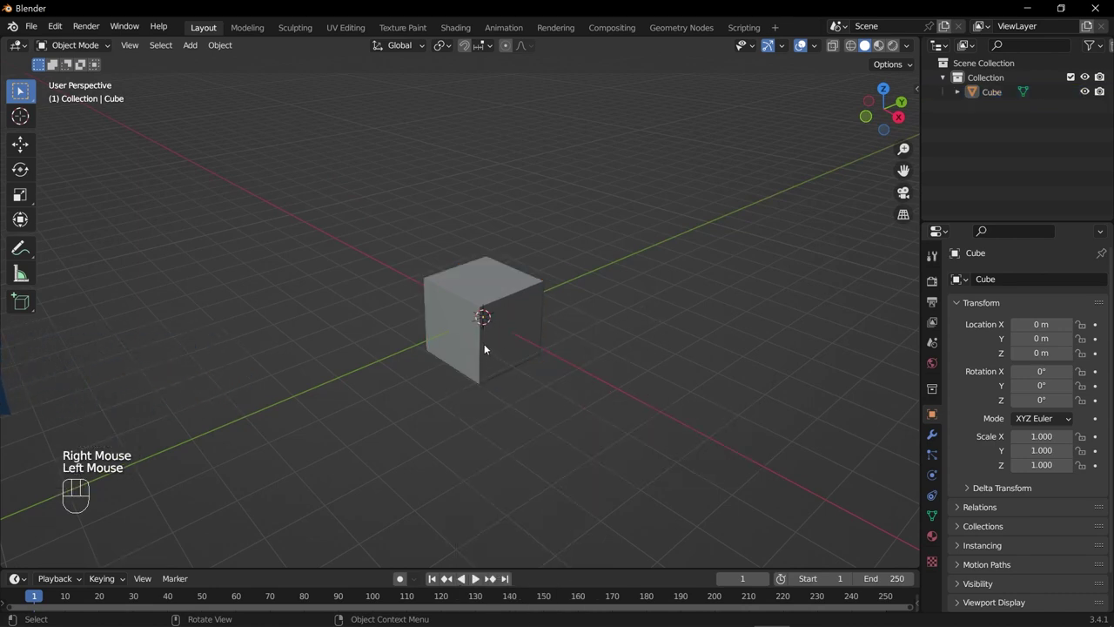
left_click(485, 348)
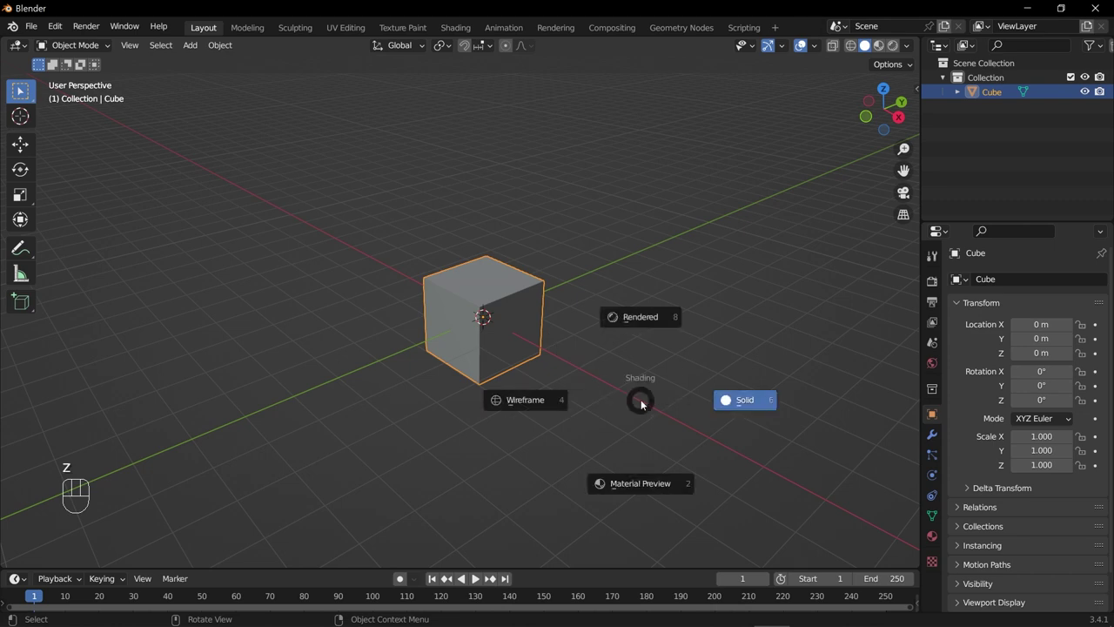
key("z")
left_click(518, 323)
key("g")
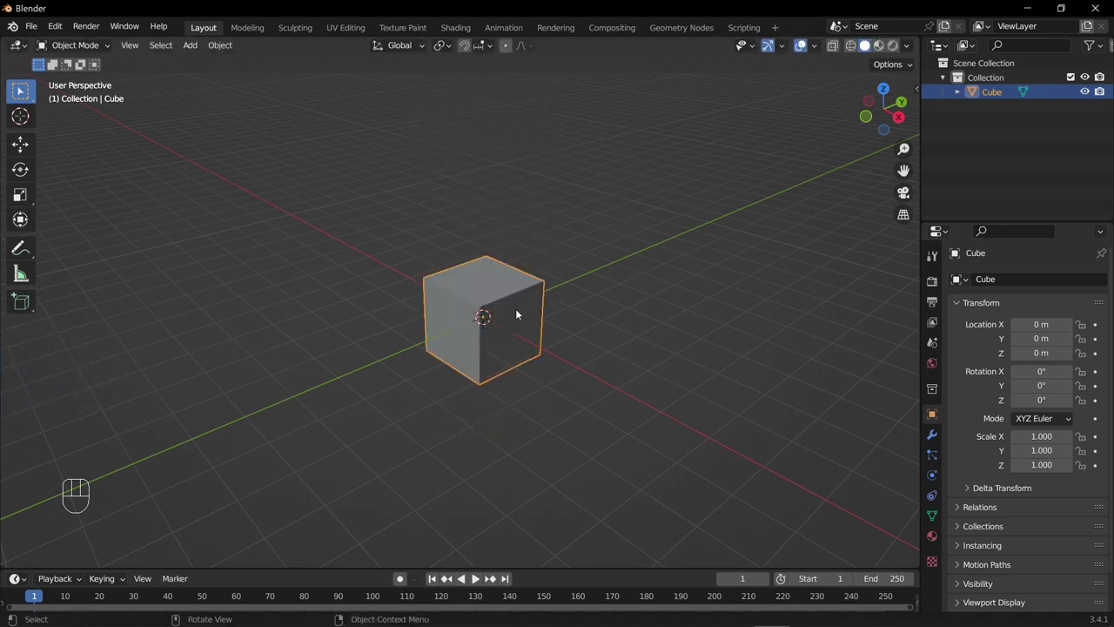
left_click_drag(615, 315, 627, 301)
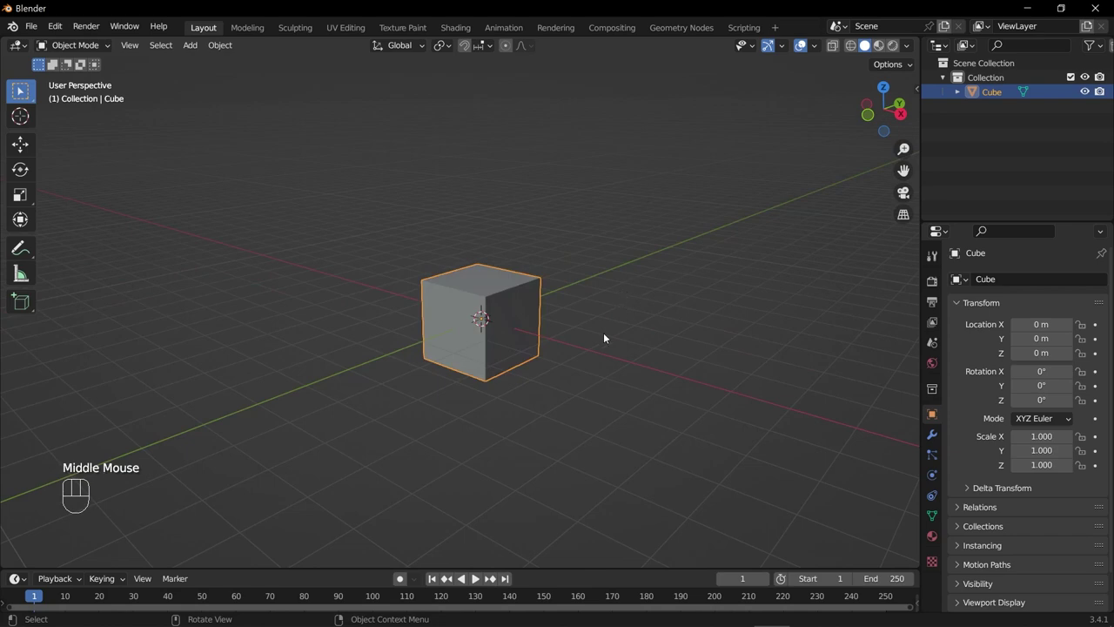
left_click_drag(601, 330, 613, 346)
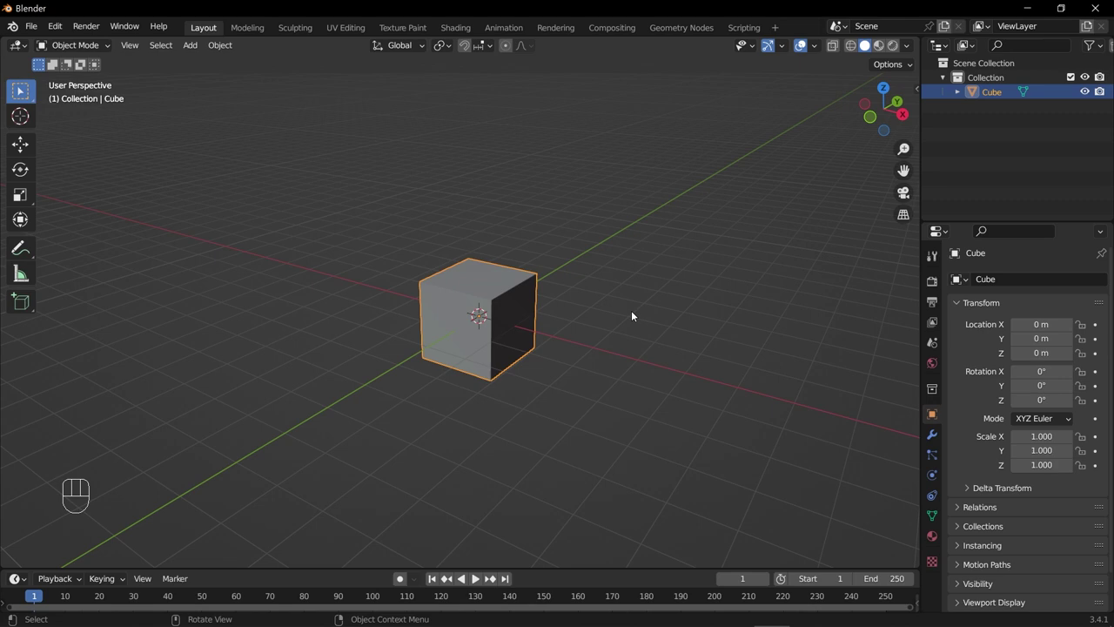
left_click_drag(627, 321, 595, 331)
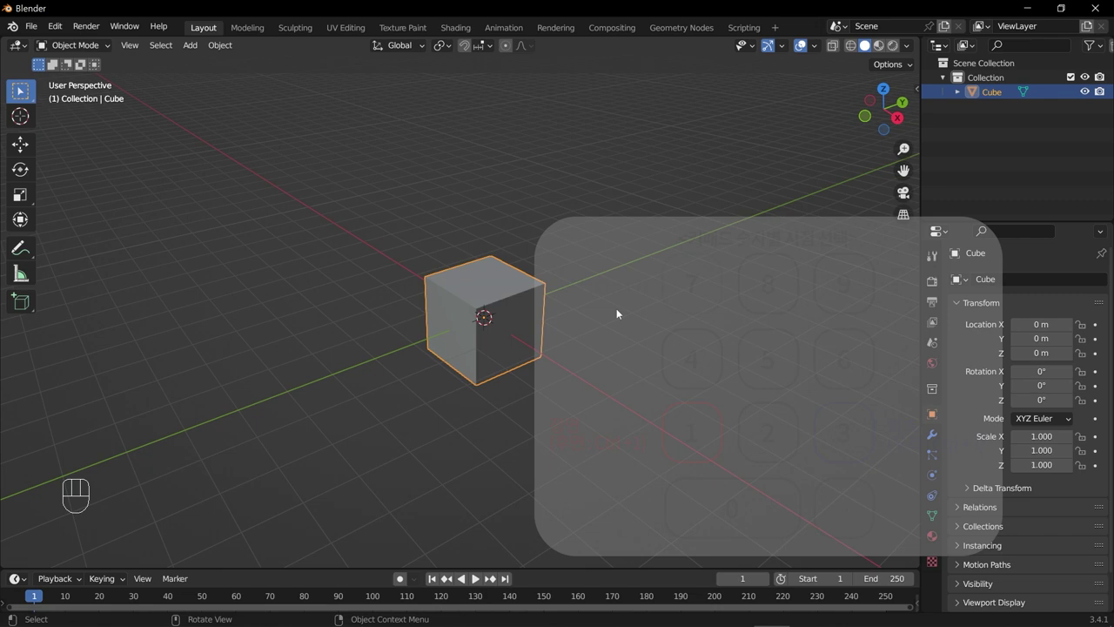
- From front view, move the cube straight up along Z to about 3.02 m
key("KP_1")
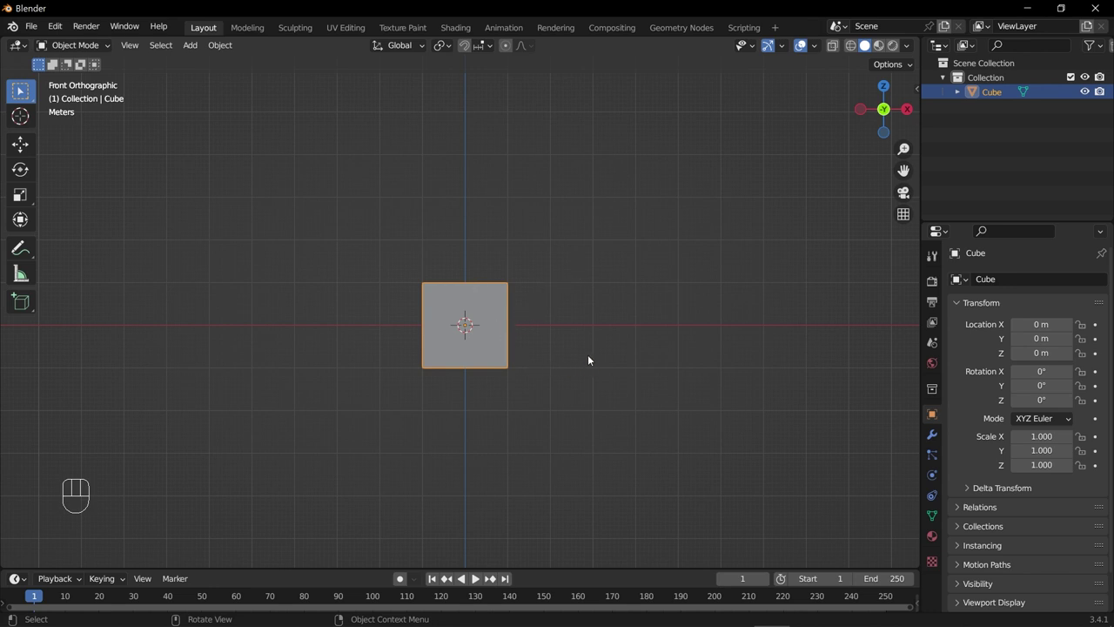
key("g")
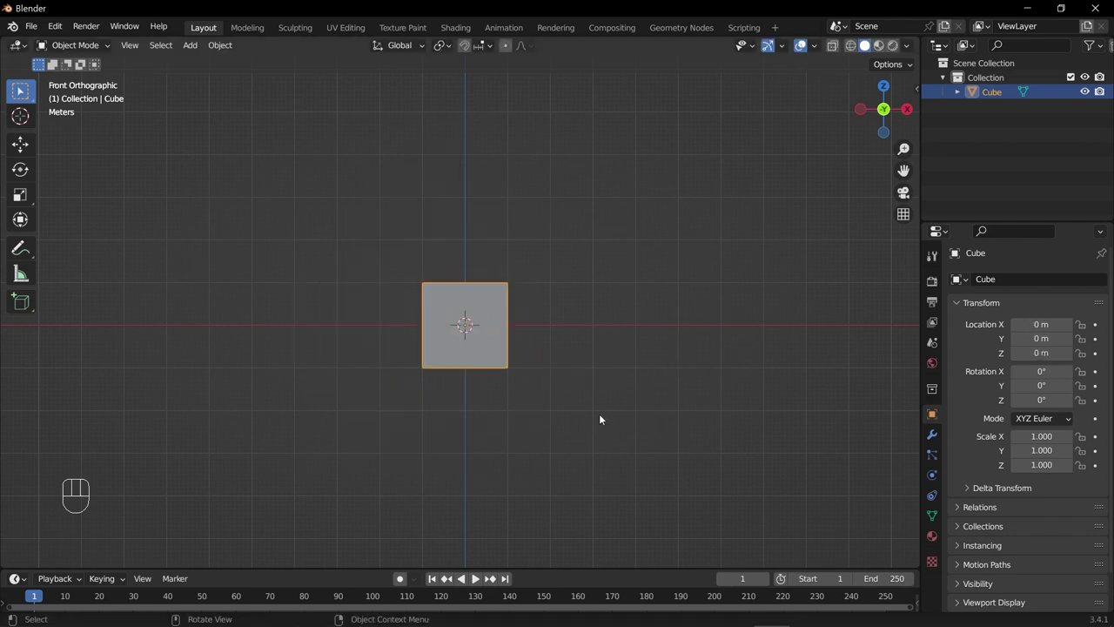
key("g")
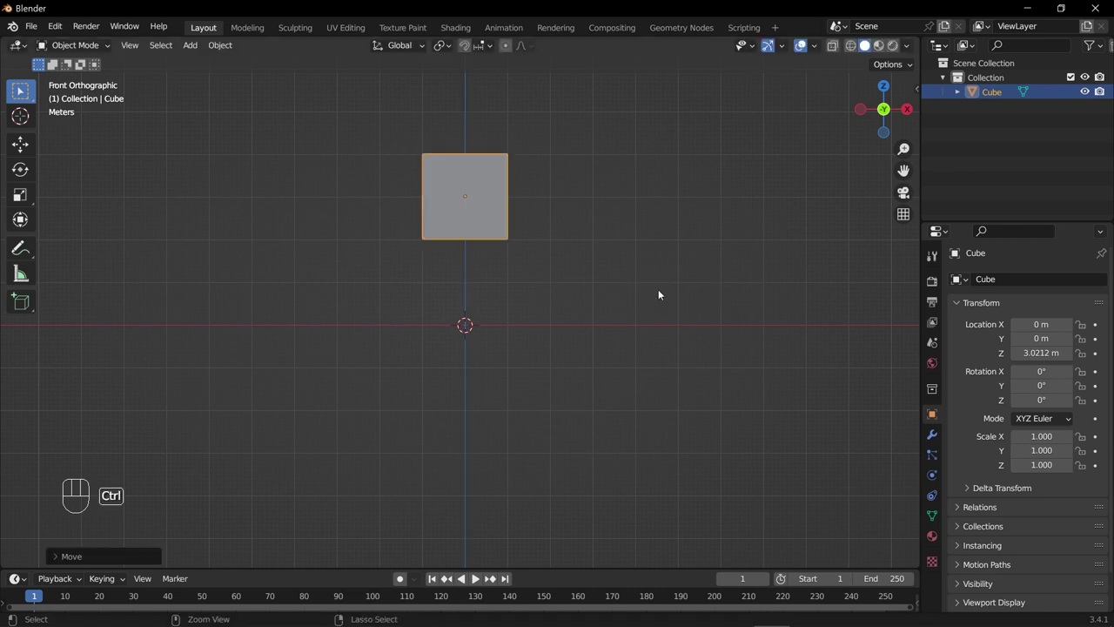
- Undo the rough move and raise the cube exactly 3 m along Z
key("ctrl+z")
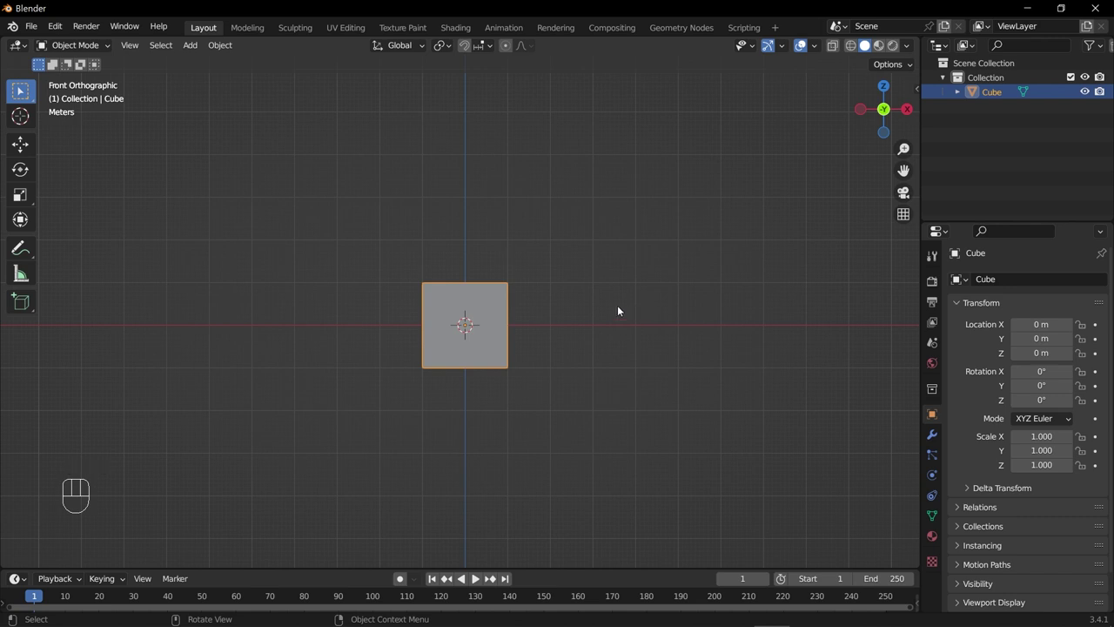
key("g")
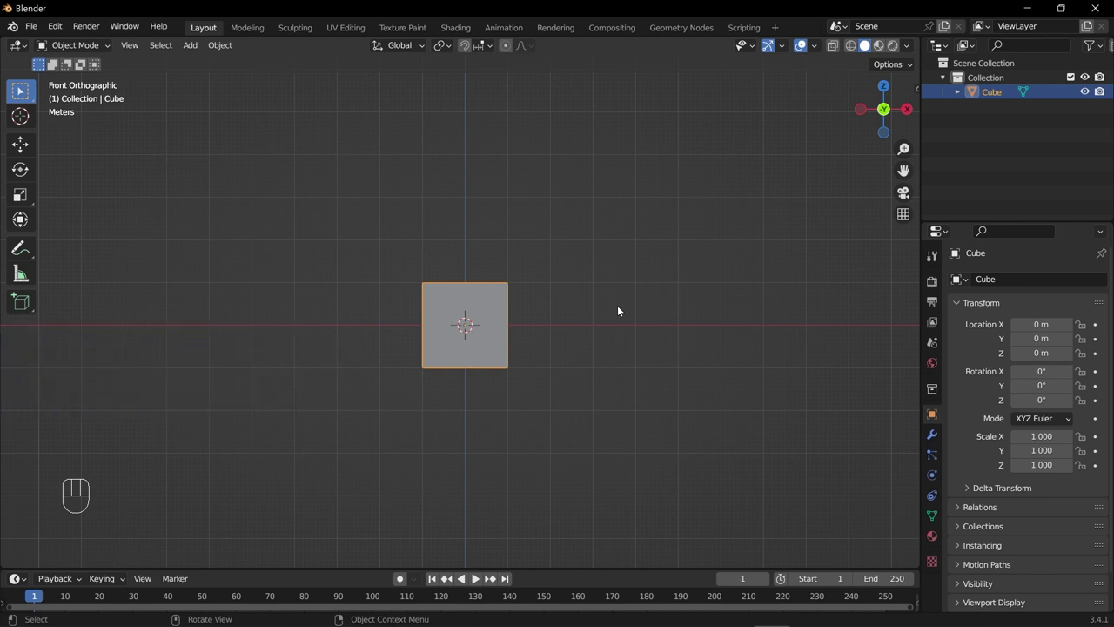
- Abandon the uniform resize and orbit to a low side view of the raised cube
key("g")
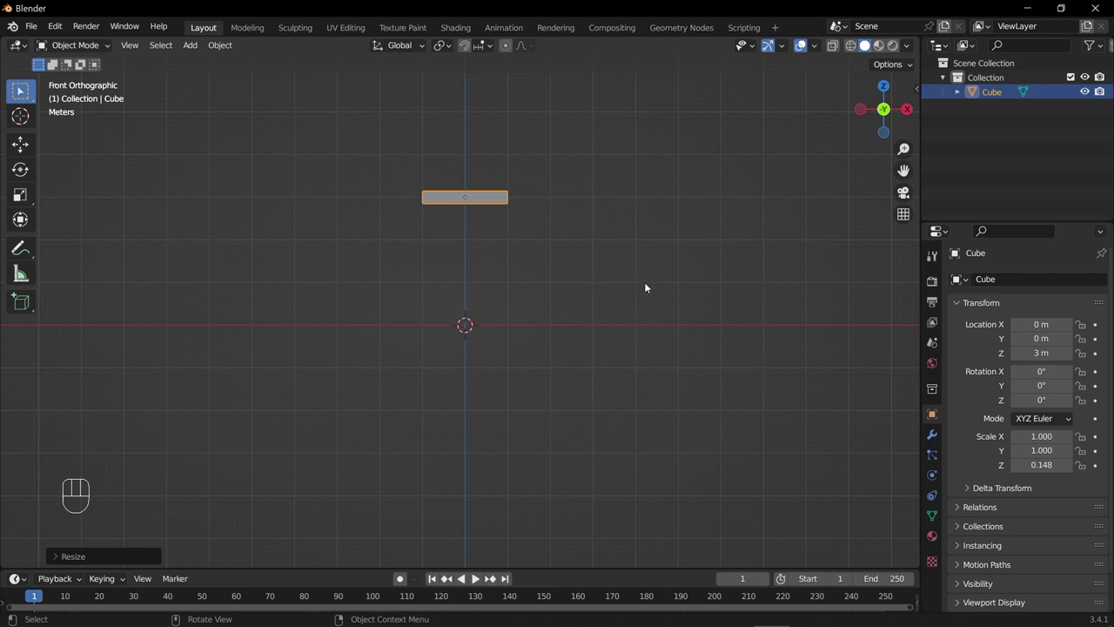
left_click_drag(664, 287, 592, 340)
left_click_drag(571, 240, 569, 242)
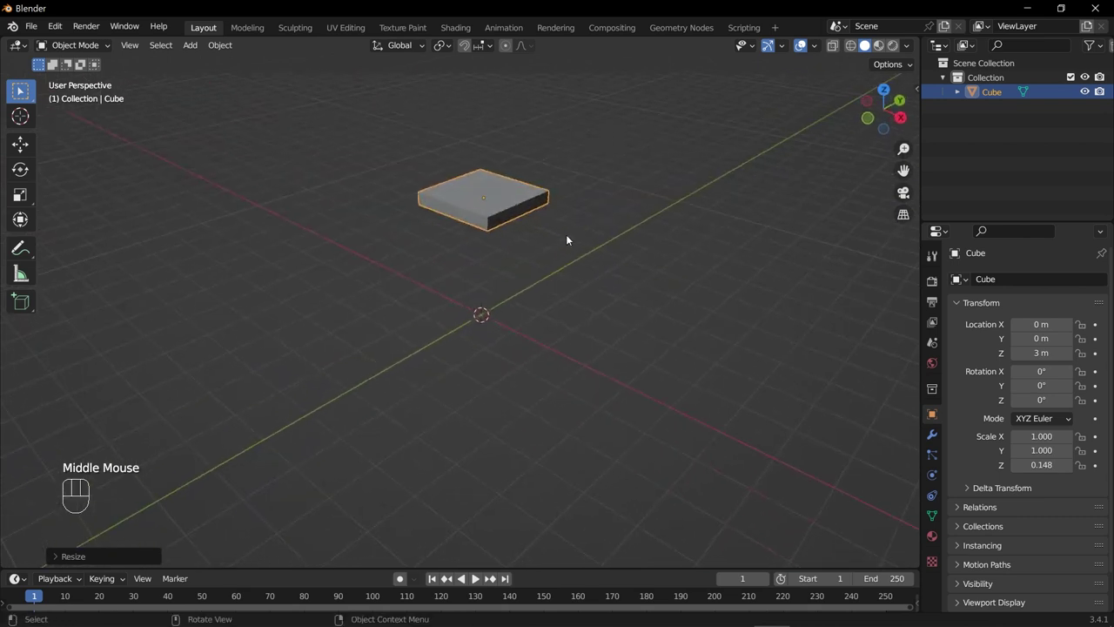
left_click_drag(589, 250, 584, 307)
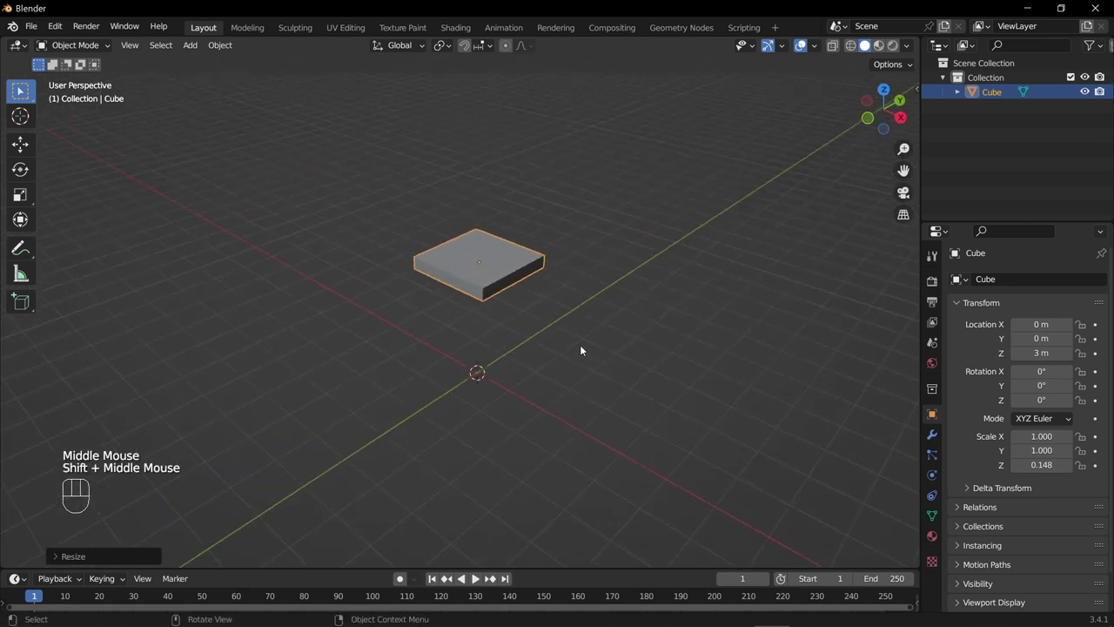
left_click_drag(548, 361, 579, 341)
scroll("up", 3)
scroll("up", 3)
left_click_drag(594, 293, 636, 291)
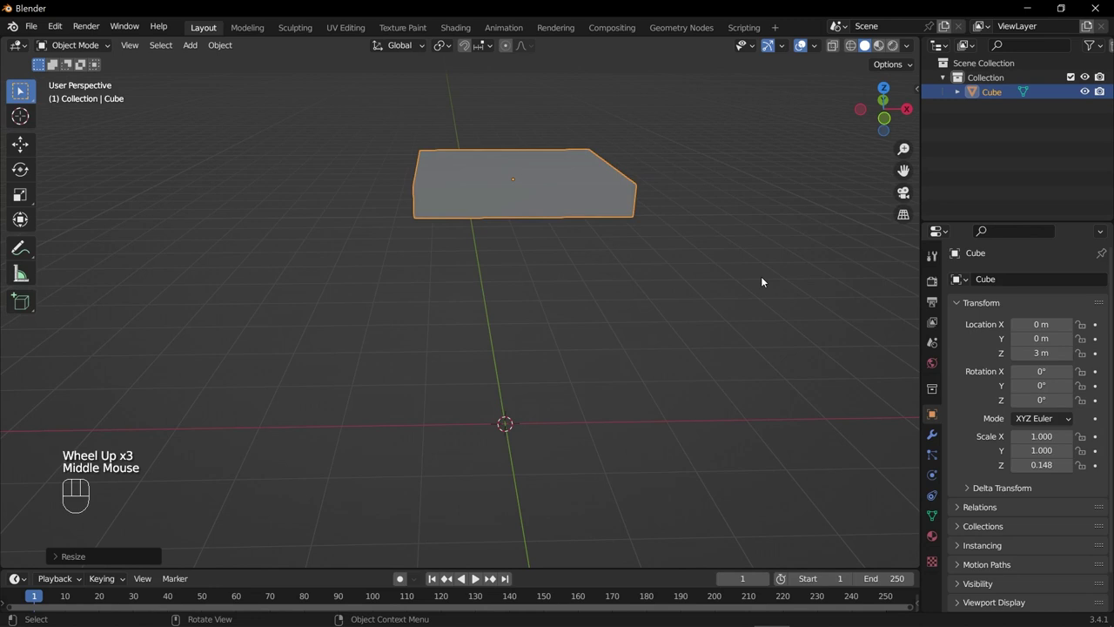
- Flatten the cube along Z into a thin slab with Z scale 0.024
key("s")
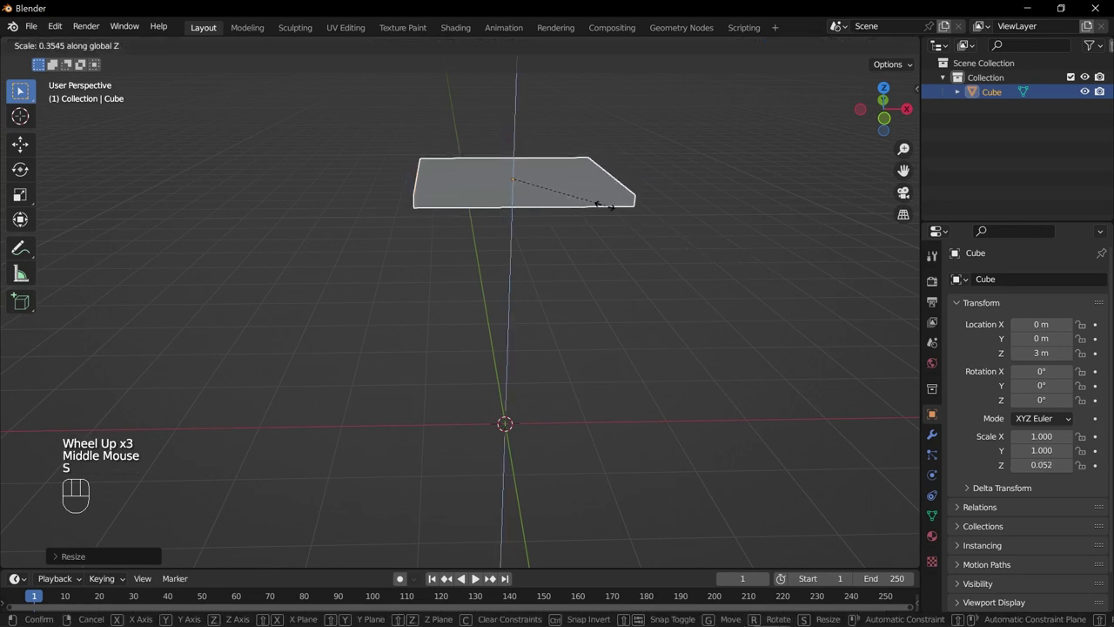
left_click_drag(696, 348, 627, 347)
left_click_drag(619, 343, 592, 386)
left_click_drag(617, 363, 745, 395)
left_click_drag(645, 333, 568, 252)
left_click_drag(646, 333, 578, 410)
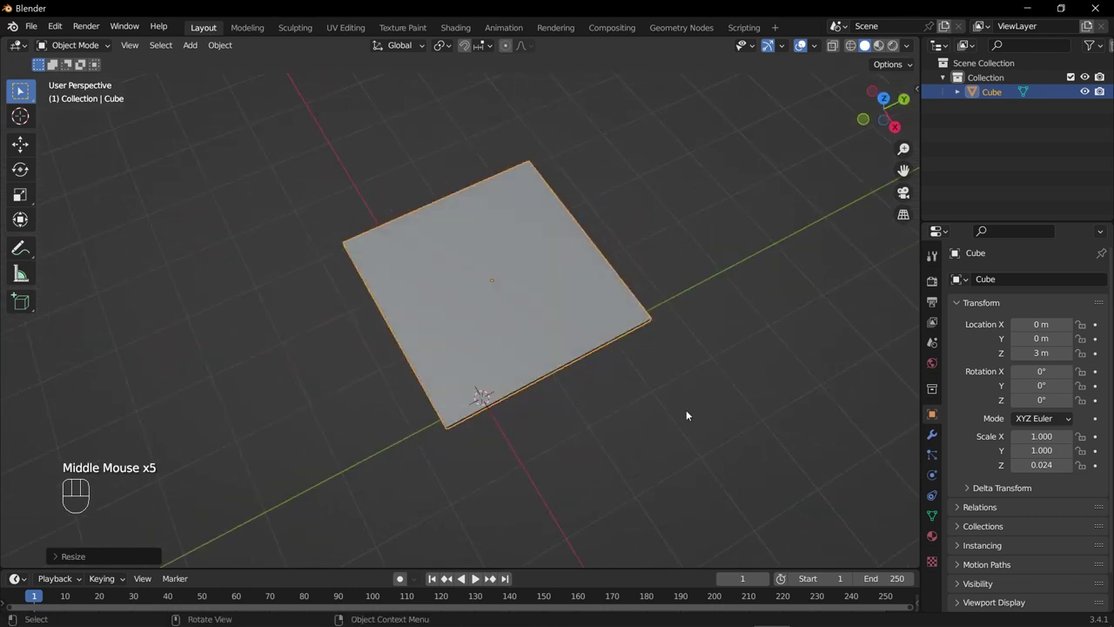
left_click_drag(512, 407, 592, 396)
scroll("down", 3)
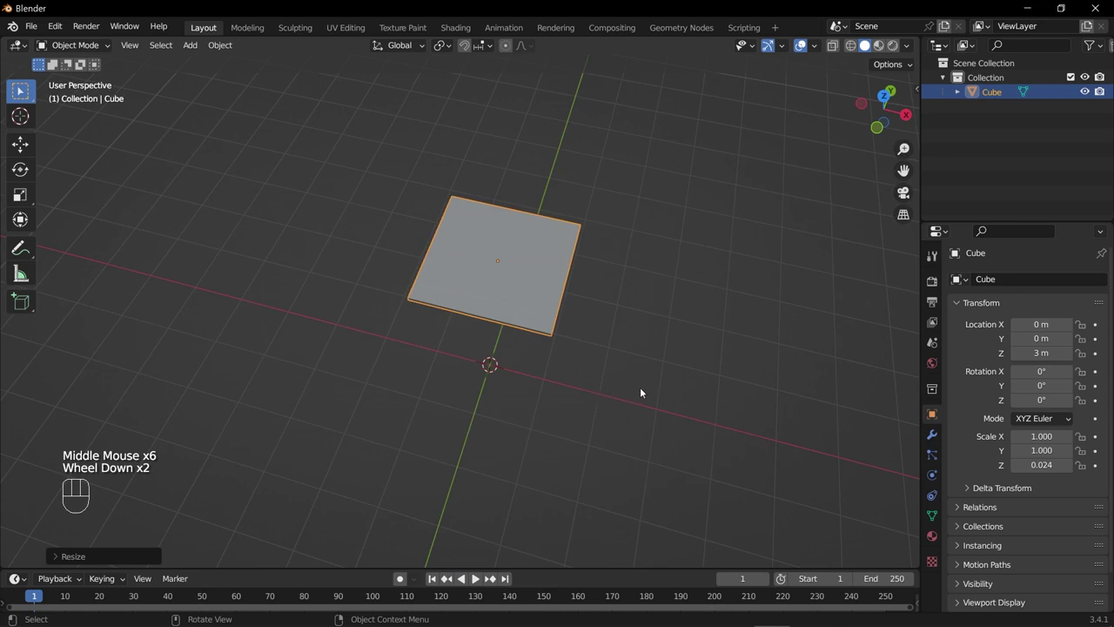
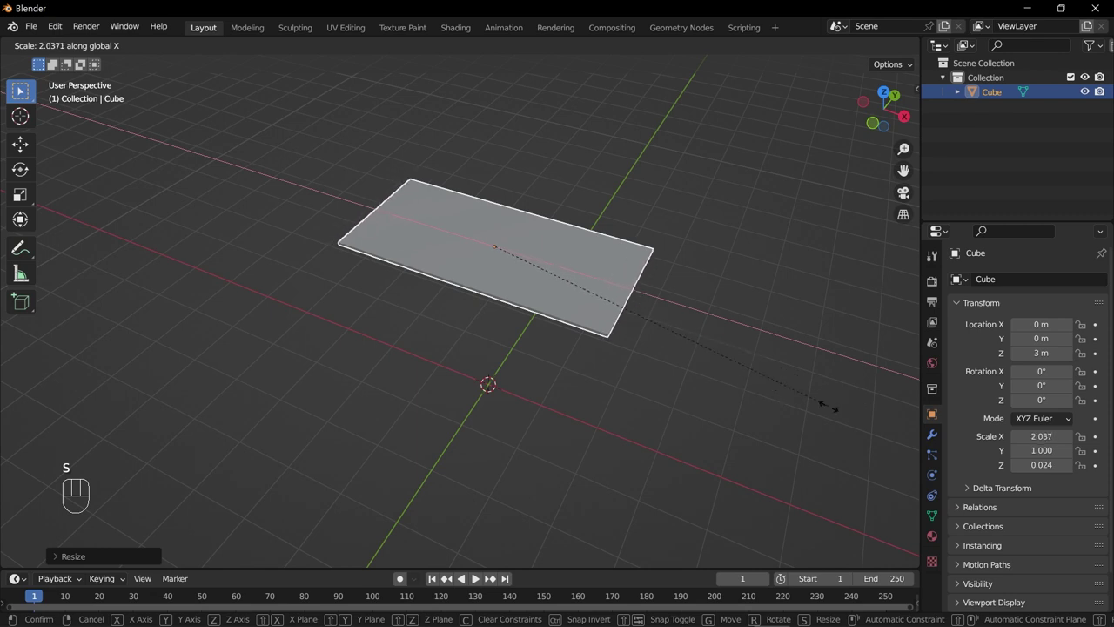
- Stretch the slab to X scale 3.226 and Y scale 1.270 to form the tabletop
left_click_drag(634, 405, 537, 411)
left_click_drag(432, 404, 528, 374)
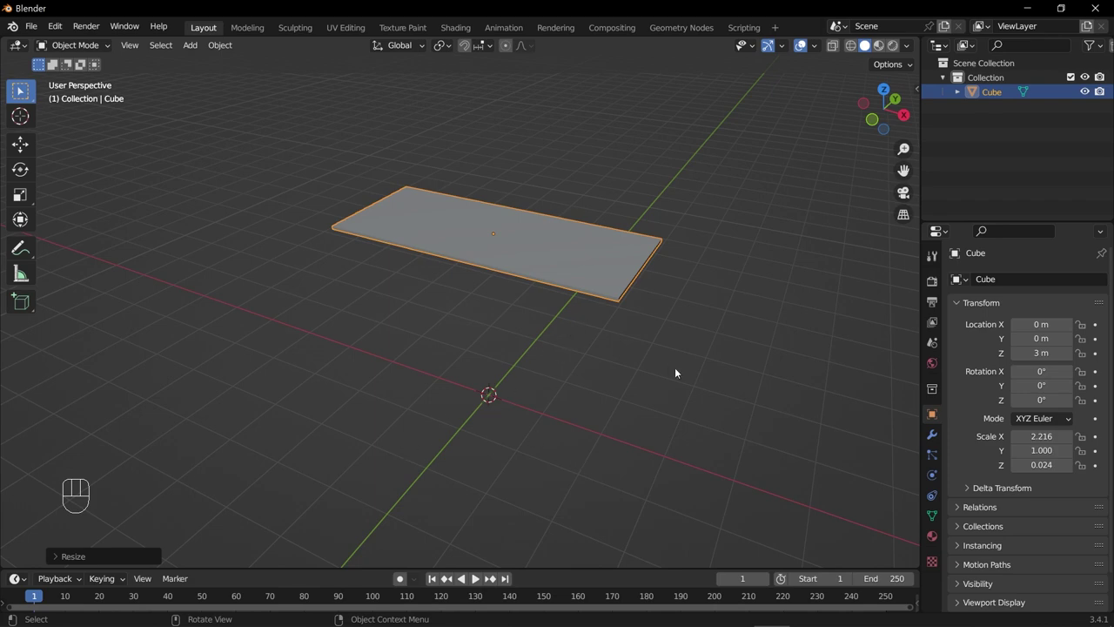
left_click_drag(544, 392, 488, 378)
key("s")
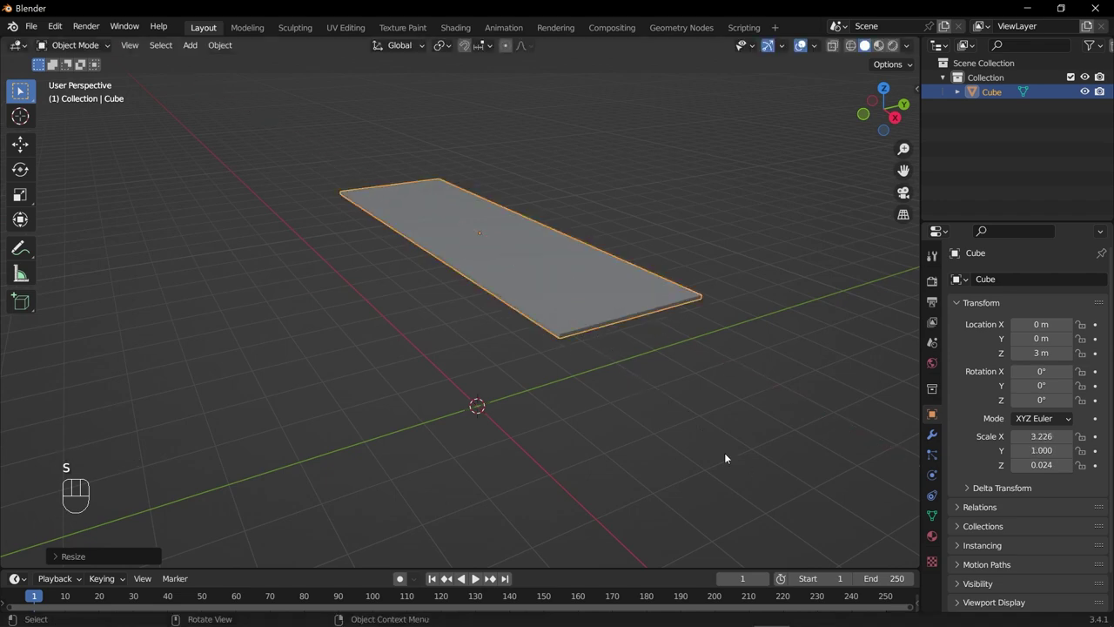
key("s")
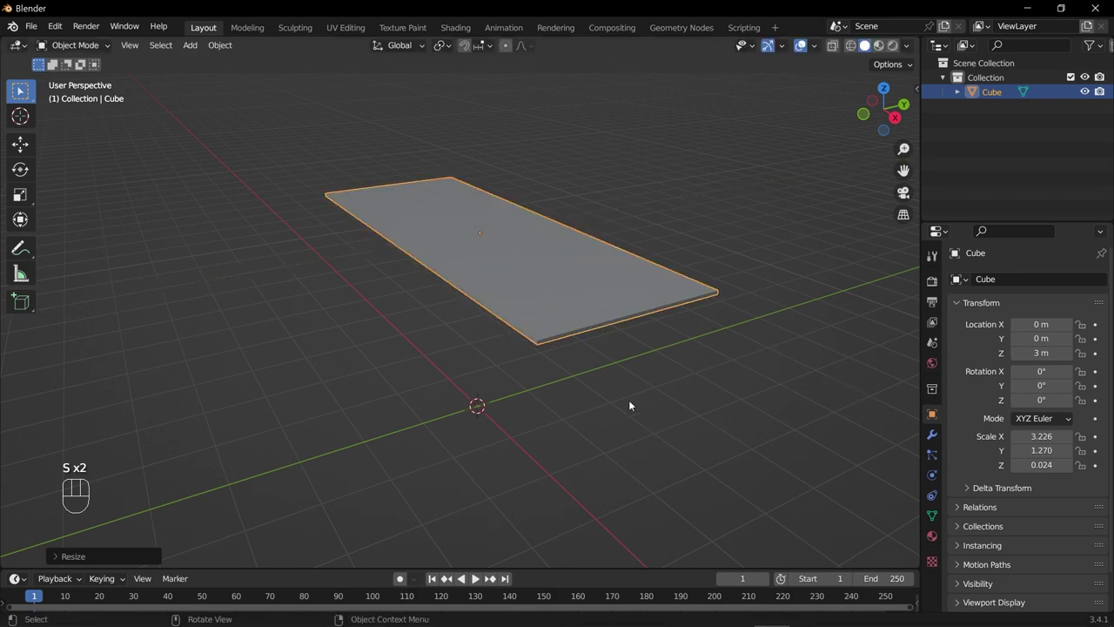
left_click_drag(611, 408, 565, 391)
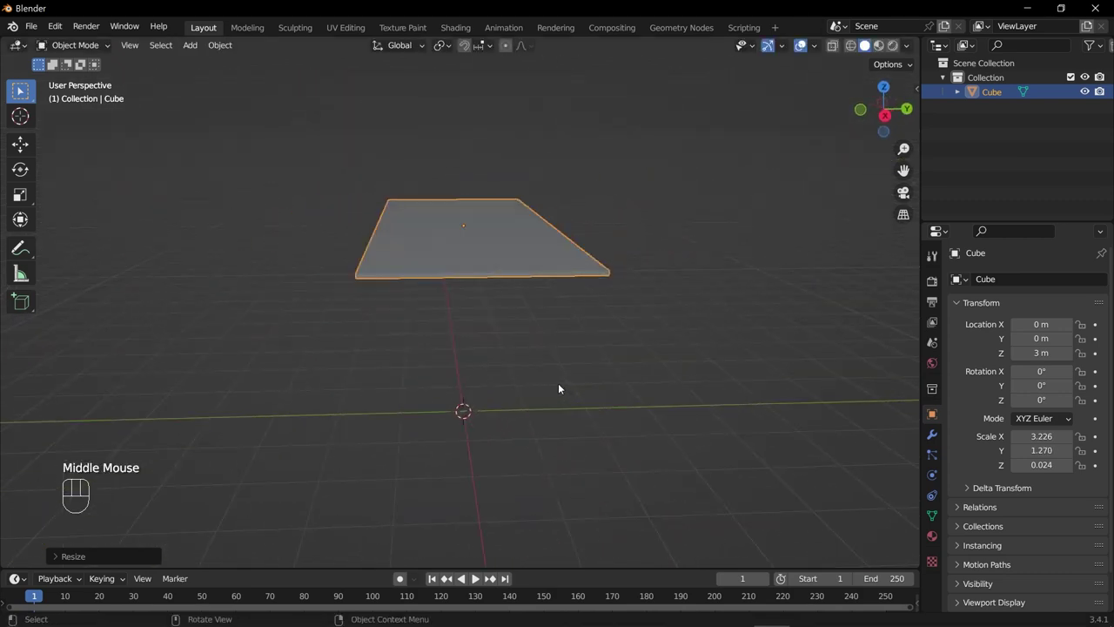
- Scale the tabletop in the XY plane only down to X 2.224, Y 0.875, thickness unchanged
scroll("down", 3)
left_click_drag(455, 430, 596, 463)
key("s")
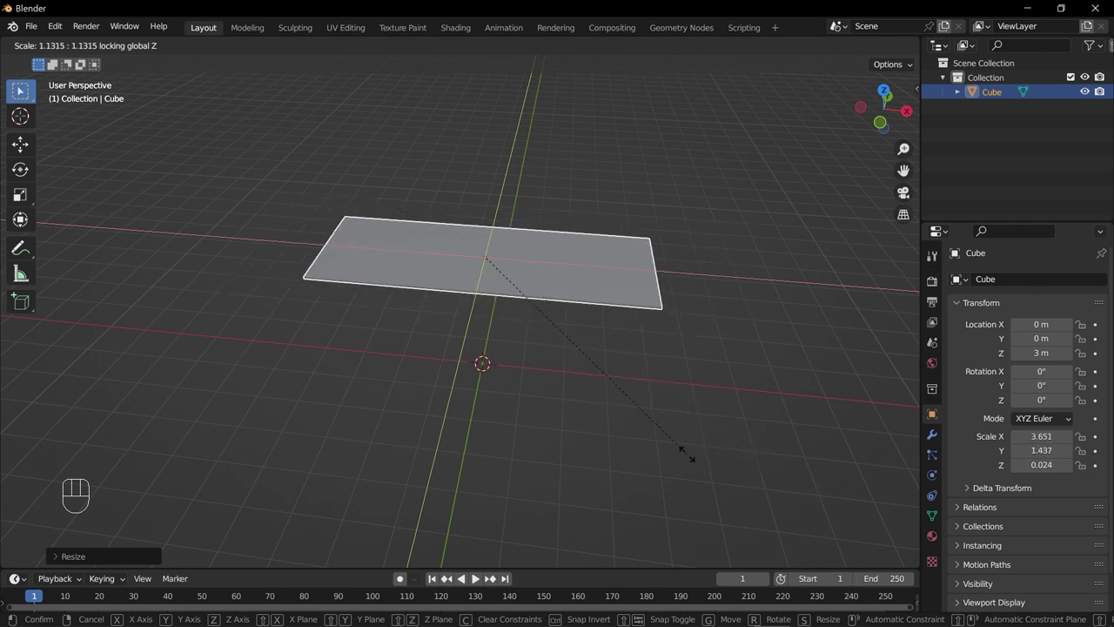
left_click_drag(555, 409, 514, 407)
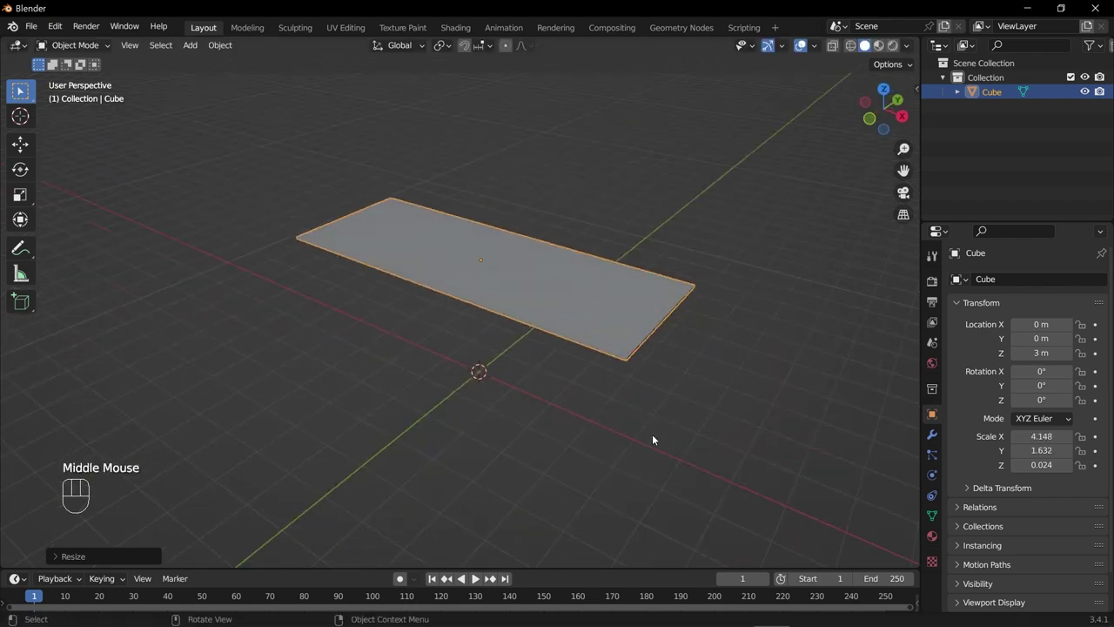
key("s")
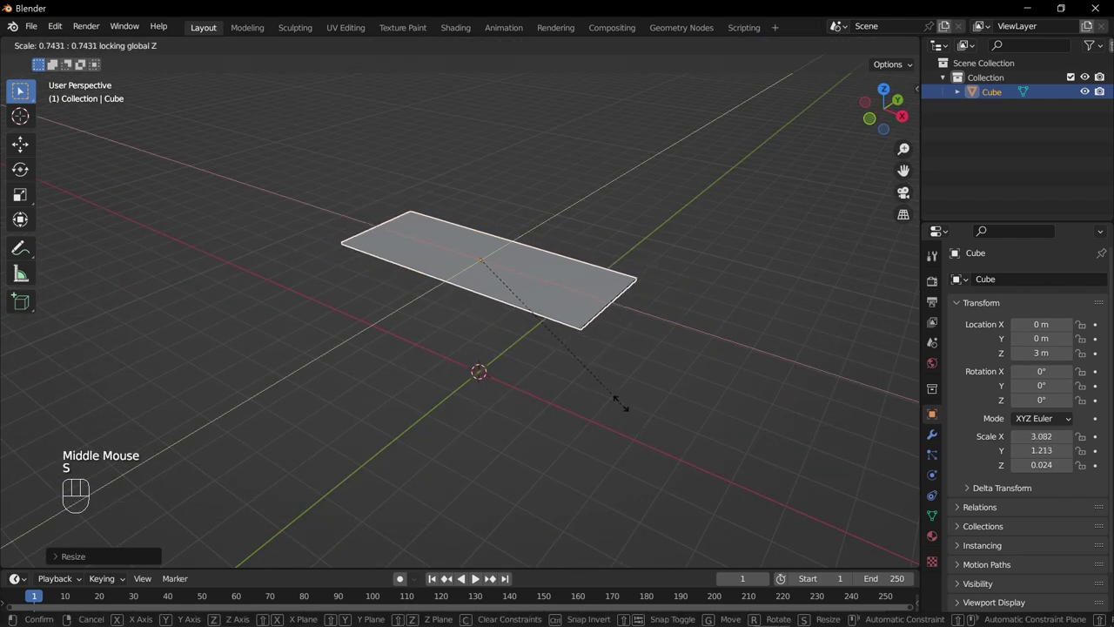
left_click_drag(456, 405, 478, 366)
- Orbit around the tabletop to inspect it edge-on and from slightly above
left_click_drag(487, 390, 541, 415)
scroll("up", 3)
scroll("down", 3)
scroll("down", 3)
left_click_drag(556, 366, 514, 339)
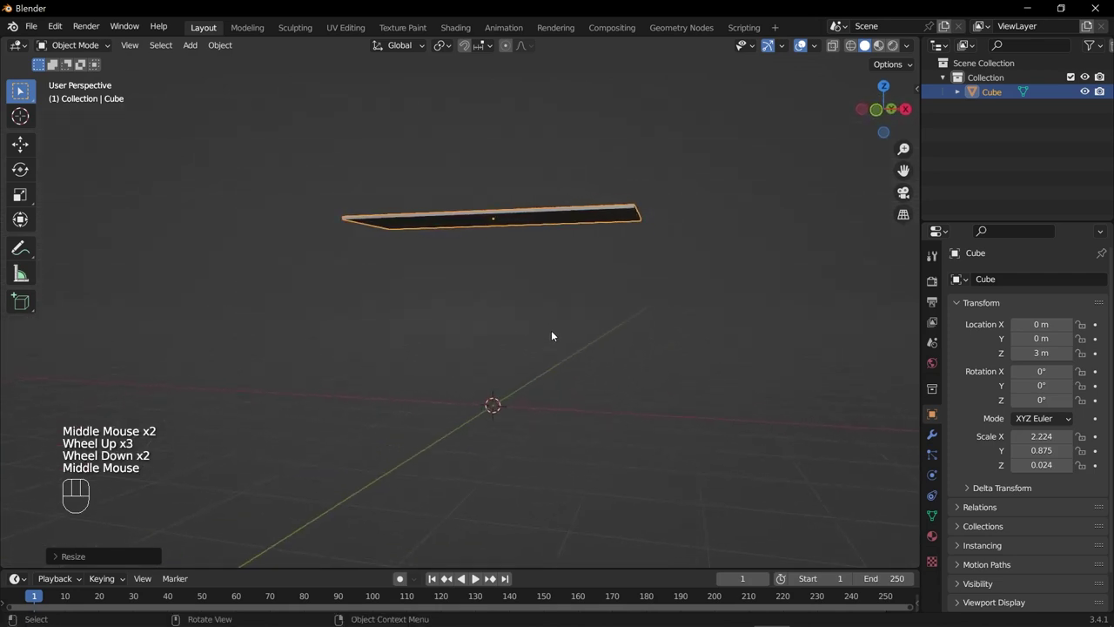
left_click_drag(541, 322, 535, 386)
left_click_drag(546, 350, 532, 392)
left_click_drag(538, 425, 536, 379)
left_click_drag(526, 411, 557, 368)
left_click_drag(534, 363, 553, 357)
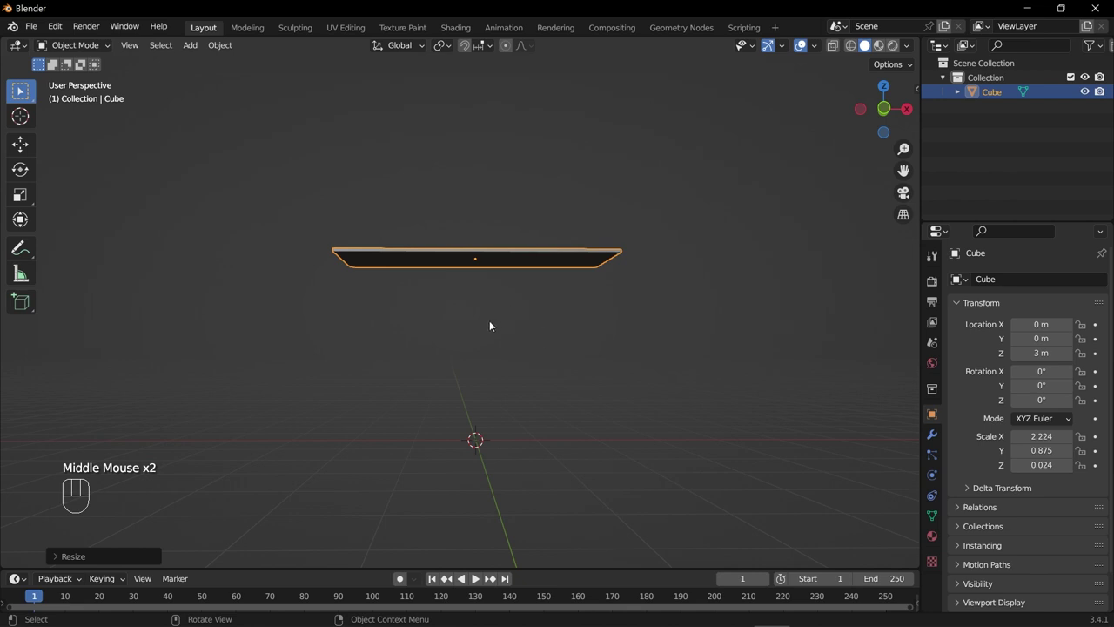
left_click_drag(552, 320, 553, 357)
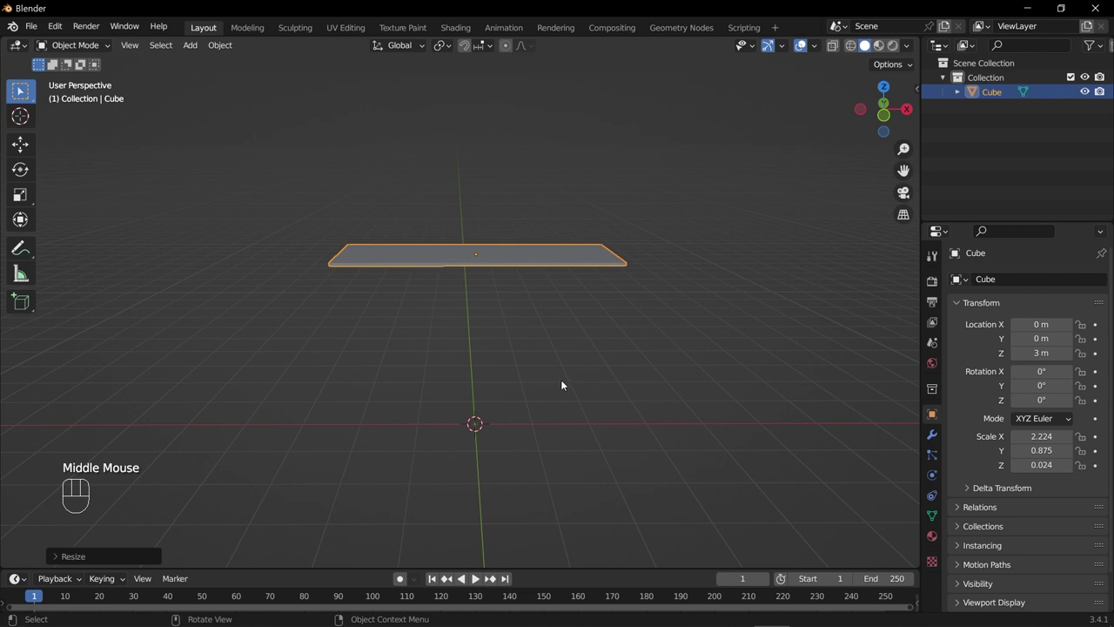
- Add a second cube (Cube.001) at the origin and frame it in front view below the tabletop
key("shift+a")
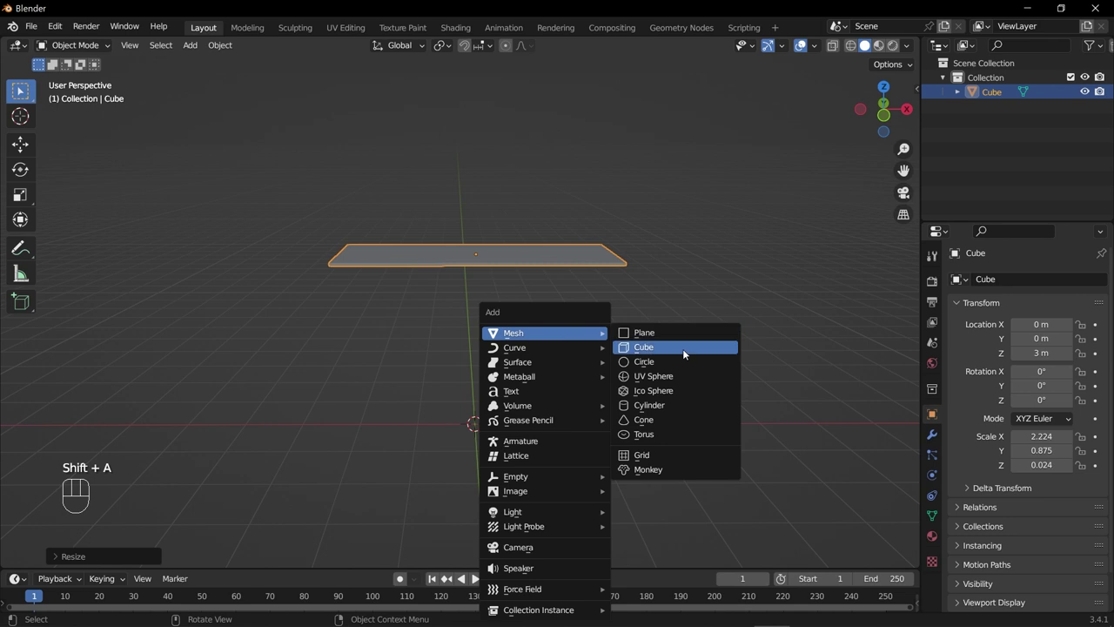
left_click_drag(628, 462, 616, 418)
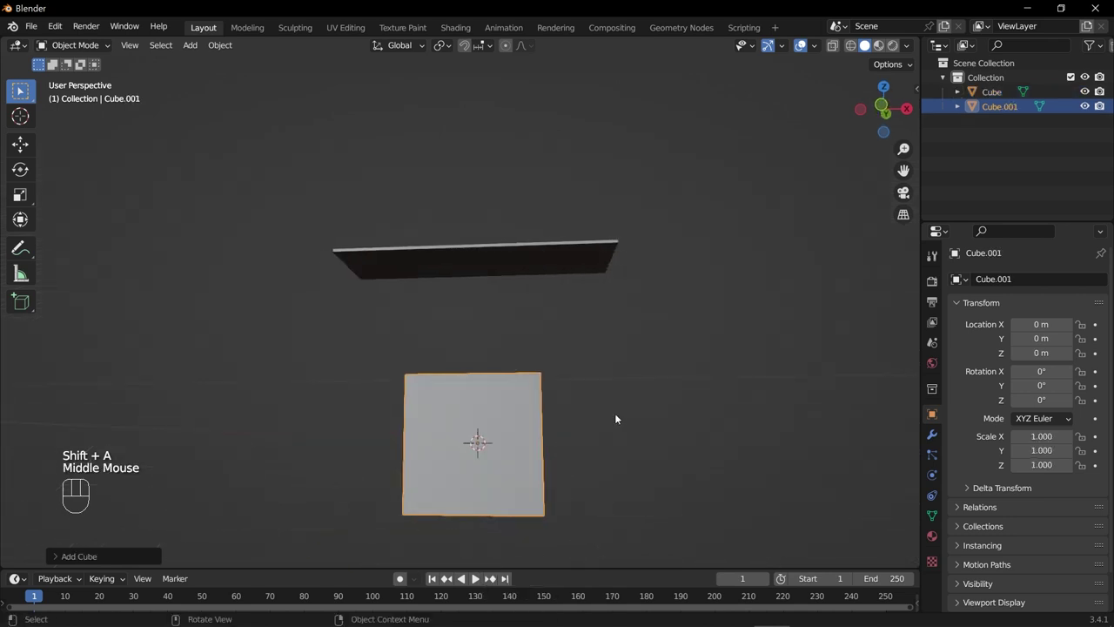
key("KP_1")
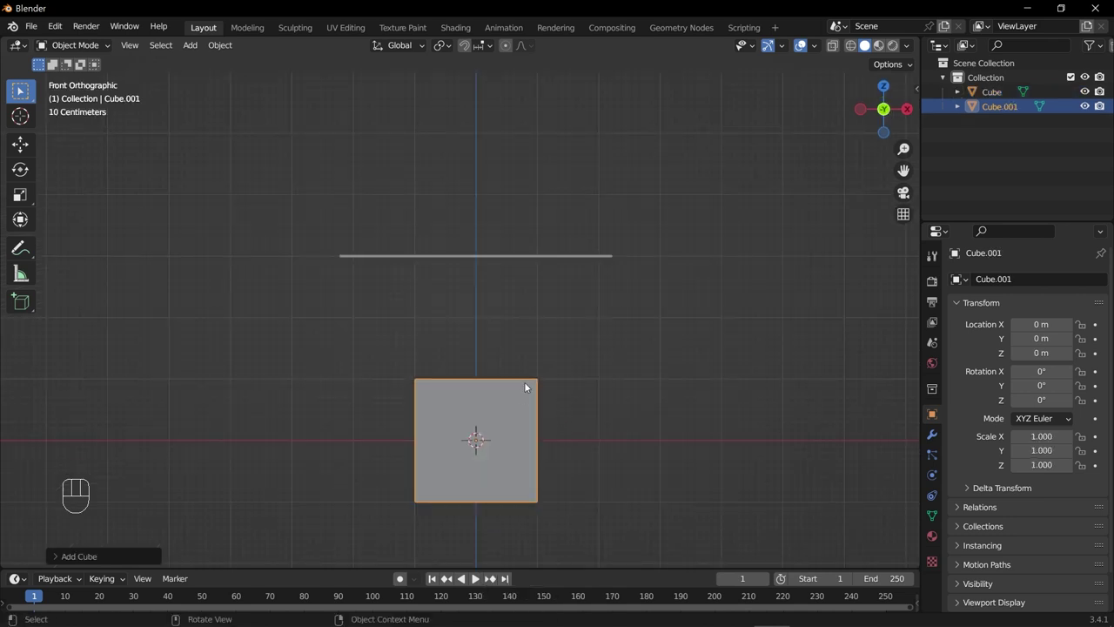
scroll("up", 3)
scroll("down", 3)
scroll("down", 3)
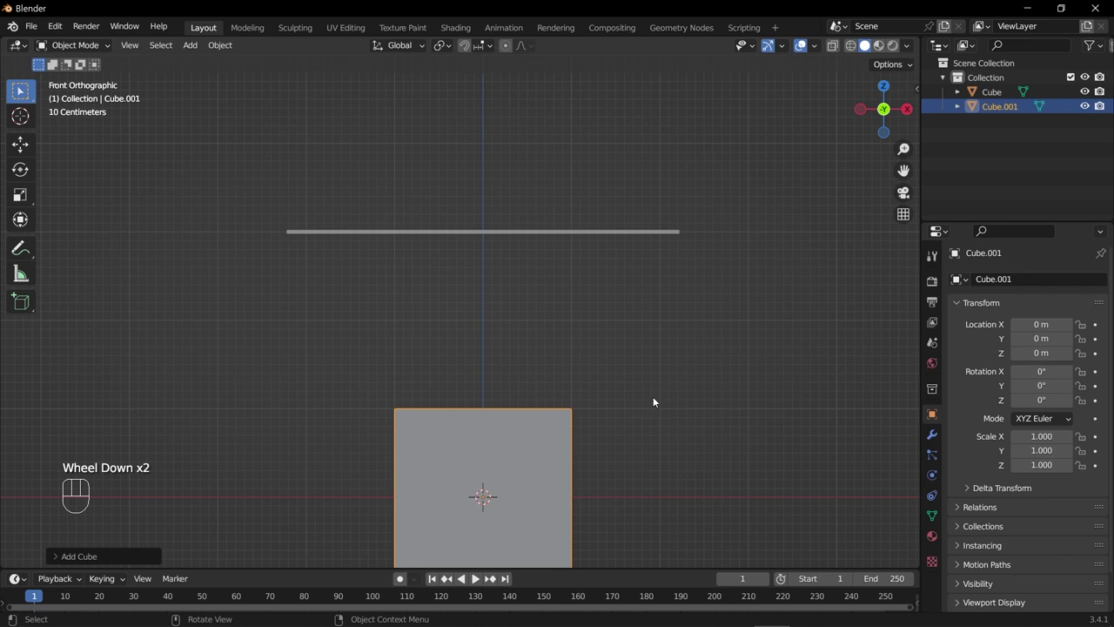
- Raise Cube.001 to about 1.62 m and view it in perspective
middle_click(619, 374)
key("g")
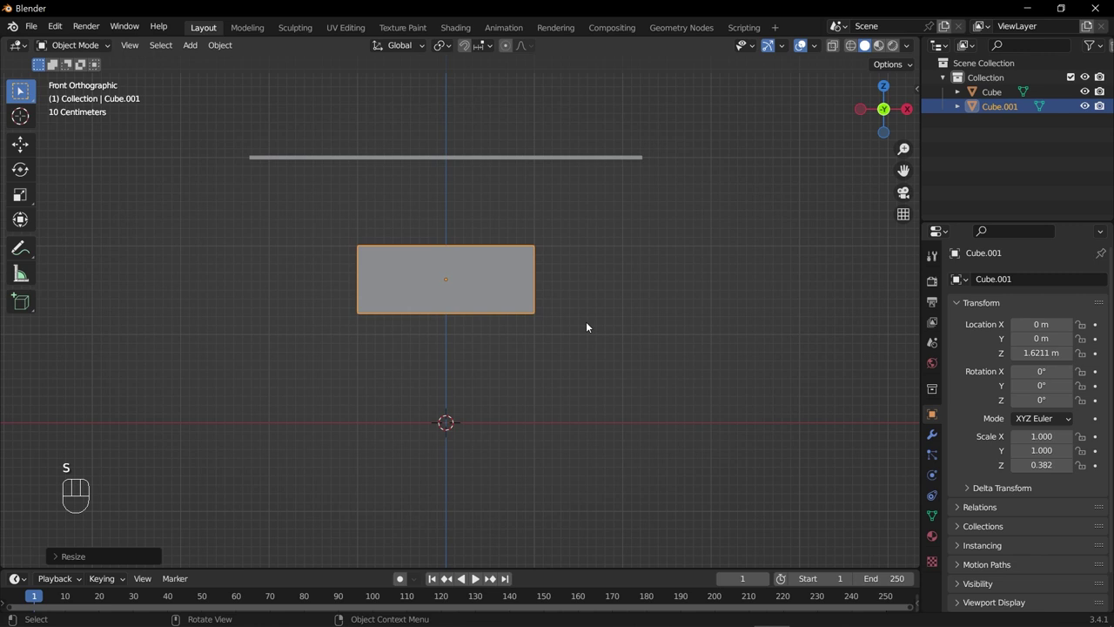
left_click_drag(644, 281, 567, 339)
- Undo a uniform resize, then stretch the apron box along X to about 2.0 in front view
key("s")
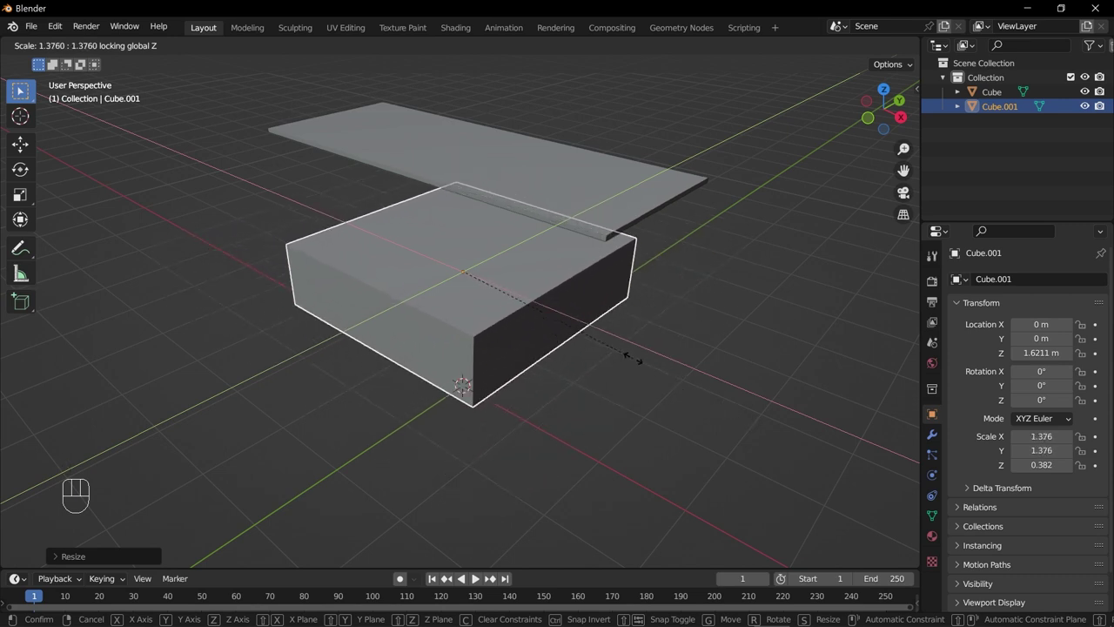
left_click_drag(571, 416, 790, 403)
key("ctrl+z")
left_click_drag(644, 394, 516, 400)
left_click_drag(552, 399, 489, 422)
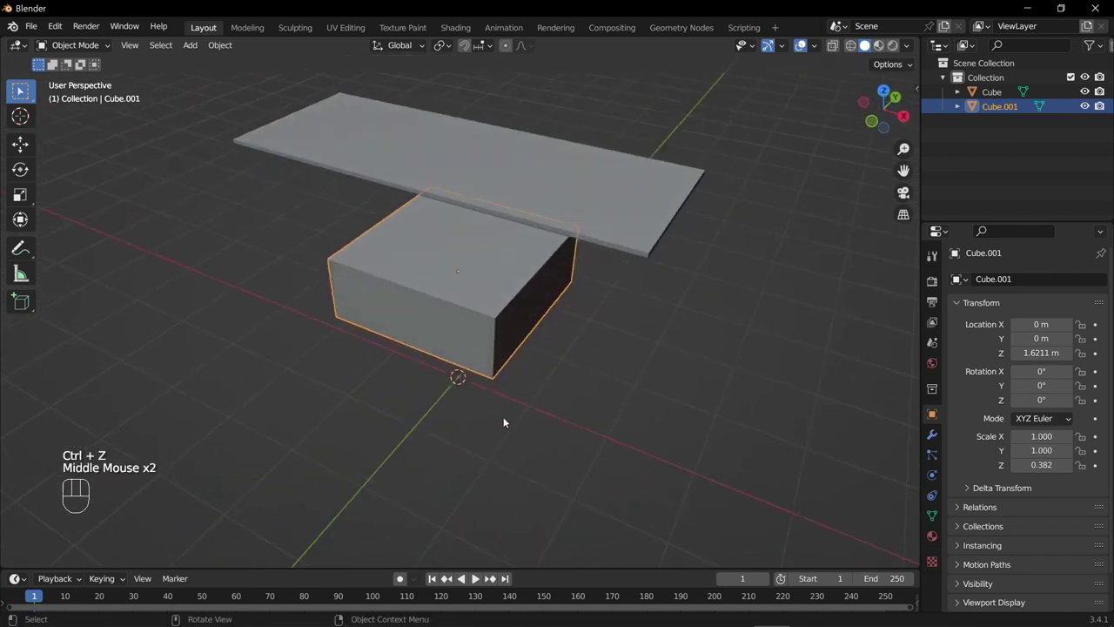
key("KP_1")
key("s")
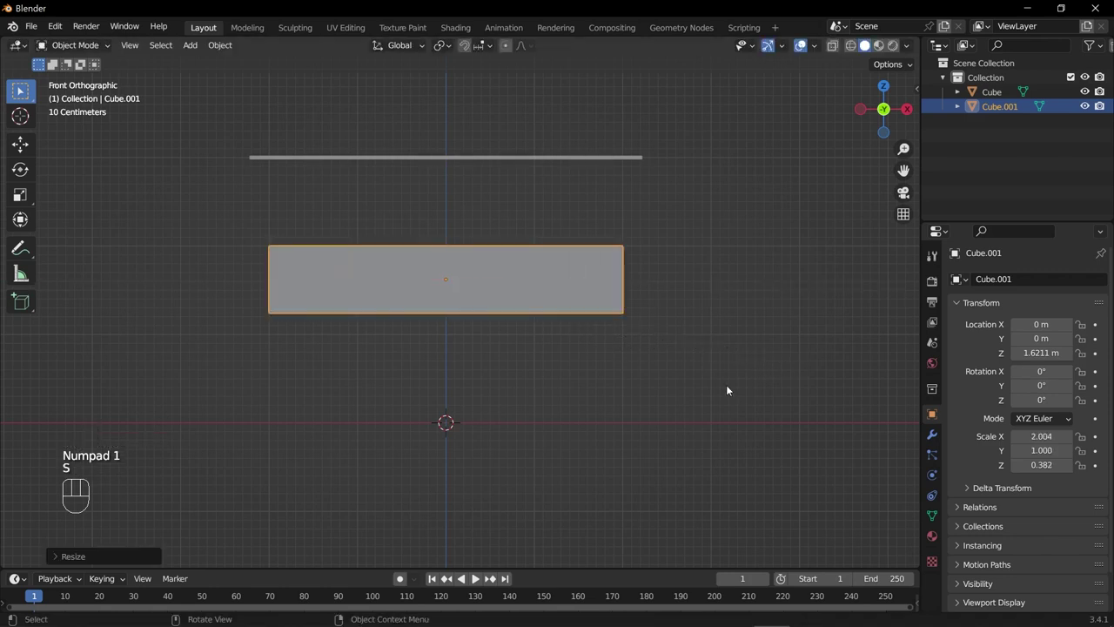
- Move the apron box up along Z to about 2.59 m, just beneath the tabletop
key("g")
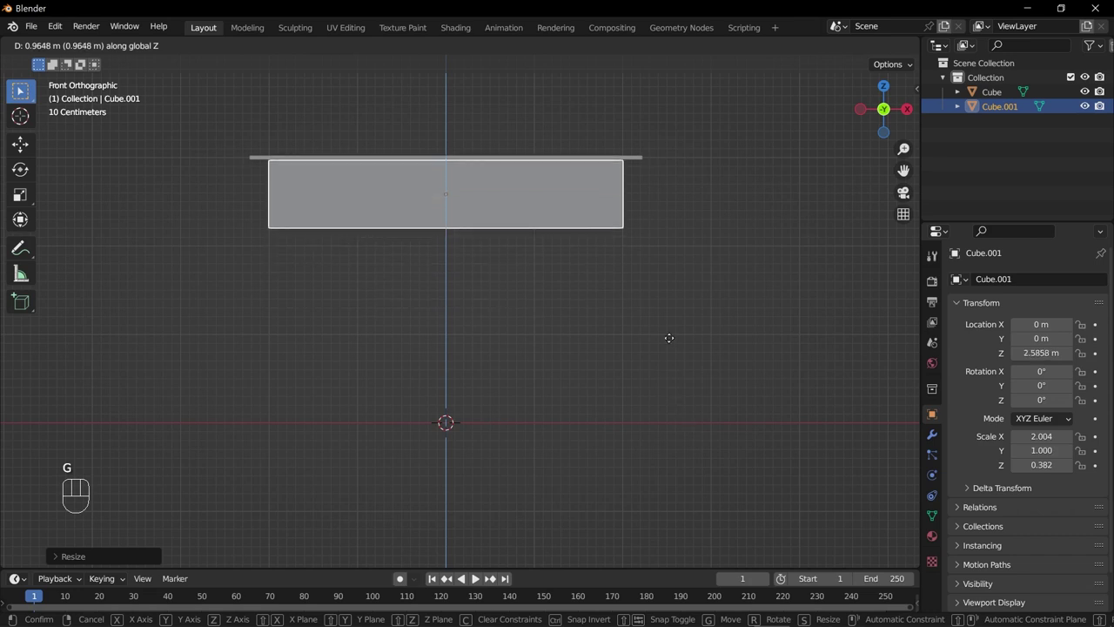
left_click_drag(610, 300, 441, 328)
scroll("down", 3)
scroll("up", 3)
left_click_drag(575, 270, 583, 263)
- Check the box's fit from the right and front orthographic views, then reselect the apron box
key("KP_3")
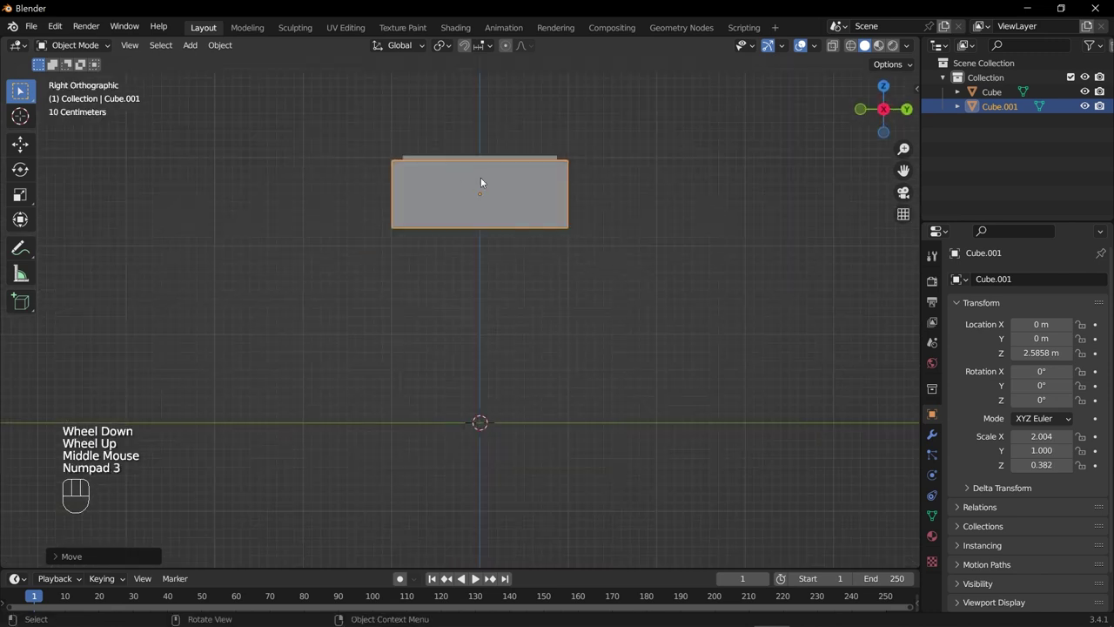
left_click(669, 183)
scroll("up", 3)
left_click_drag(588, 195, 531, 343)
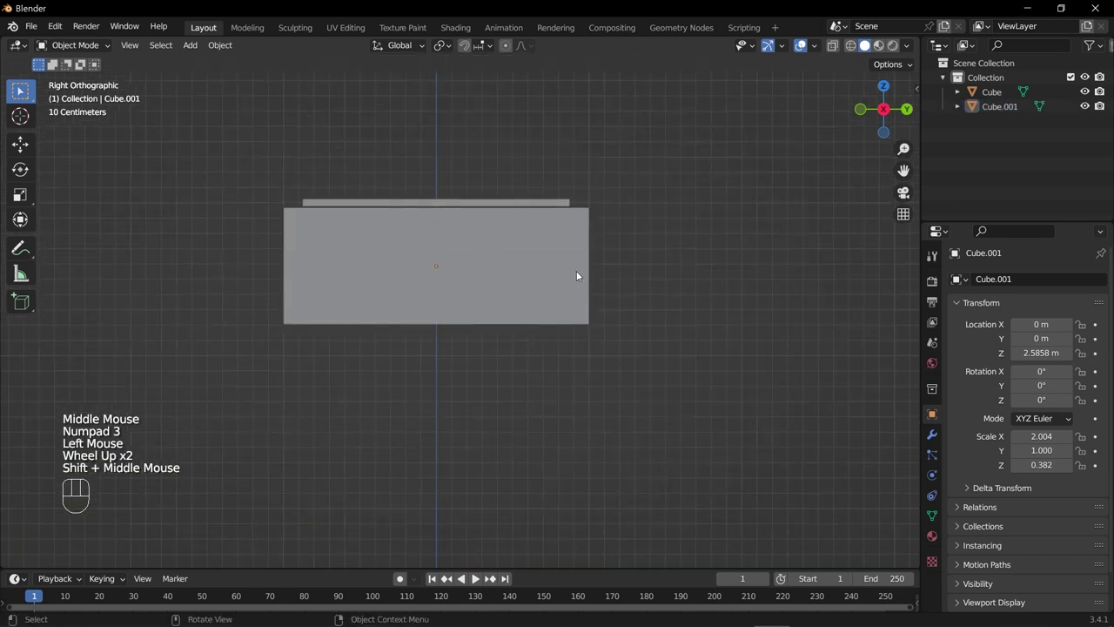
left_click_drag(583, 196, 639, 400)
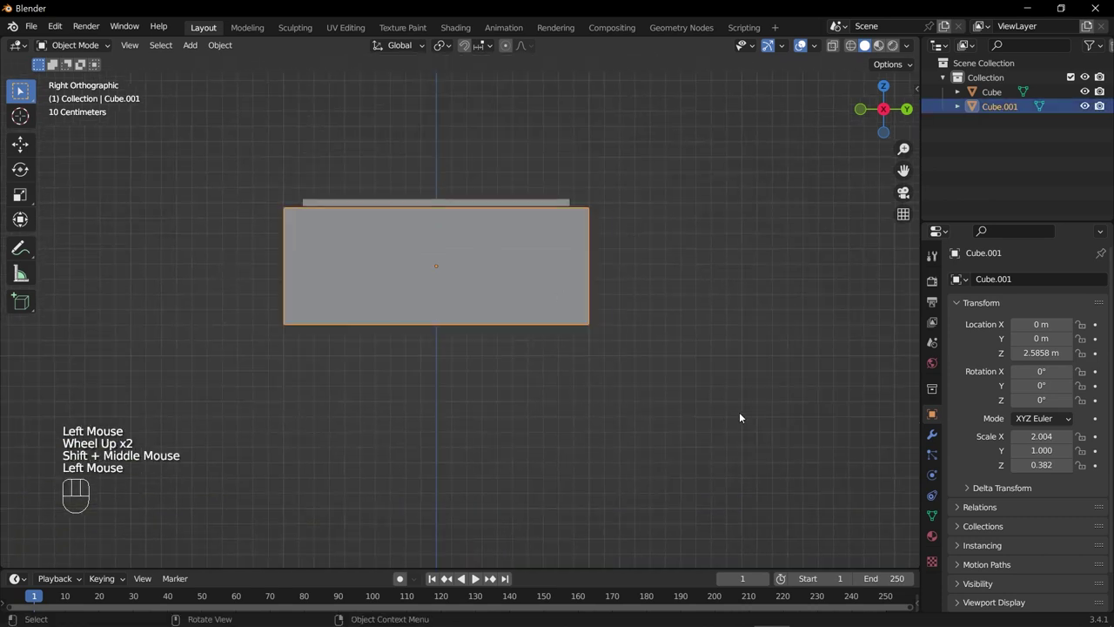
left_click_drag(705, 453, 573, 410)
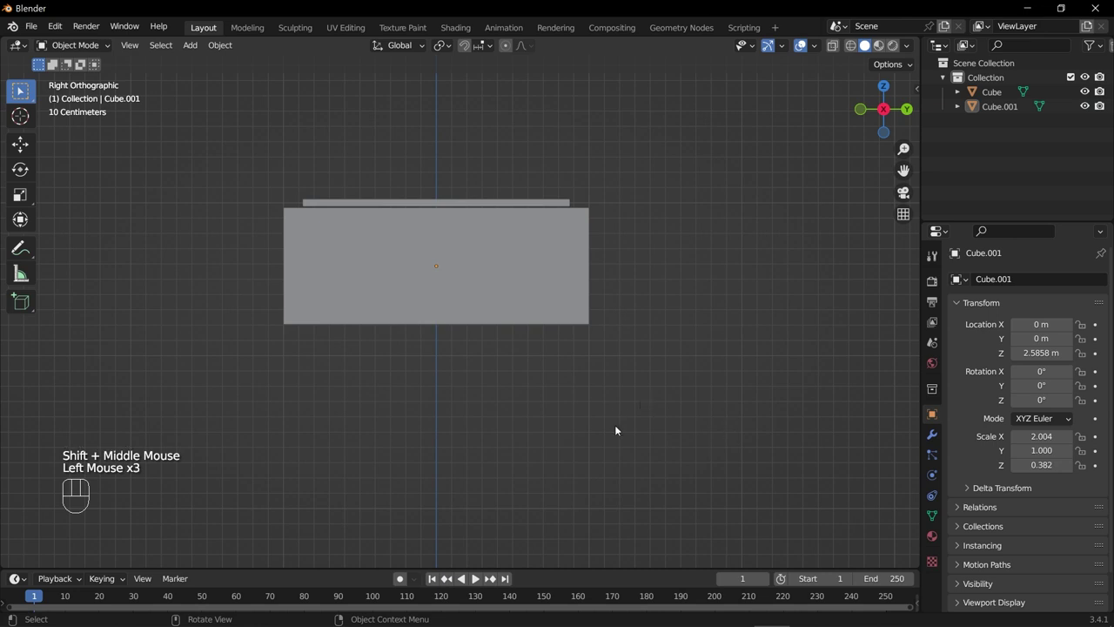
scroll("down", 3)
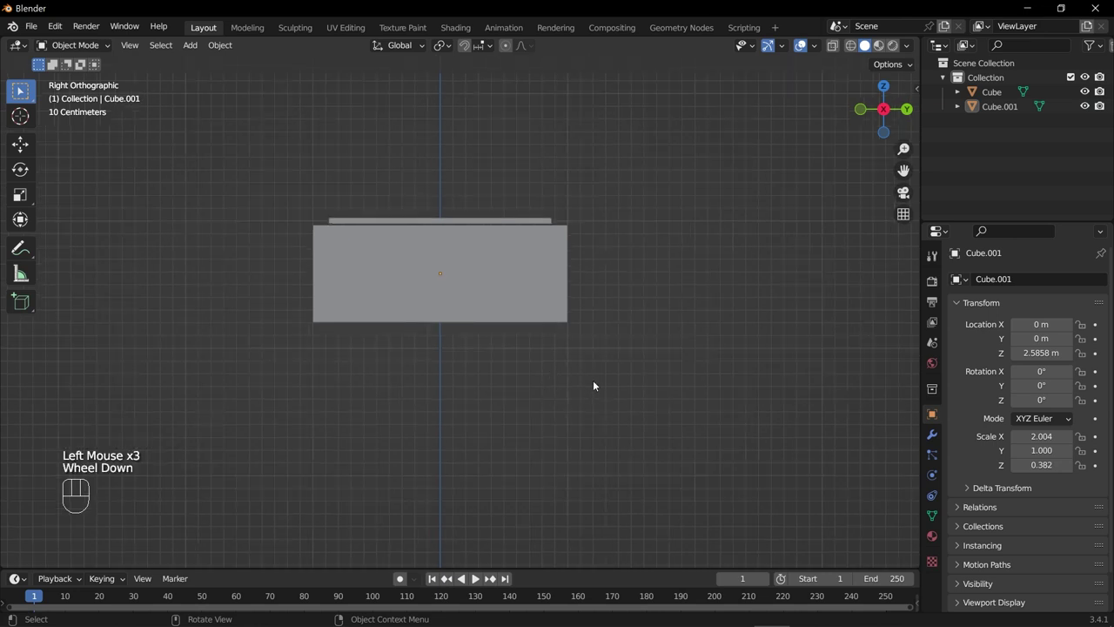
key("KP_3")
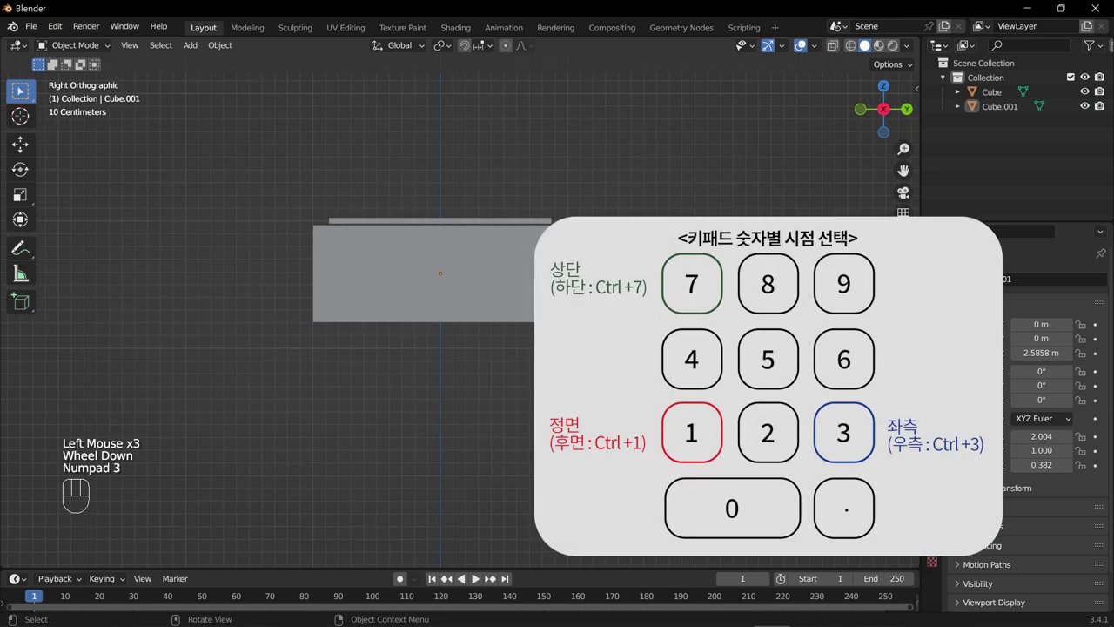
middle_click(439, 372)
key("KP_3")
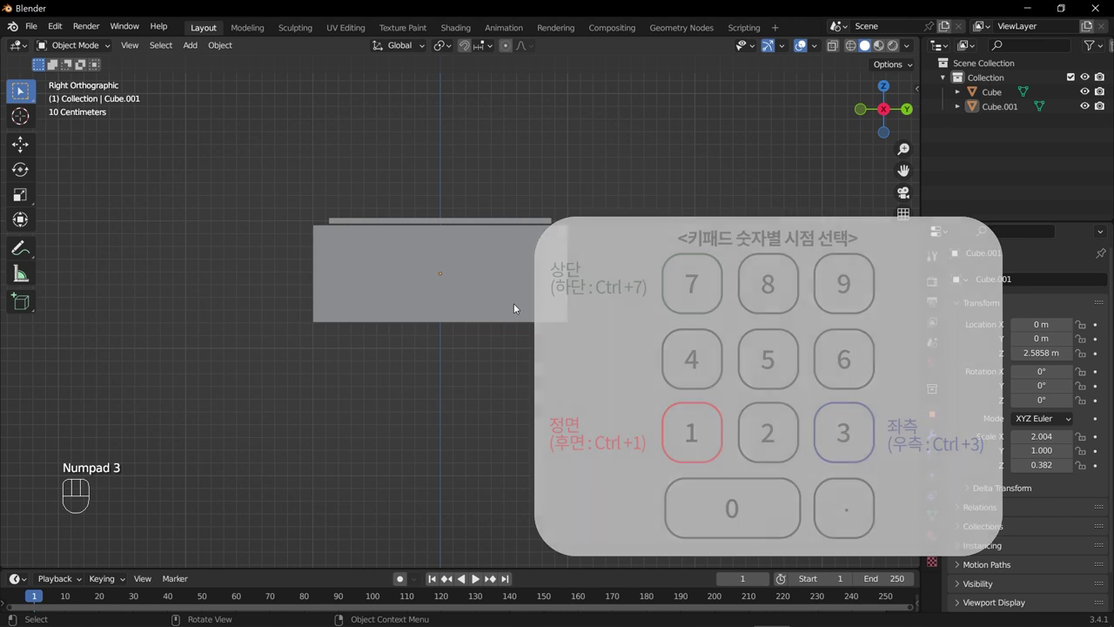
key("KP_1")
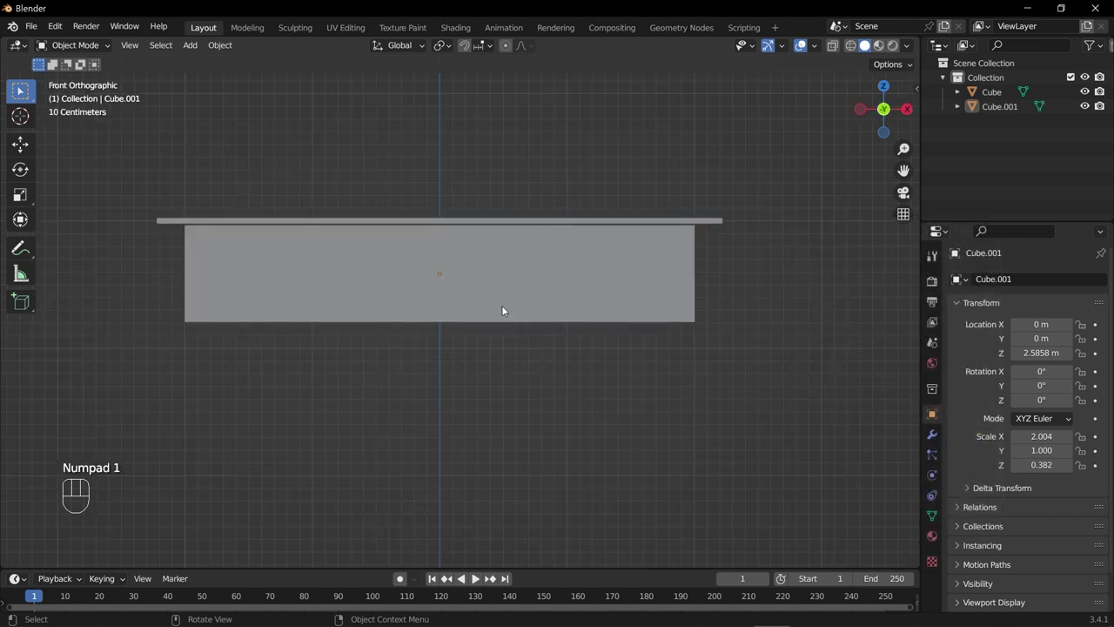
key("KP_3")
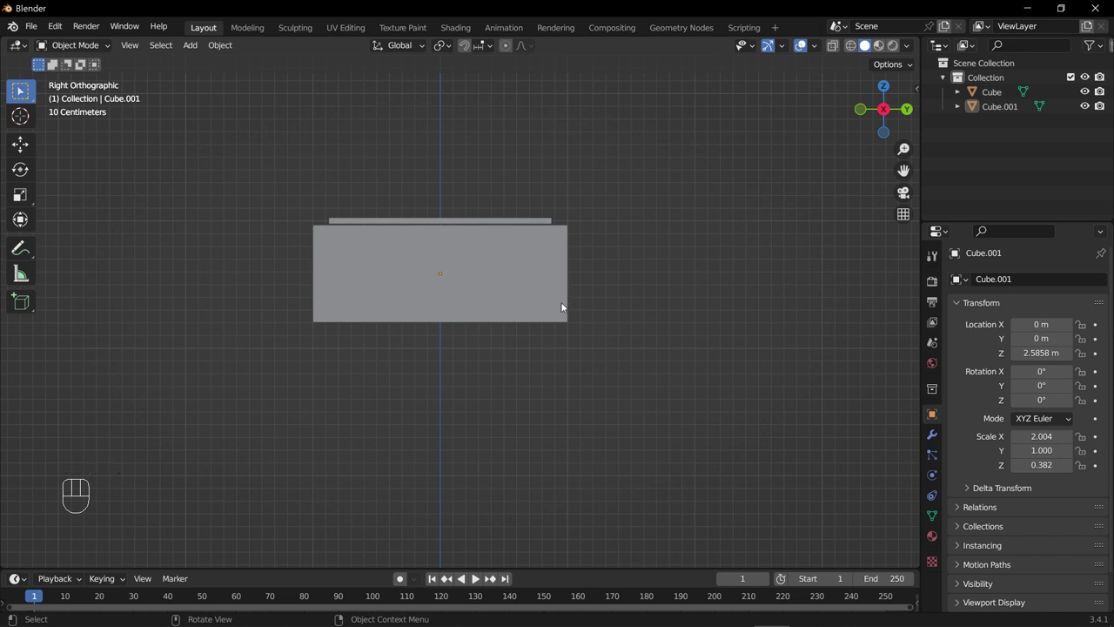
left_click(507, 294)
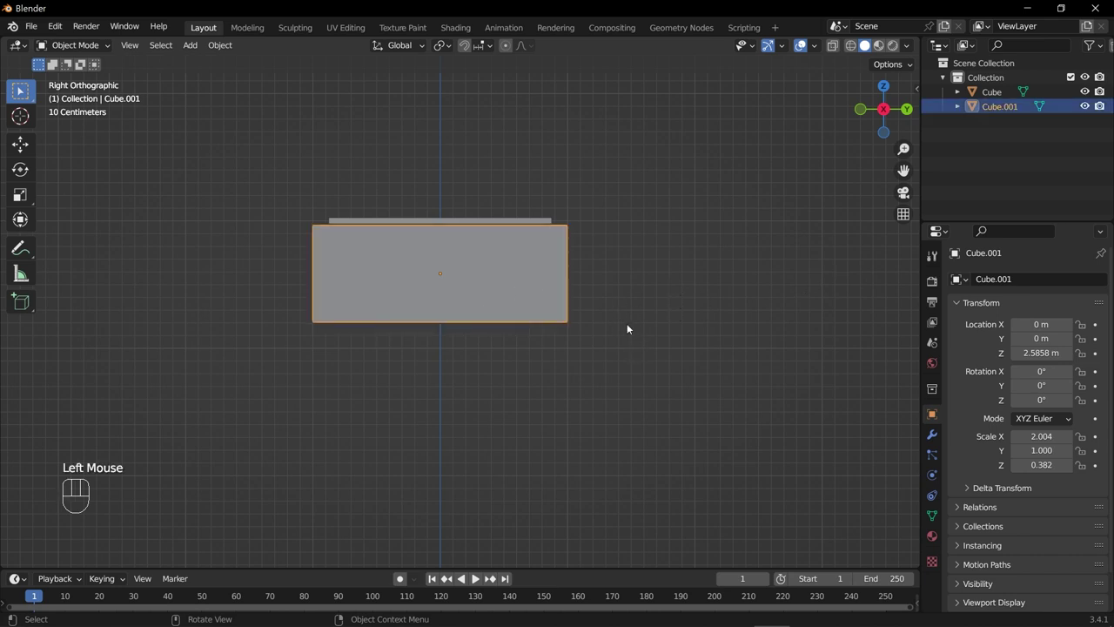
- Slim the apron box to Y scale 0.776, Z scale 0.263 and raise it to Z 2.696 m under the tabletop
scroll("down", 3)
key("s")
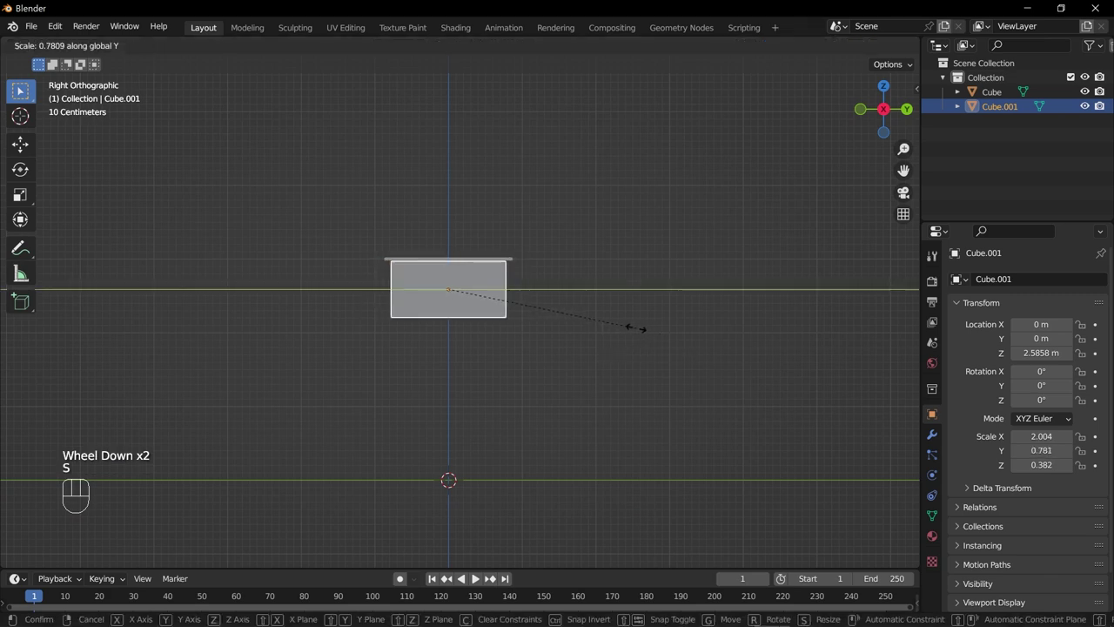
scroll("up", 3)
scroll("down", 3)
key("s")
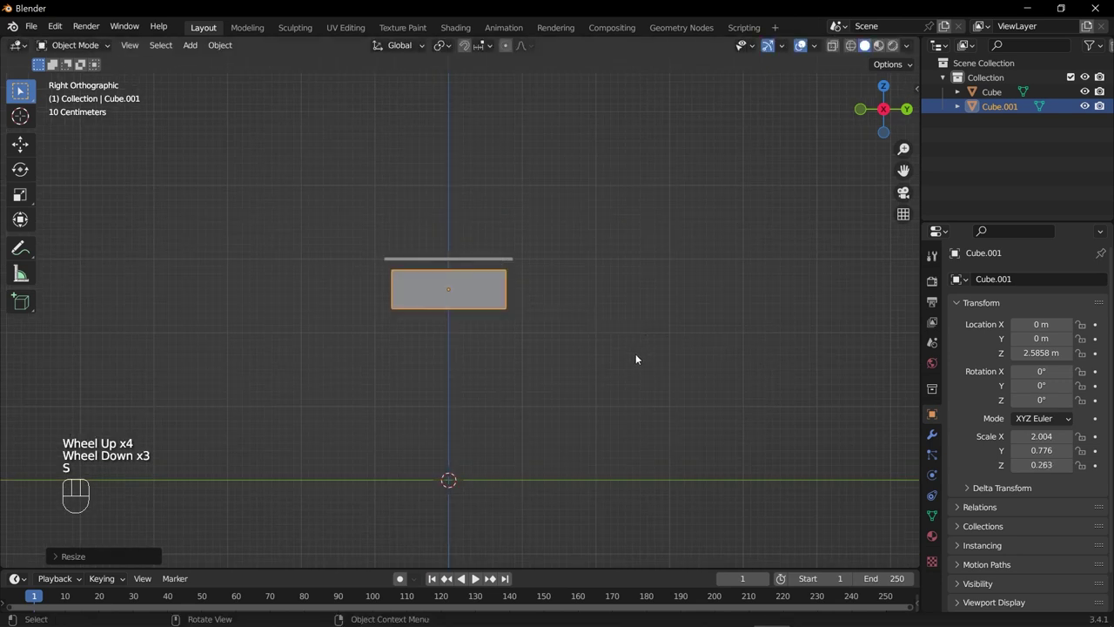
key("g")
left_click_drag(516, 386, 649, 439)
- Orbit around the table to check the apron fits flush, then deselect it
scroll("up", 3)
middle_click(372, 458)
scroll("down", 3)
left_click_drag(380, 458, 409, 414)
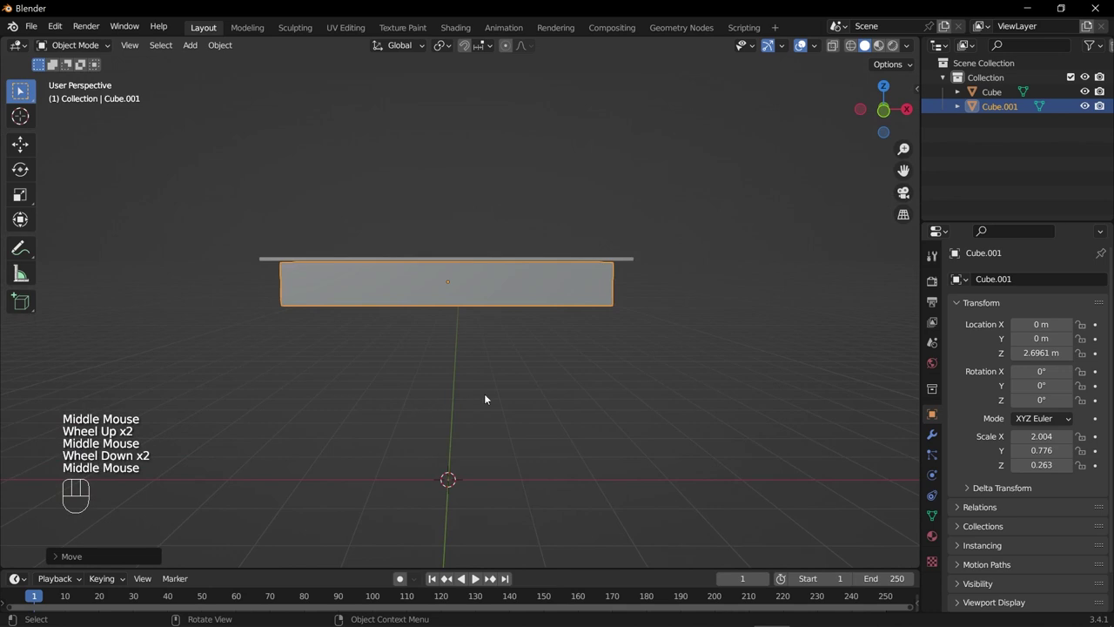
left_click_drag(470, 411, 357, 390)
left_click_drag(346, 365, 397, 380)
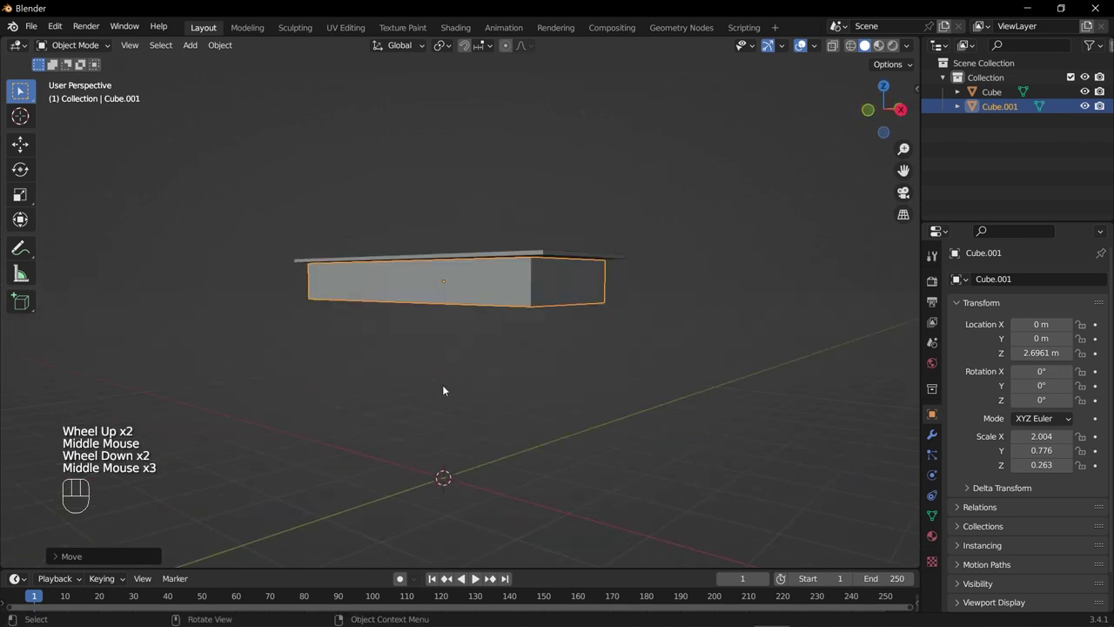
left_click_drag(467, 397, 513, 404)
left_click_drag(496, 387, 576, 393)
scroll("up", 3)
scroll("down", 3)
left_click_drag(473, 399, 441, 378)
left_click(455, 372)
left_click_drag(533, 424, 517, 445)
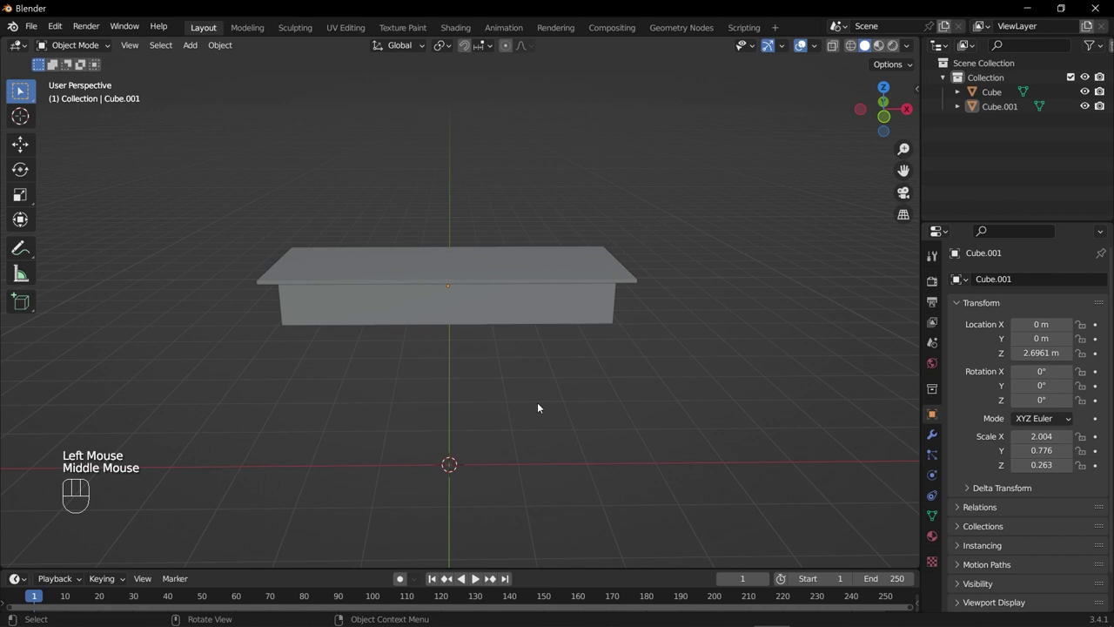
- Add a new cube (Cube.002) and scale it to 0.184 wide and Z 1.519 tall as a leg
key("shift+a")
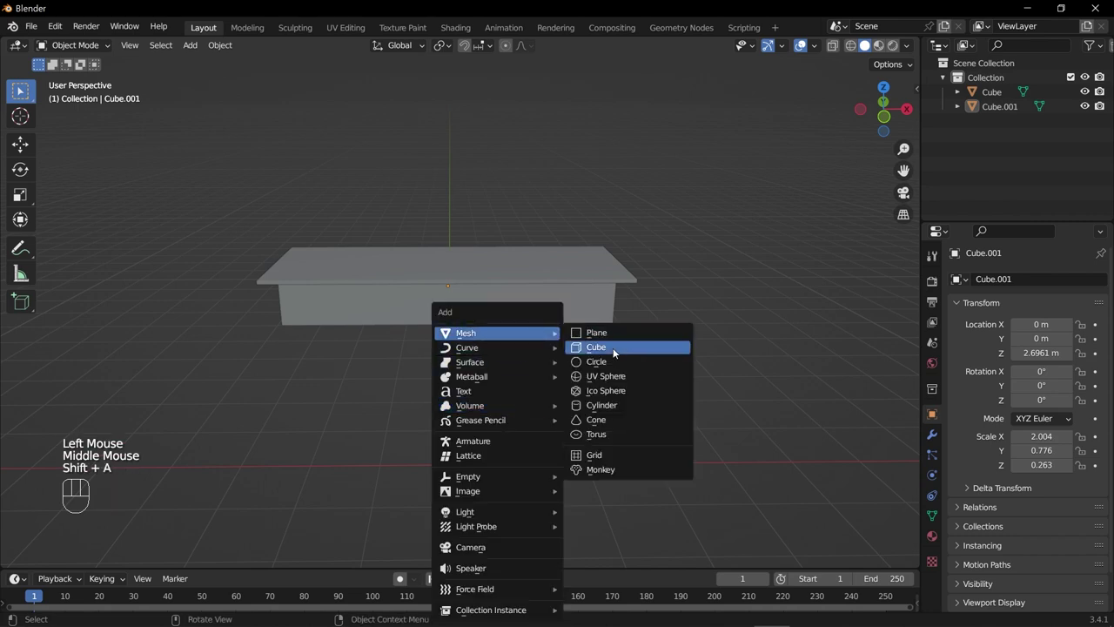
left_click_drag(539, 462, 525, 436)
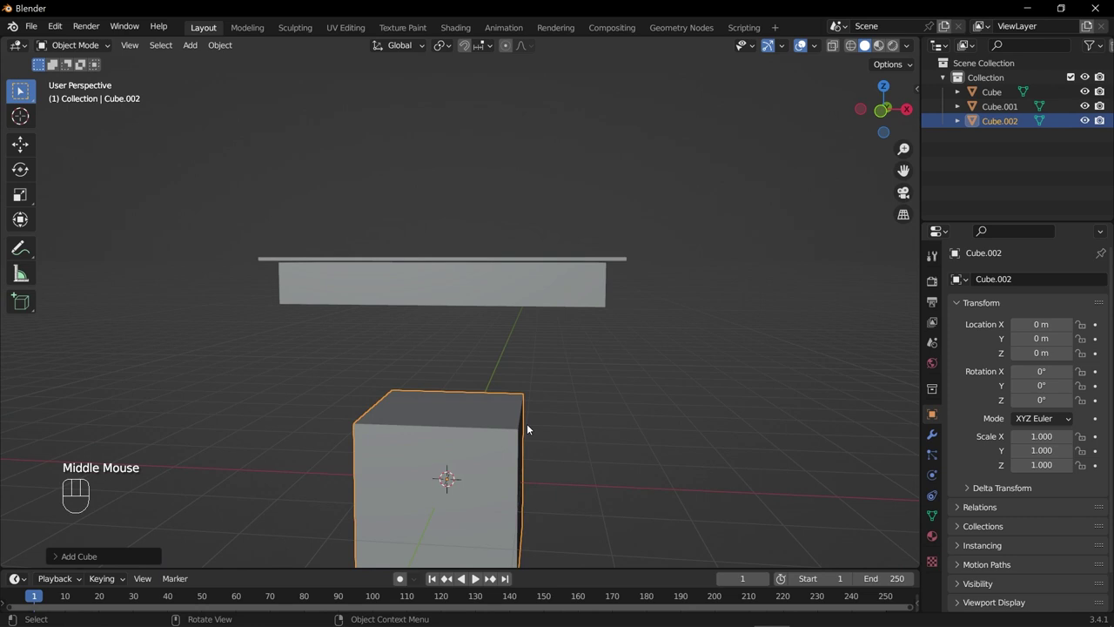
scroll("down", 3)
scroll("down", 3)
key("s")
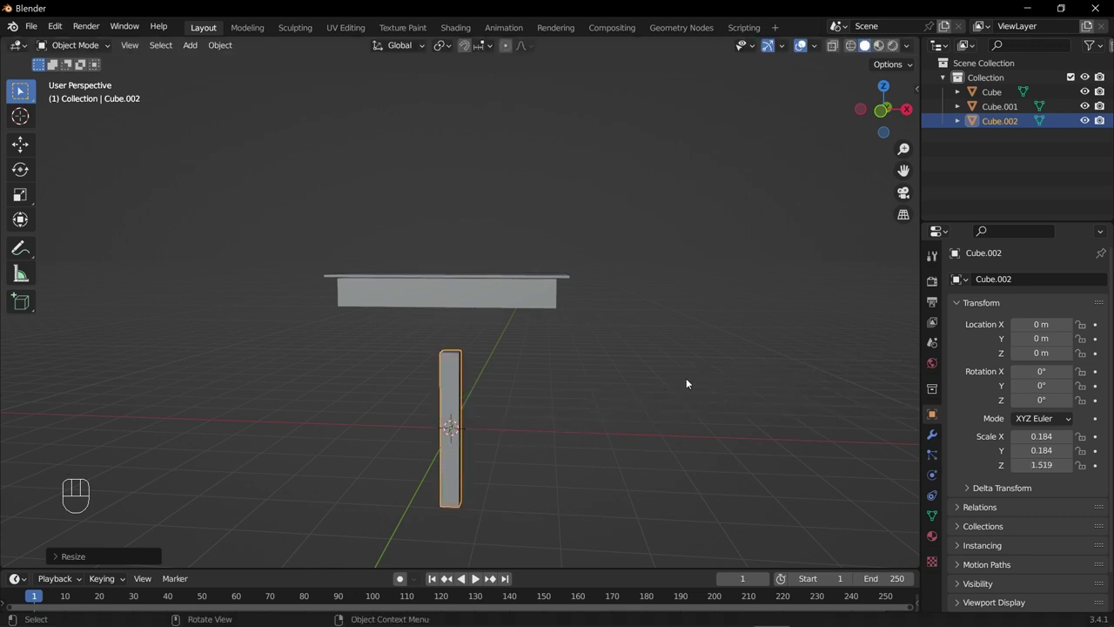
scroll("down", 3)
left_click_drag(550, 356, 583, 386)
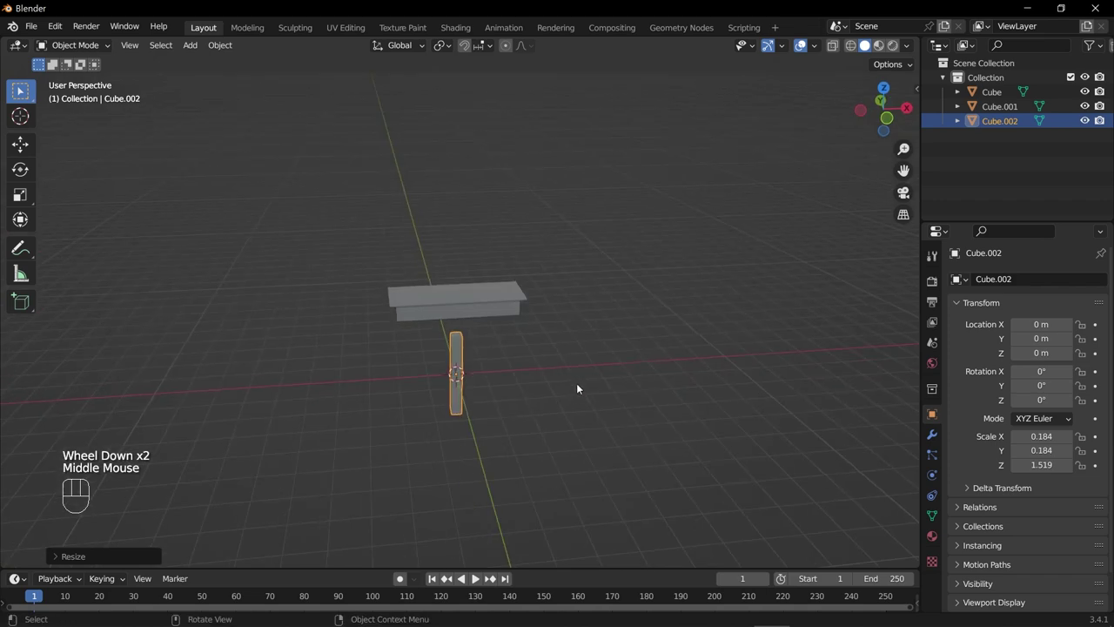
- Move the leg to X −1.81 m under the apron's left end and shorten it to Z scale 0.902
key("KP_1")
scroll("up", 3)
key("g")
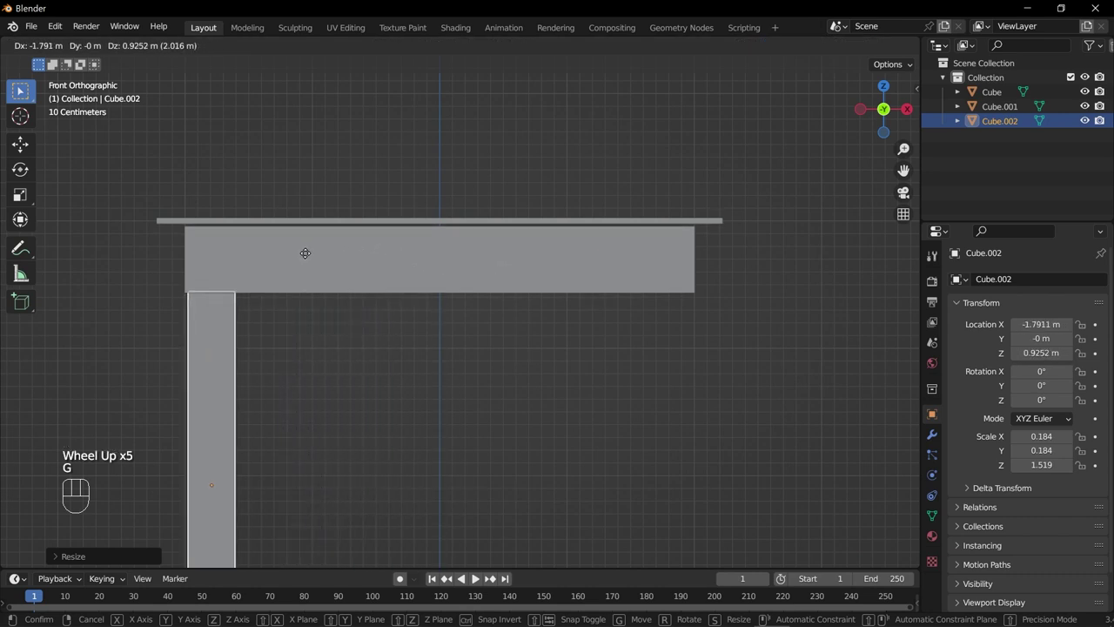
left_click_drag(413, 426, 485, 264)
scroll("down", 3)
key("s")
scroll("down", 3)
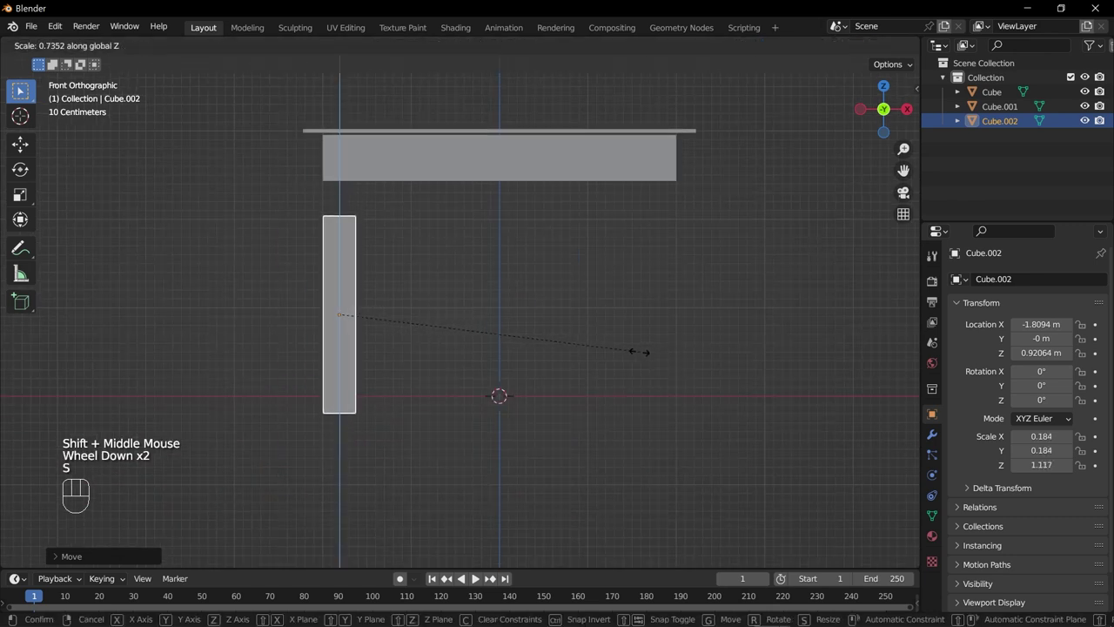
key("g")
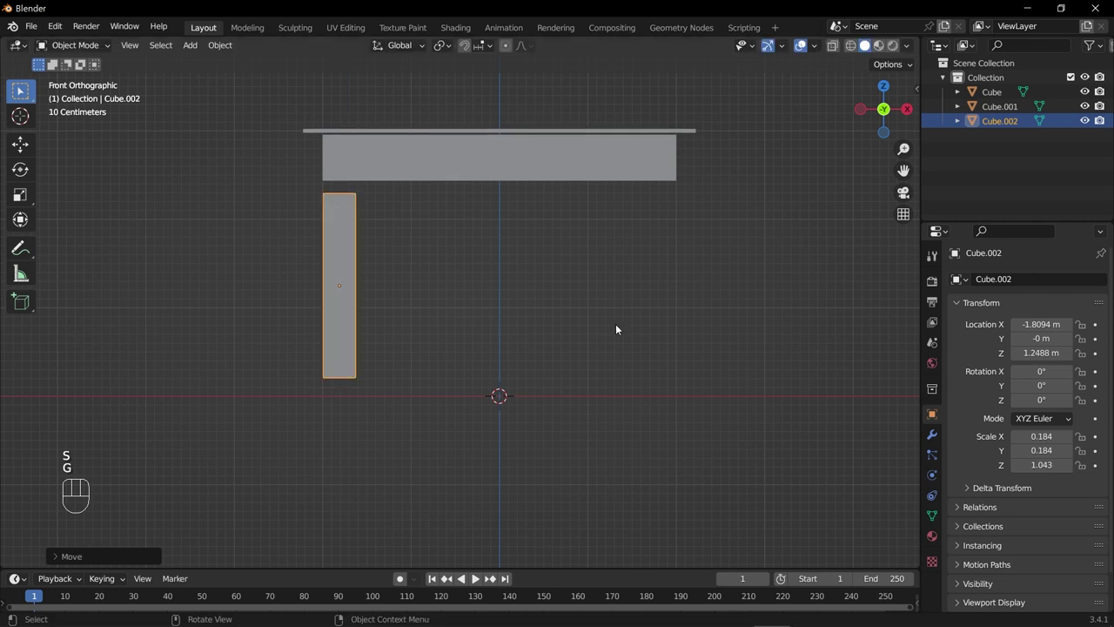
key("s")
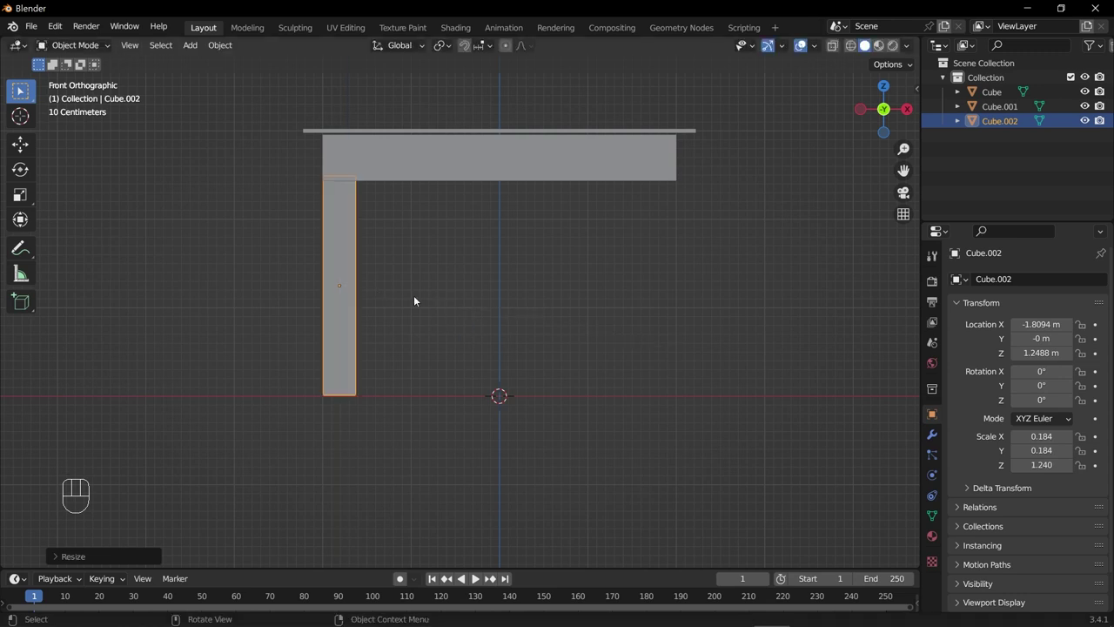
left_click_drag(468, 348, 432, 364)
- Orbit around the table to inspect the shortened leg, then return to the front view
scroll("up", 3)
left_click_drag(396, 298, 495, 283)
scroll("up", 3)
left_click_drag(433, 325, 519, 331)
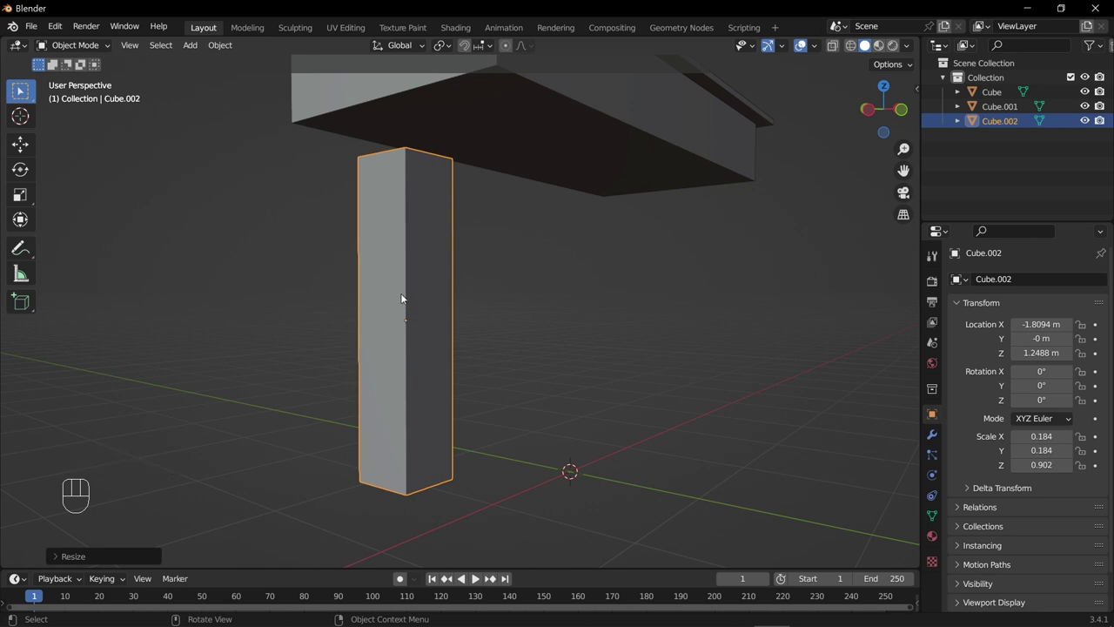
left_click_drag(508, 379, 441, 379)
scroll("down", 3)
left_click_drag(493, 310, 459, 315)
left_click_drag(508, 325, 536, 328)
key("s")
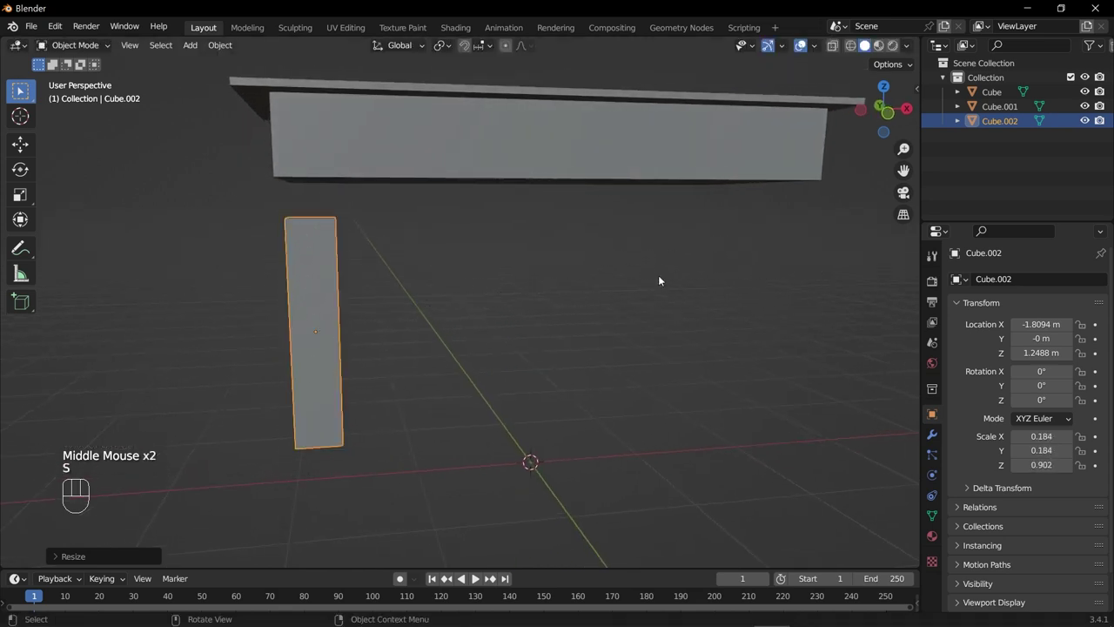
left_click_drag(312, 352, 274, 335)
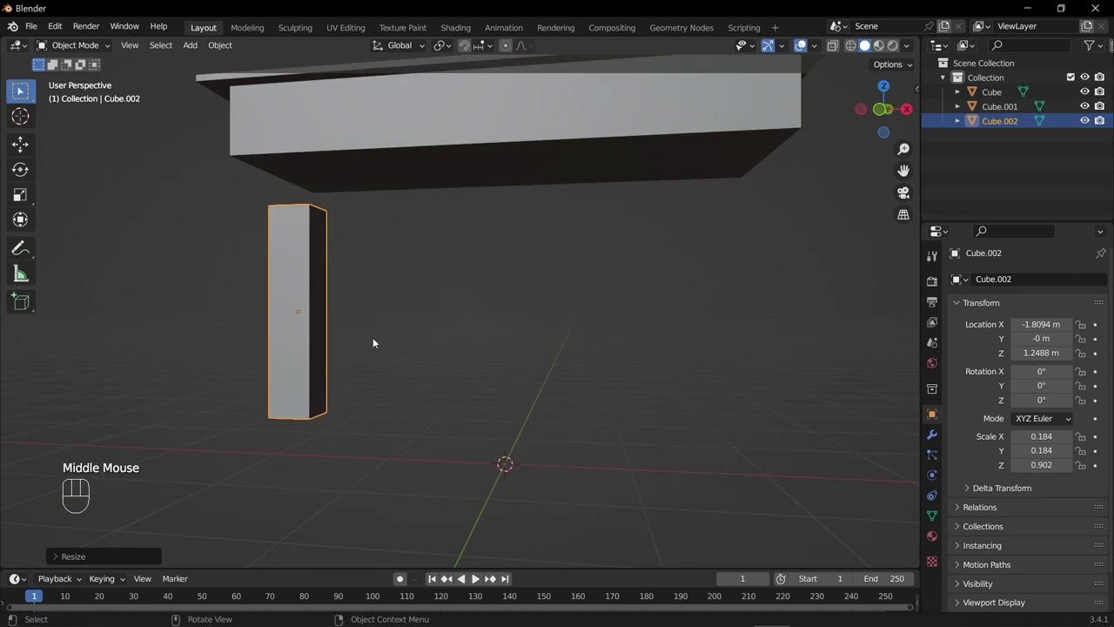
key("KP_1")
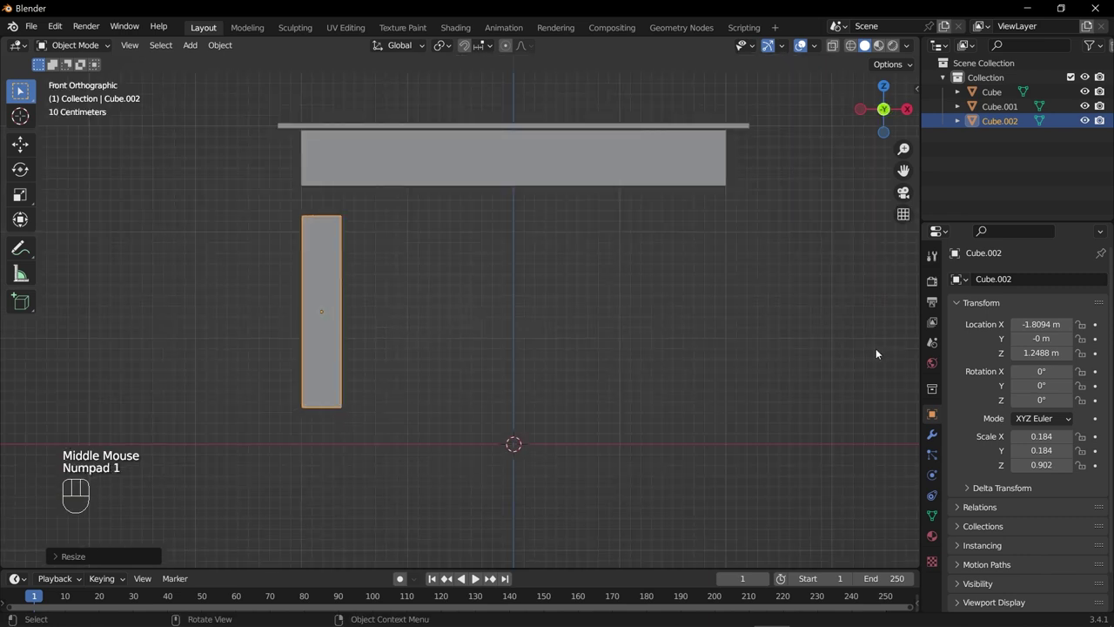
- Stretch the leg to Z scale 1.224 and lower it to Z 1.239 m so it reaches the floor
key("s")
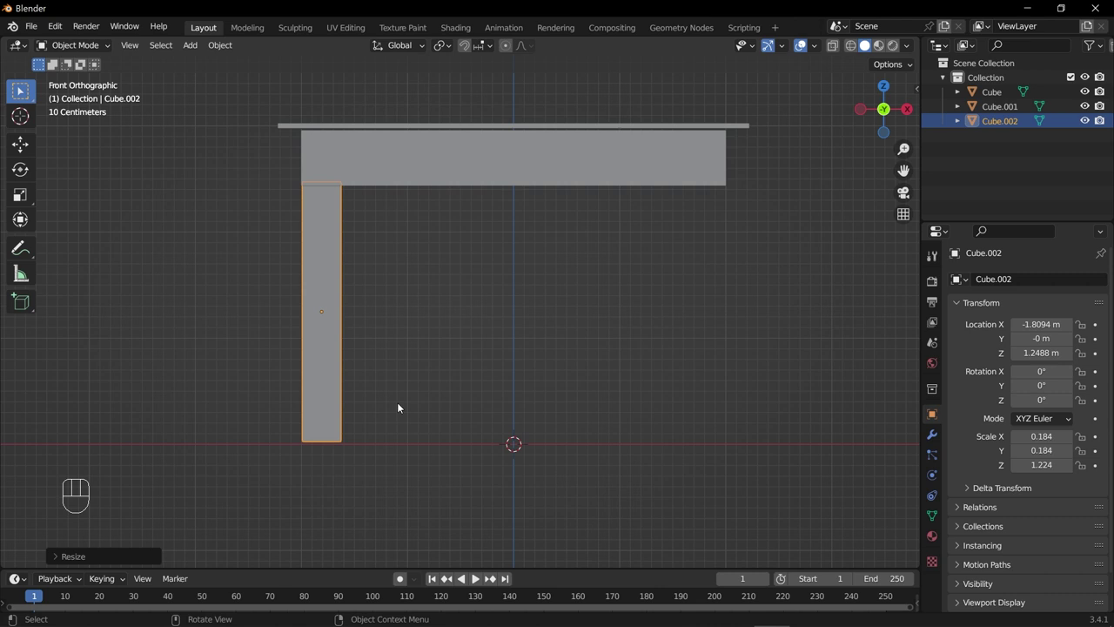
scroll("down", 3)
scroll("up", 3)
left_click_drag(396, 464, 461, 410)
scroll("up", 3)
key("g")
scroll("down", 3)
scroll("down", 3)
left_click_drag(580, 262, 453, 319)
left_click_drag(510, 283, 527, 259)
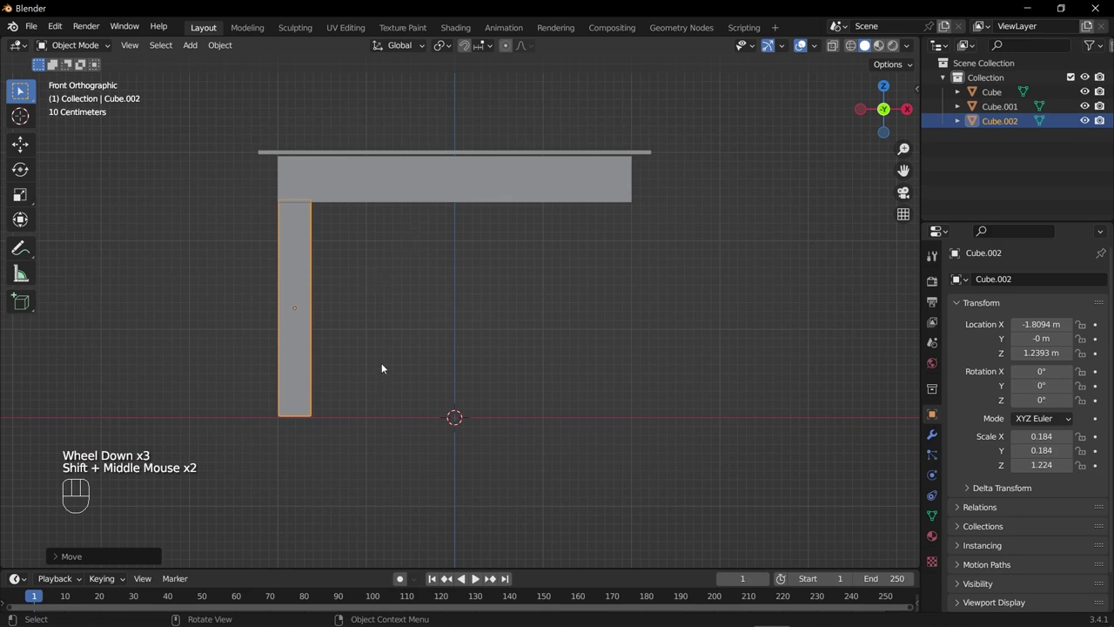
- Orbit around the table to check the leg spans from apron to floor
left_click_drag(382, 310, 444, 305)
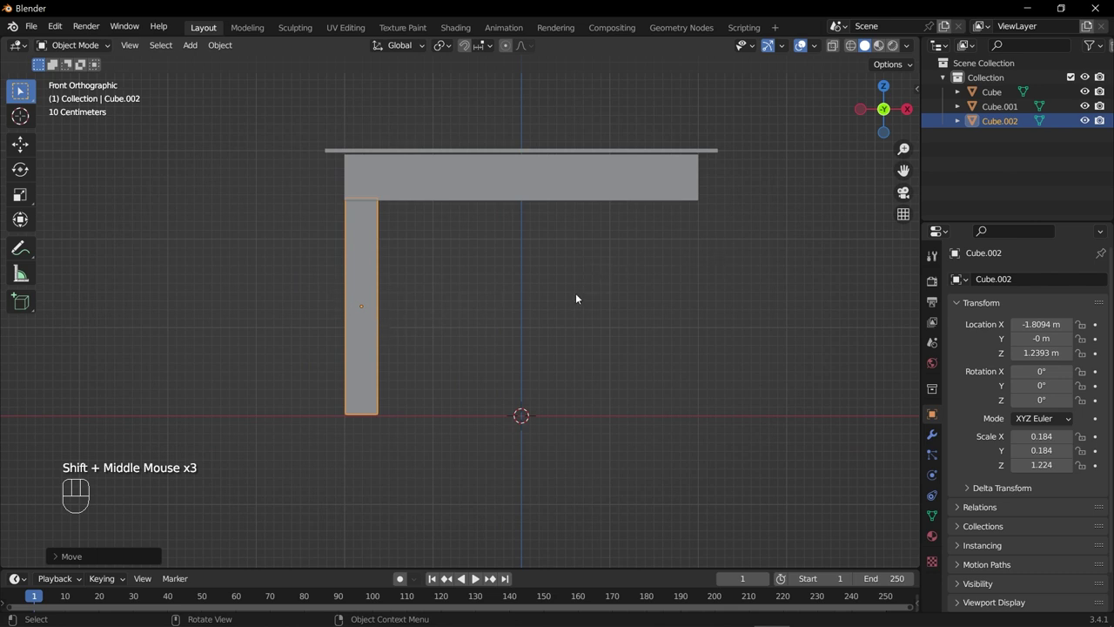
left_click_drag(257, 310, 428, 311)
left_click_drag(589, 315, 381, 333)
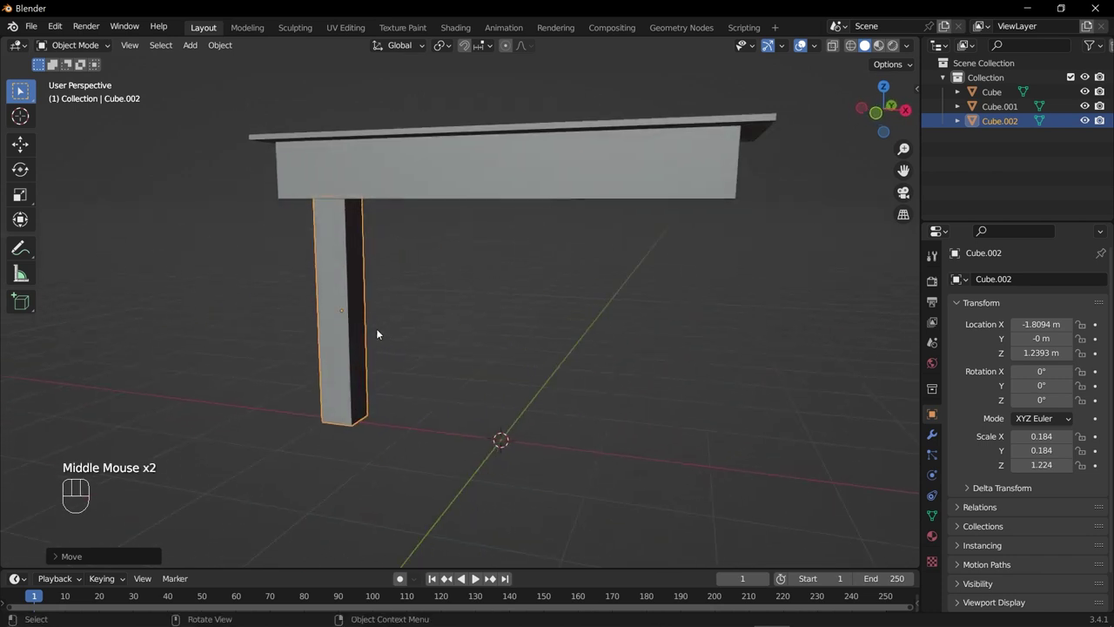
left_click_drag(478, 336, 573, 336)
key("KP_1")
left_click_drag(456, 336, 460, 350)
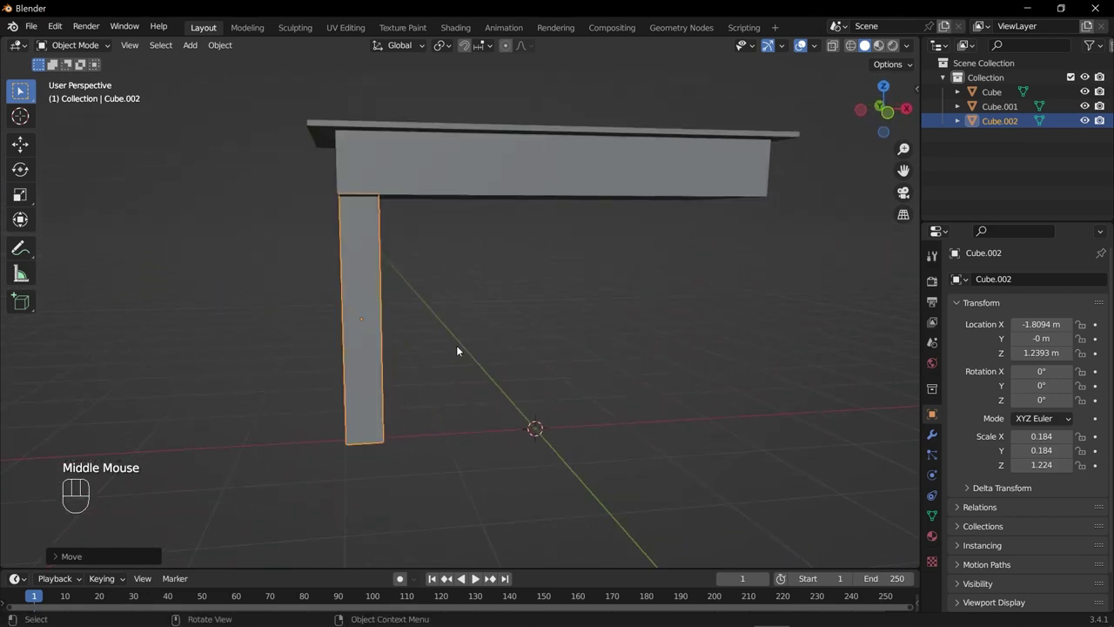
scroll("up", 3)
- Thin the leg to X and Y scale 0.109 while keeping Z scale 1.224
key("s")
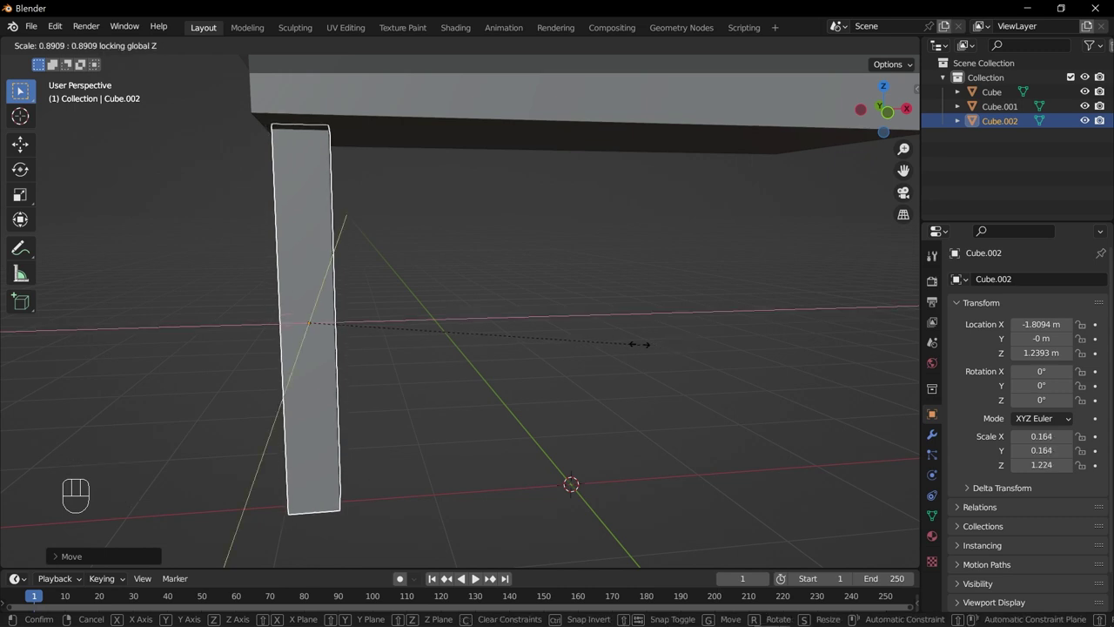
left_click_drag(405, 358, 521, 371)
scroll("down", 3)
left_click_drag(607, 361, 456, 383)
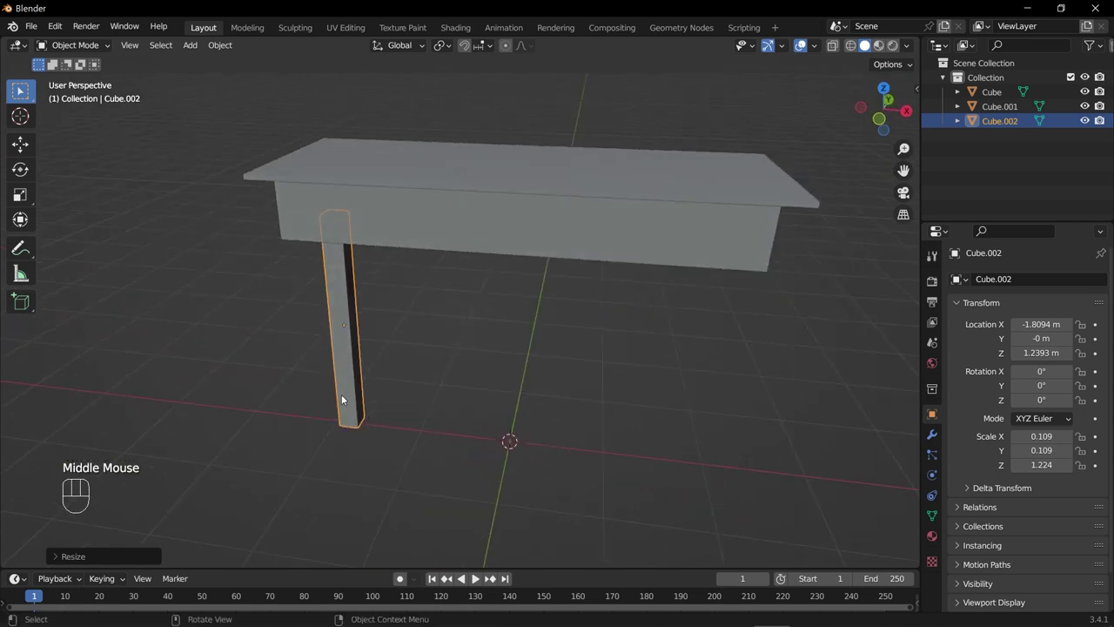
left_click_drag(344, 398, 531, 364)
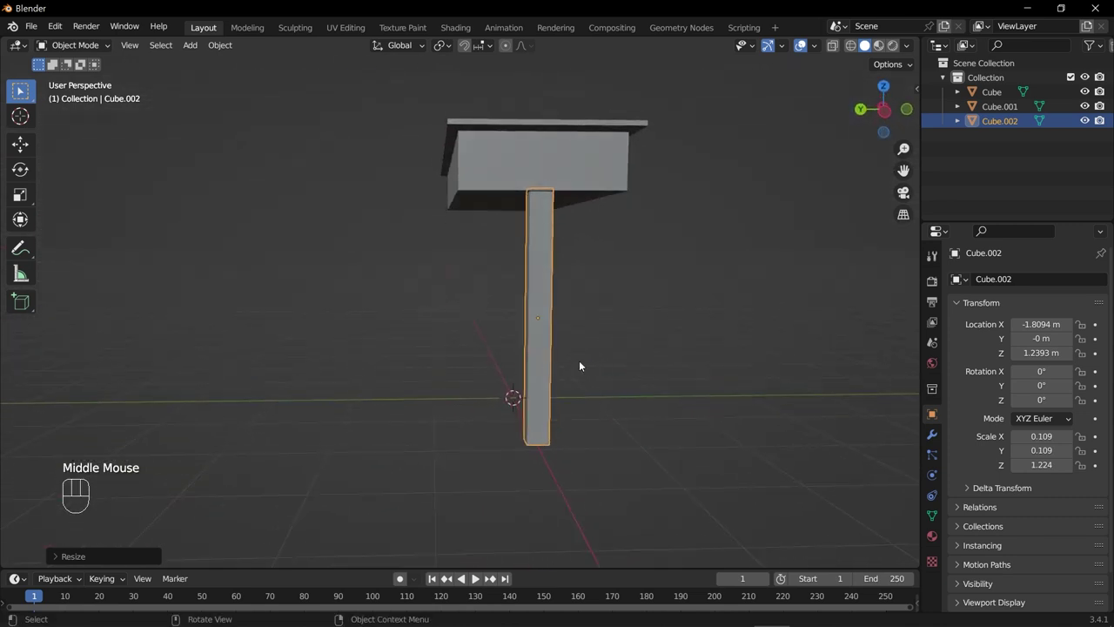
- Slide the leg along Y to about 0.63 m so it sits under the apron's corner
key("g")
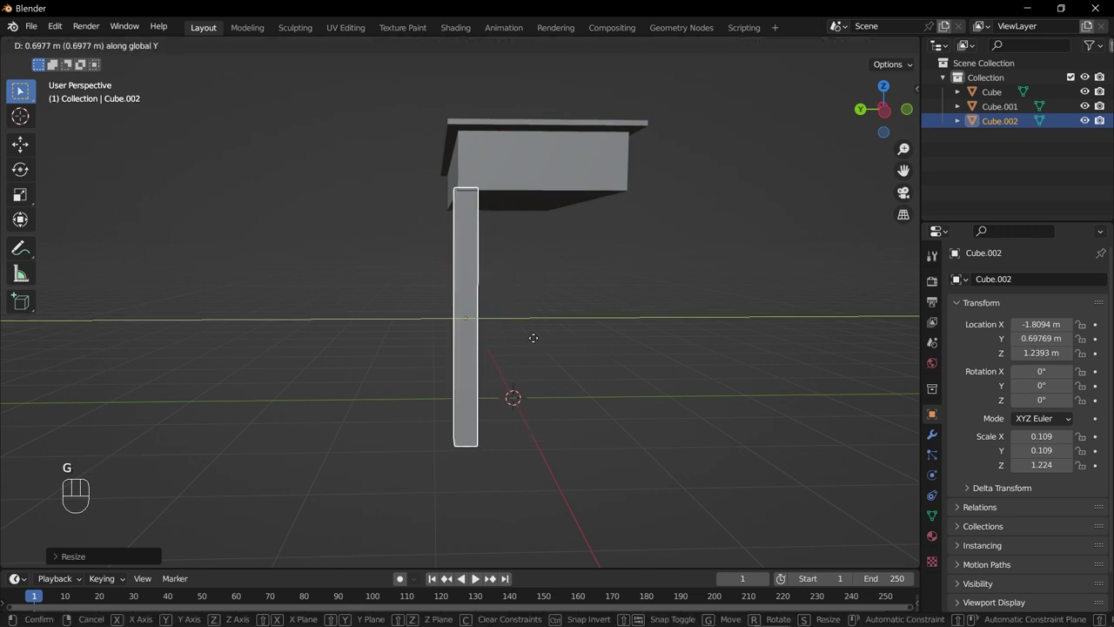
left_click_drag(533, 378, 540, 397)
middle_click(682, 371)
middle_click(666, 320)
middle_click(634, 379)
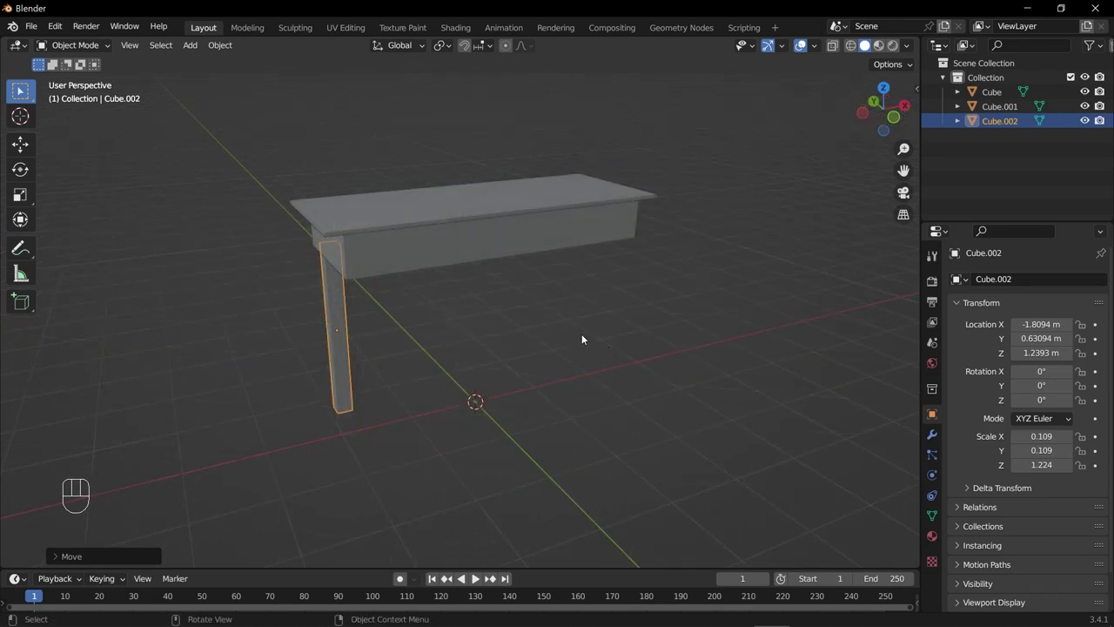
left_click_drag(407, 408, 513, 351)
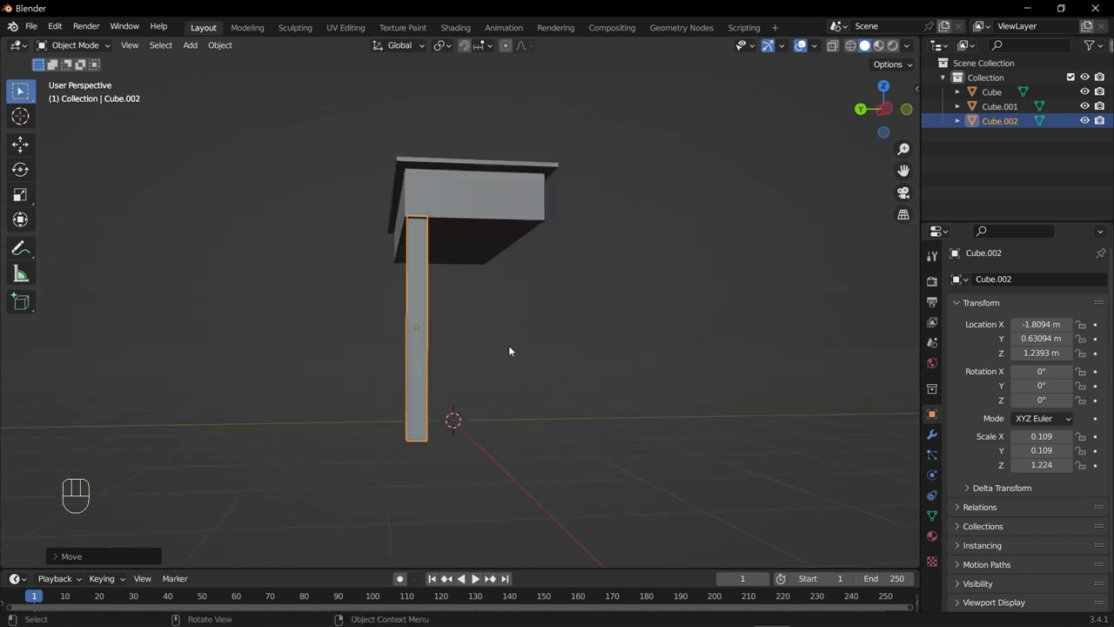
left_click_drag(513, 350, 389, 377)
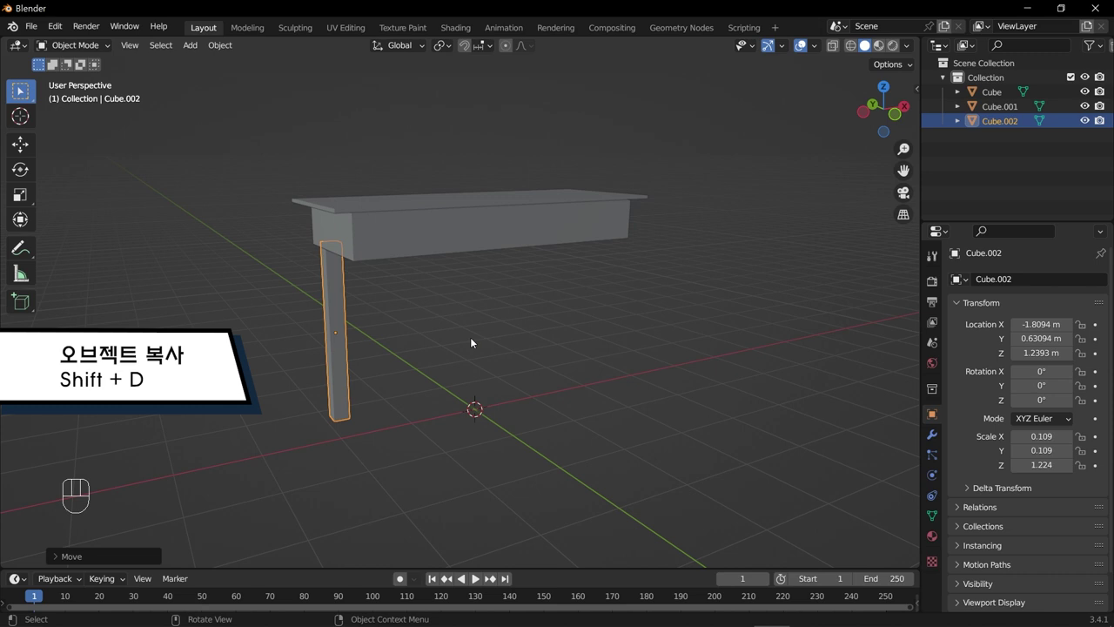
- Duplicate the leg along Y to the opposite corner and check both legs
key("shift+d")
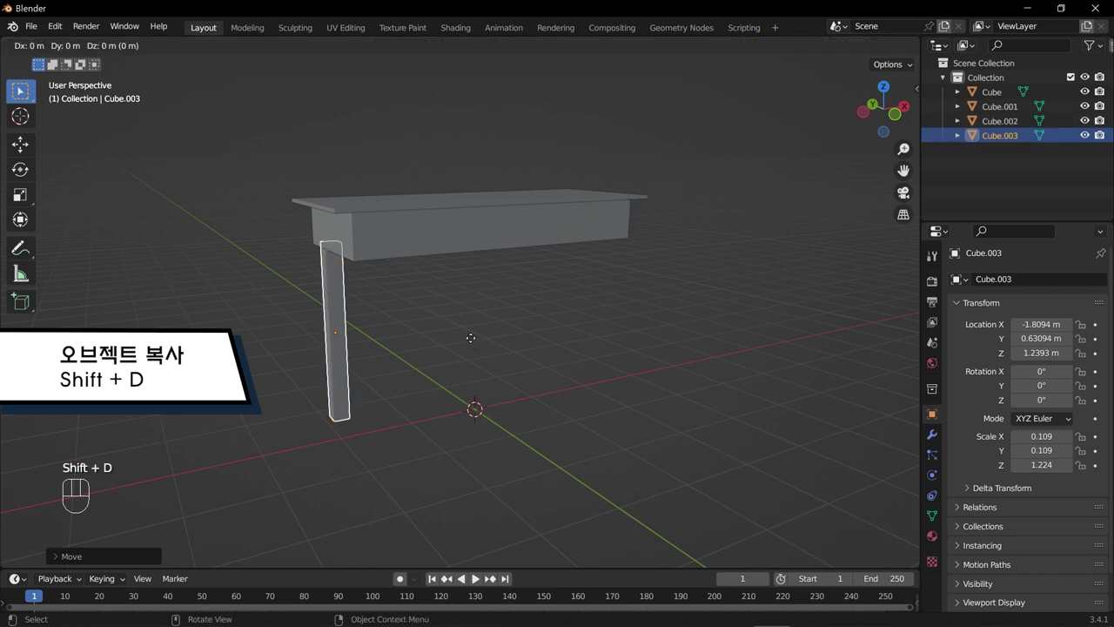
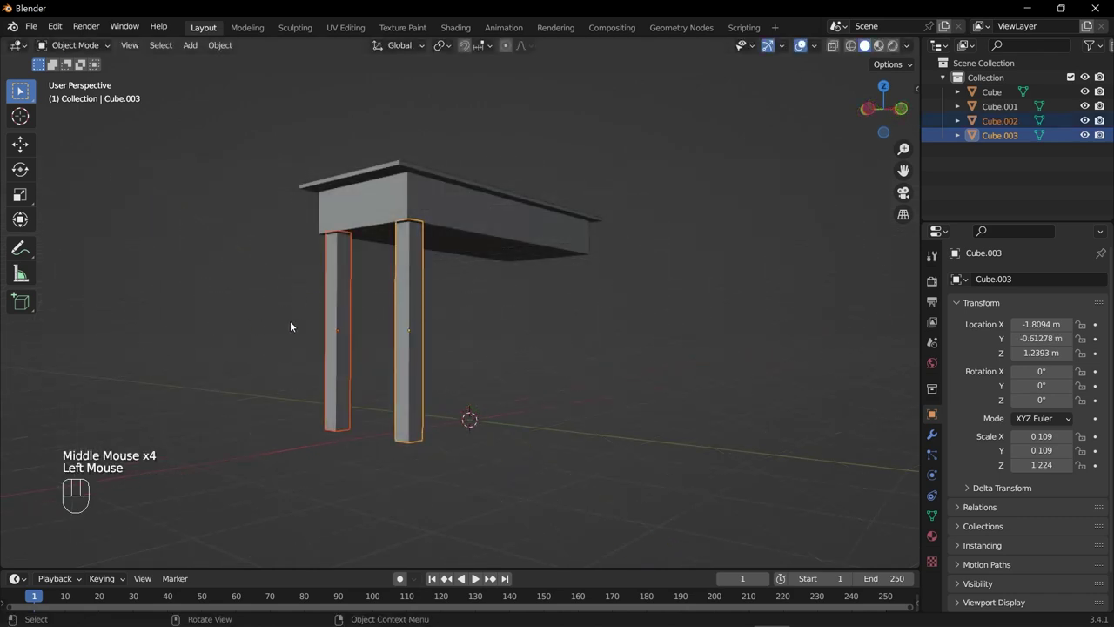
left_click_drag(607, 307, 529, 321)
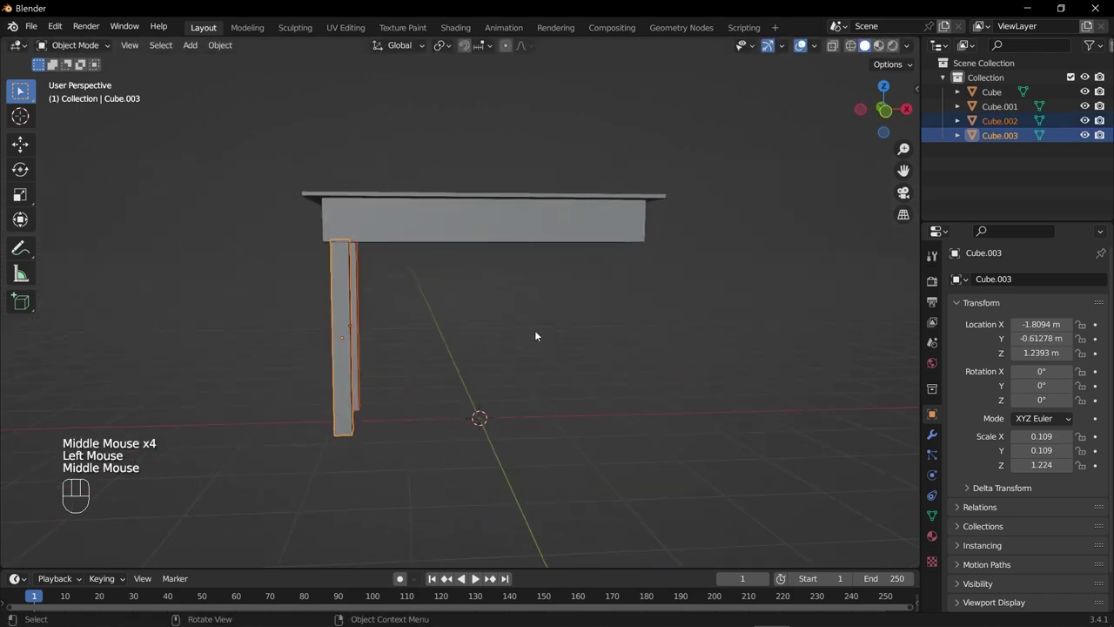
left_click_drag(471, 340, 445, 370)
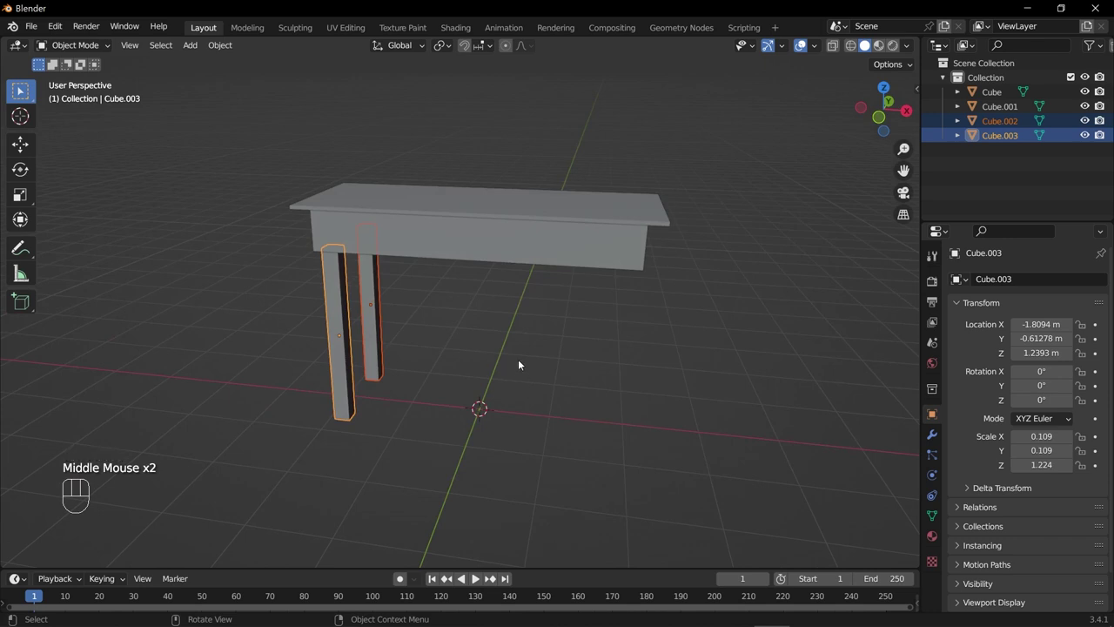
left_click_drag(523, 353, 554, 325)
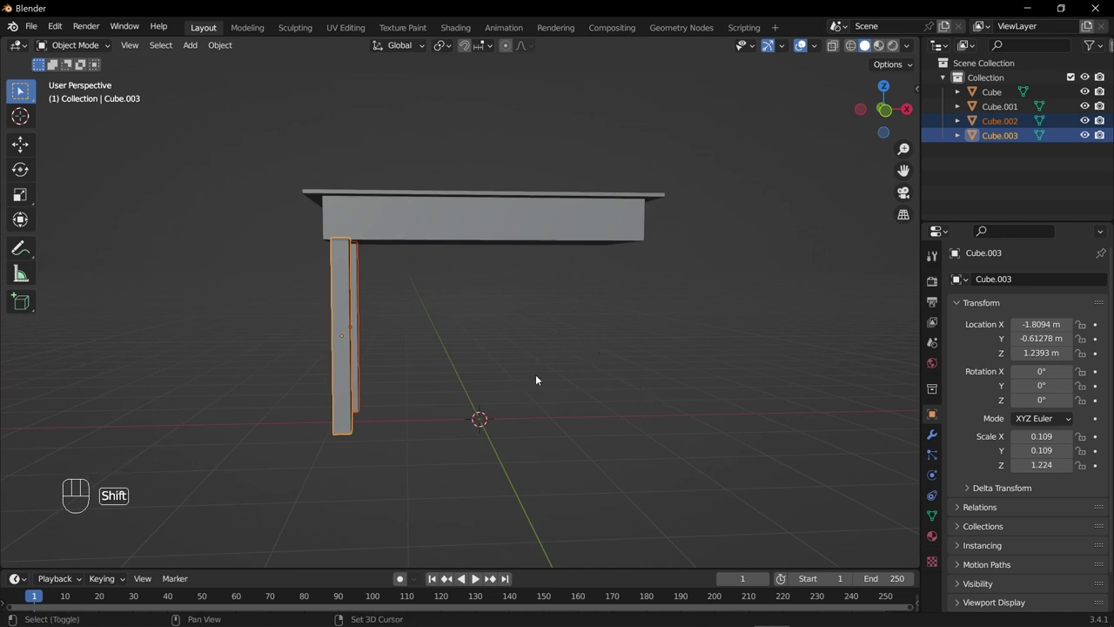
- Duplicate both legs along X to the other end at X 1.841 m, giving four legs
key("shift+d")
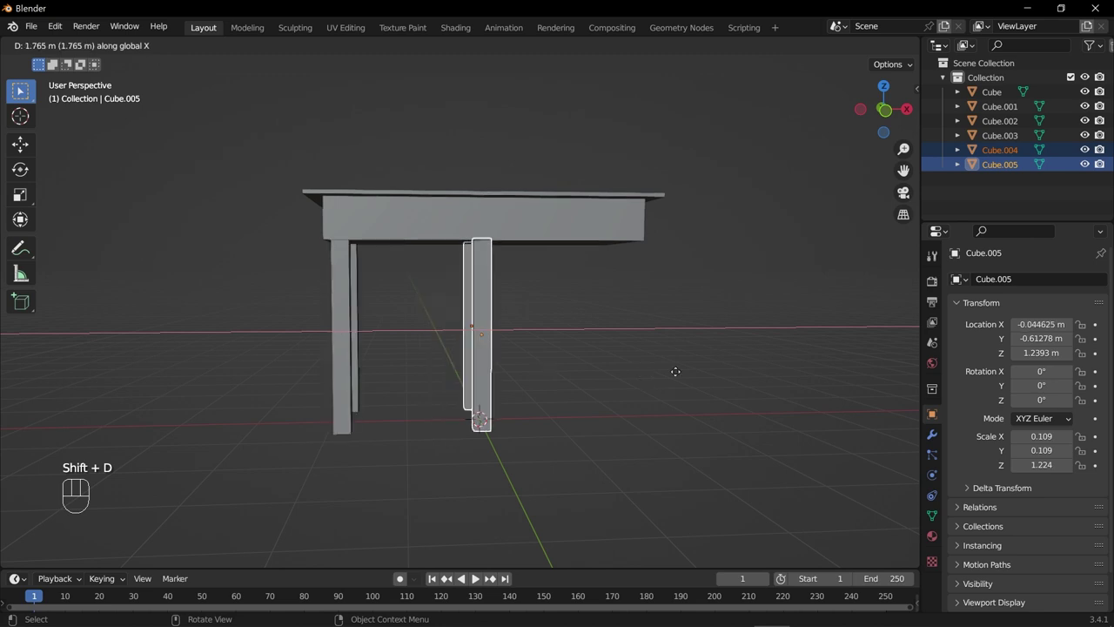
left_click_drag(688, 382, 374, 394)
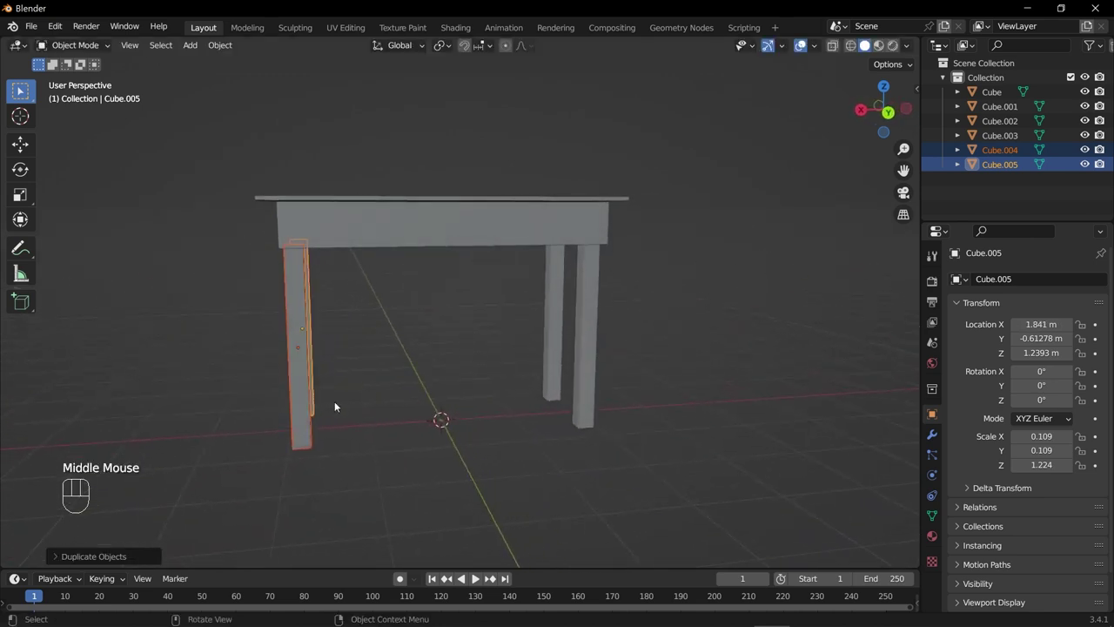
left_click_drag(312, 400, 629, 402)
left_click(536, 425)
scroll("down", 3)
left_click_drag(622, 406, 612, 417)
left_click_drag(672, 163, 292, 423)
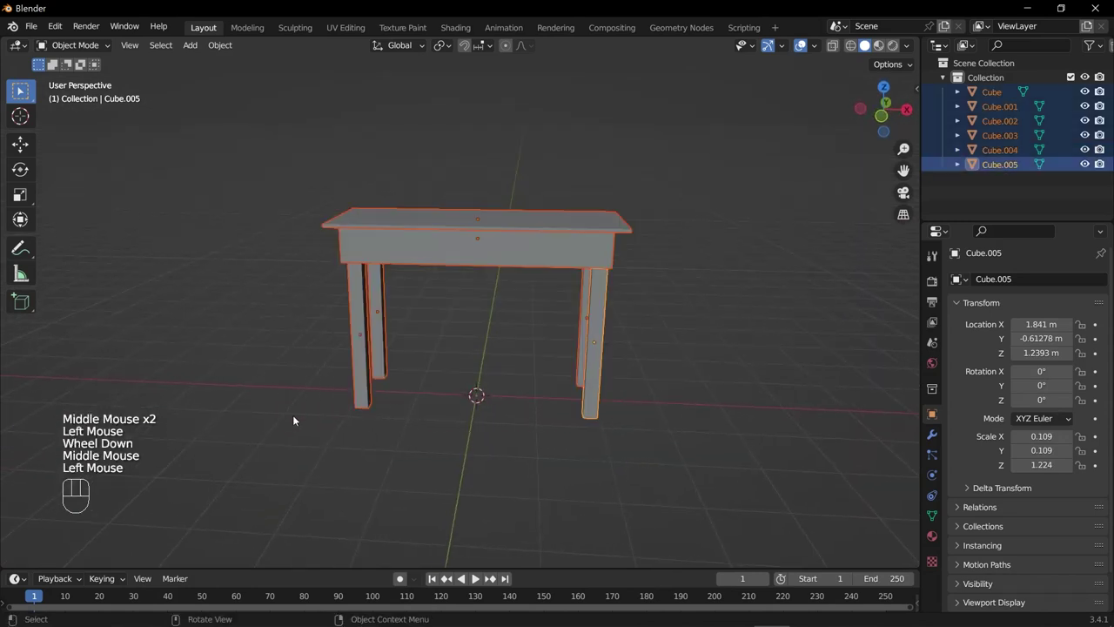
left_click_drag(446, 405, 574, 364)
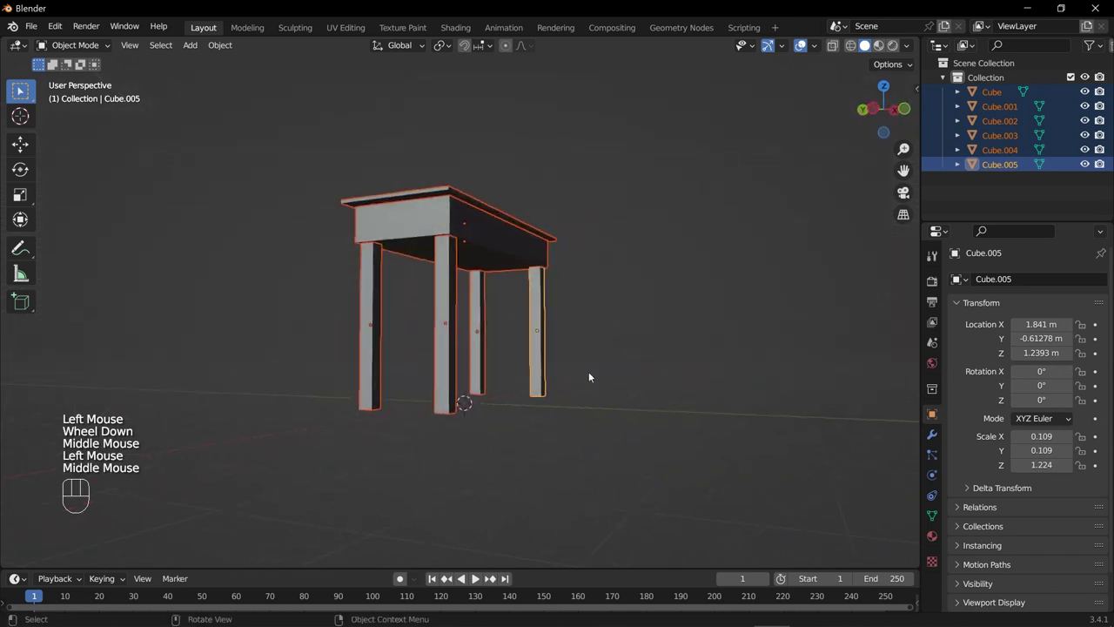
left_click_drag(589, 442, 487, 456)
scroll("down", 3)
left_click(503, 450)
left_click_drag(516, 409, 512, 428)
scroll("up", 3)
middle_click(446, 373)
scroll("up", 3)
left_click_drag(468, 360, 488, 332)
left_click(481, 347)
left_click_drag(473, 434, 422, 457)
scroll("down", 3)
left_click_drag(392, 445, 412, 432)
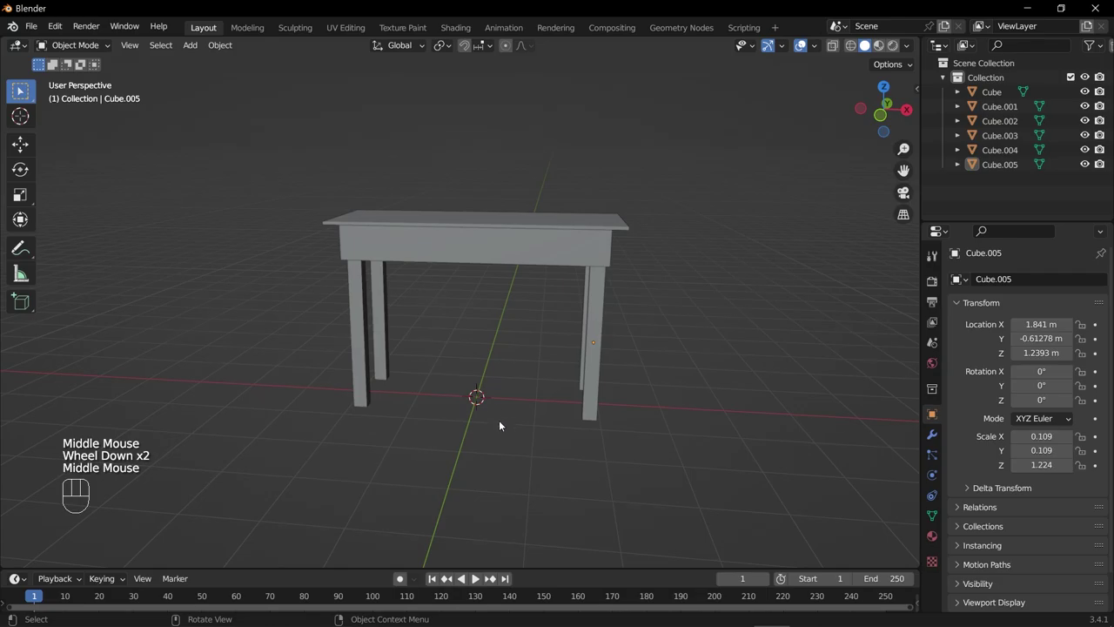